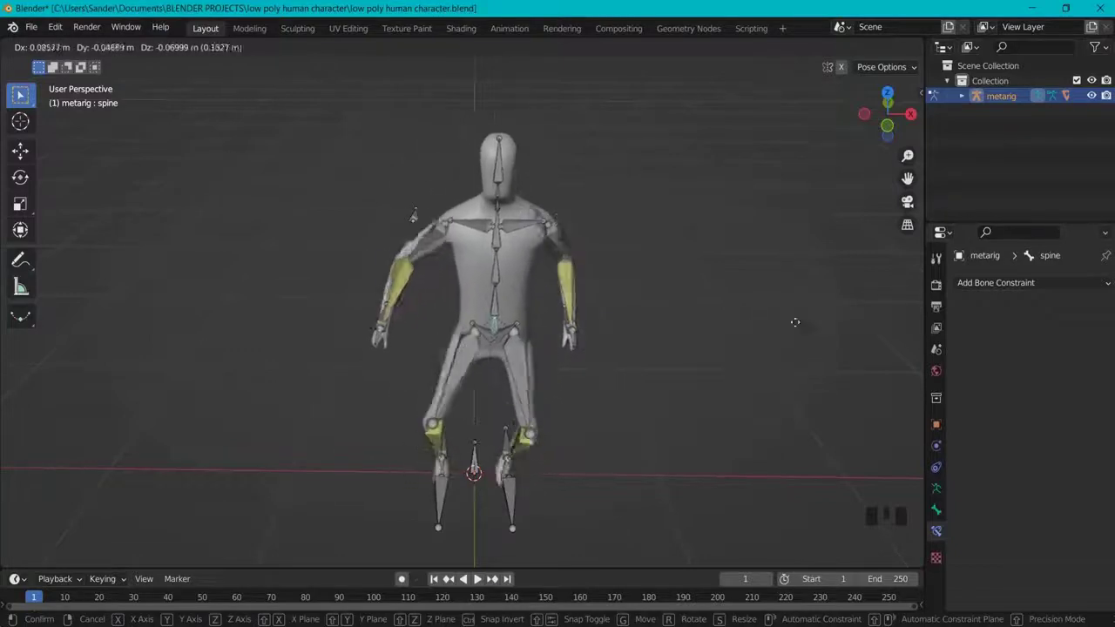
Bend the legs and arms by moving the IKheel.R and hand IK bones in Pose Mode.
{"action": "left_click_drag", "start_coordinate": [611, 416], "coordinate": [448, 491]}
{"action": "left_click", "coordinate": [448, 490]}
{"action": "key", "text": "g"}
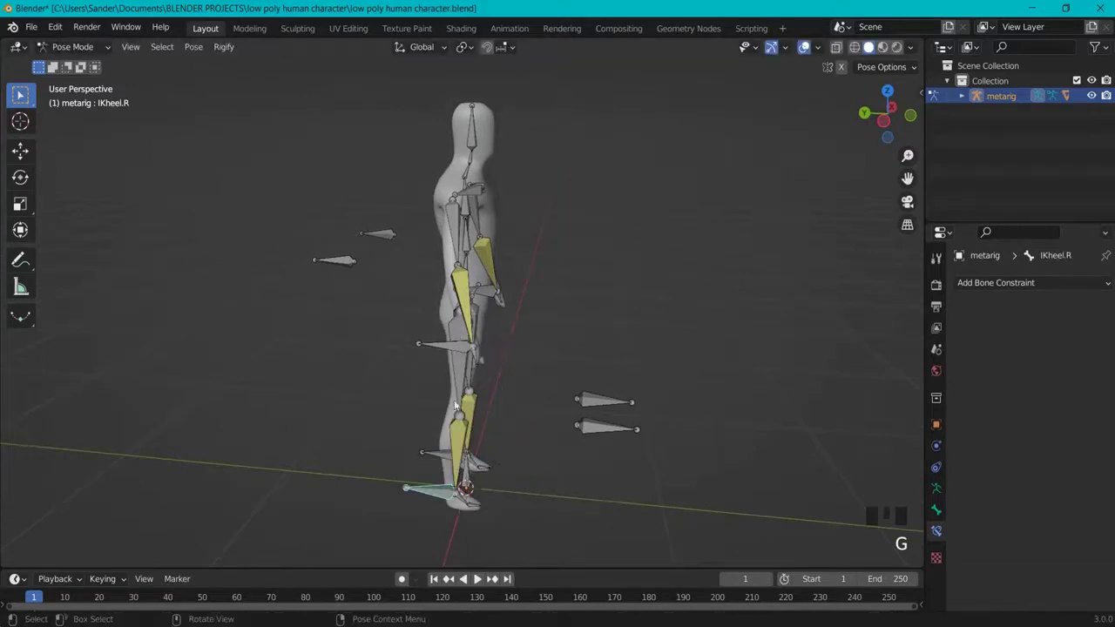
{"action": "left_click", "coordinate": [463, 346]}
{"action": "key", "text": "g"}
{"action": "left_click_drag", "start_coordinate": [650, 357], "coordinate": [441, 484]}
{"action": "left_click", "coordinate": [441, 483]}
{"action": "key", "text": "g"}
{"action": "left_click", "coordinate": [475, 312]}
{"action": "left_click", "coordinate": [481, 307]}
{"action": "key", "text": "g"}
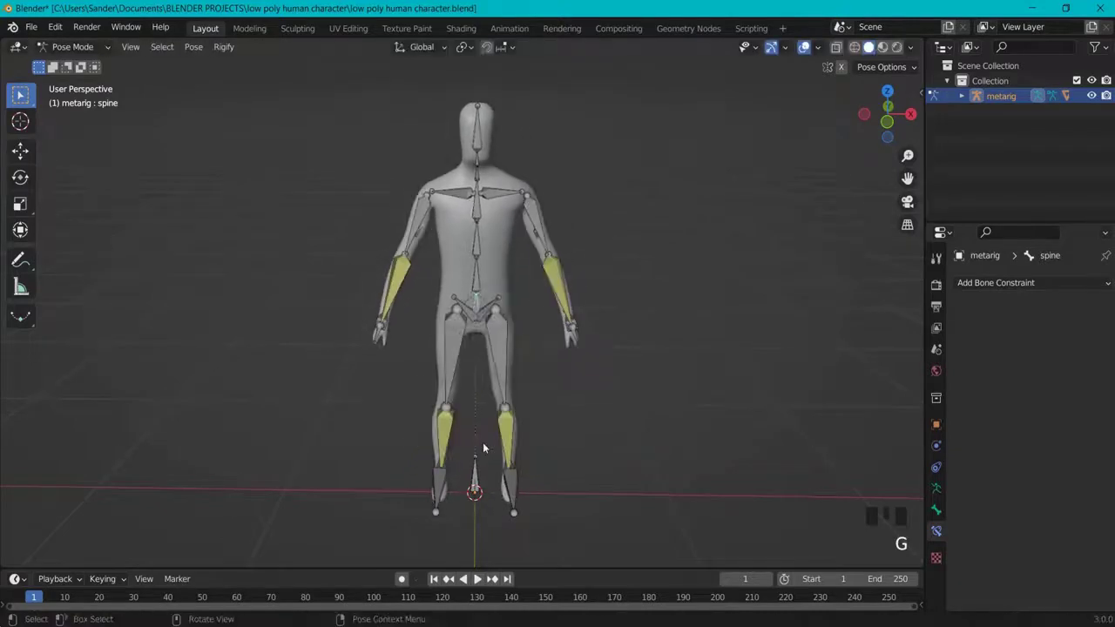
Move the whole body via the root bone, reset it, then drag the IKhand.L control.
{"action": "left_click", "coordinate": [478, 476]}
{"action": "key", "text": "g"}
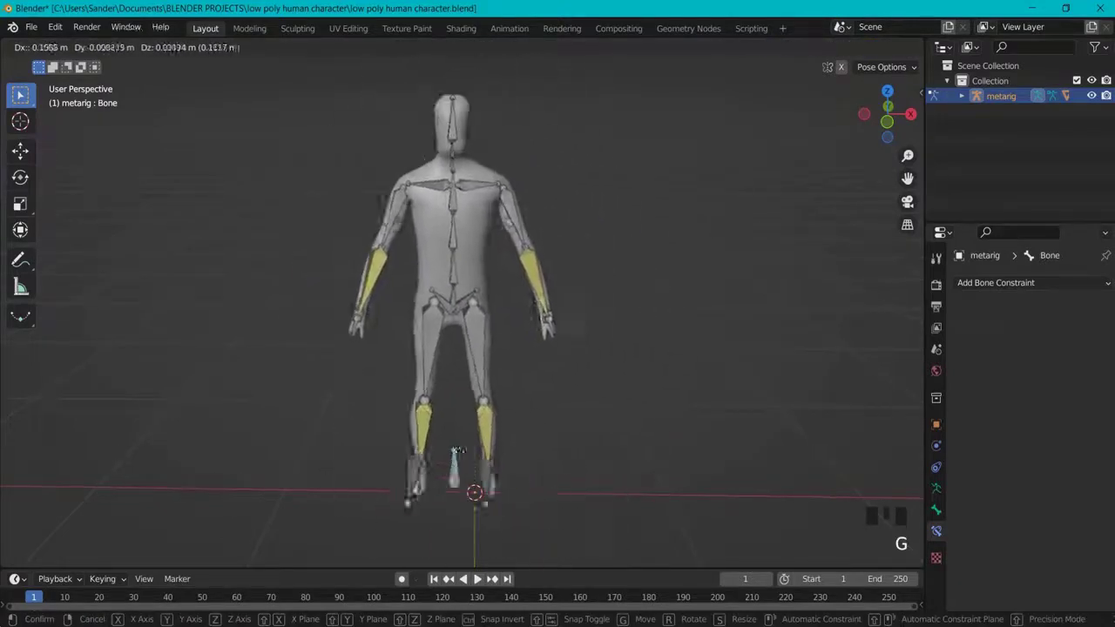
{"action": "left_click", "coordinate": [480, 305]}
{"action": "key", "text": "g"}
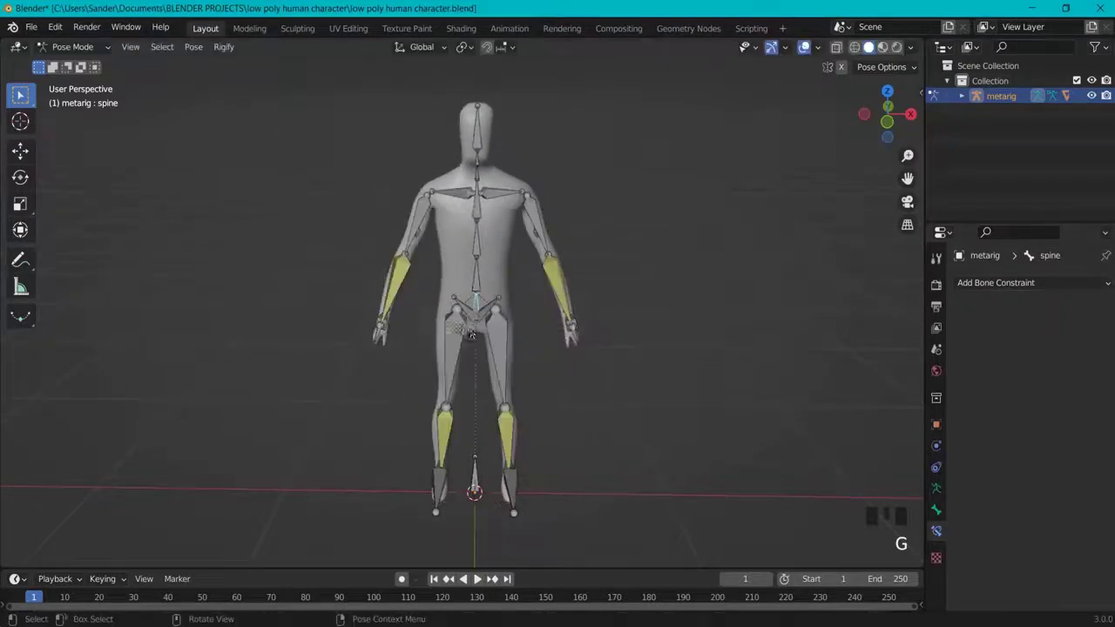
{"action": "left_click_drag", "start_coordinate": [608, 329], "coordinate": [516, 364]}
{"action": "left_click", "coordinate": [516, 363]}
{"action": "key", "text": "g"}
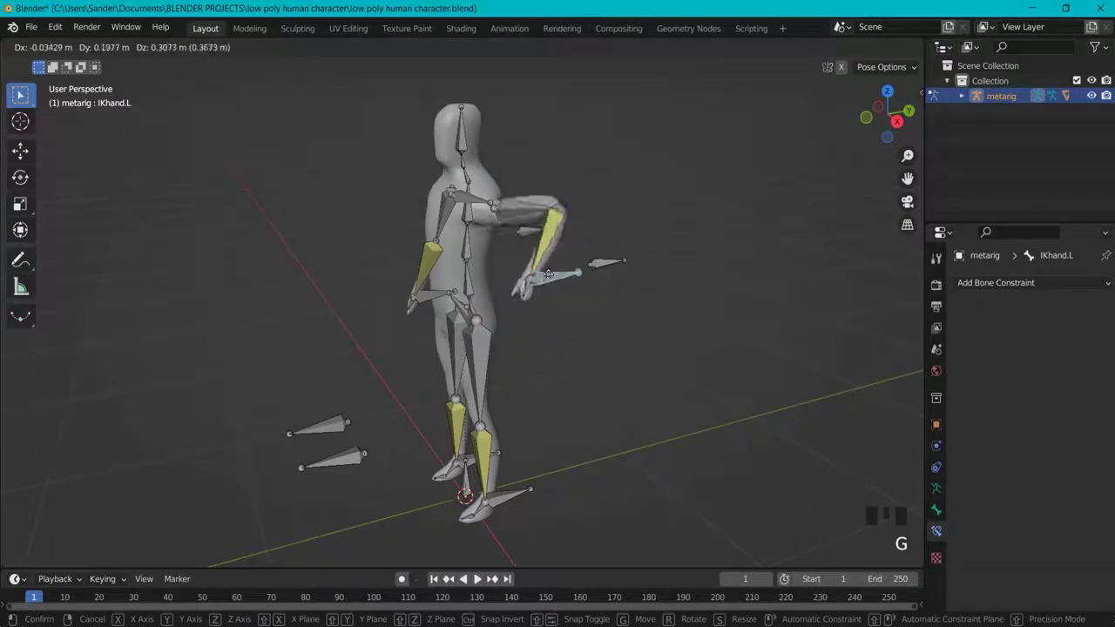
{"action": "key", "text": "ctrl+End"}
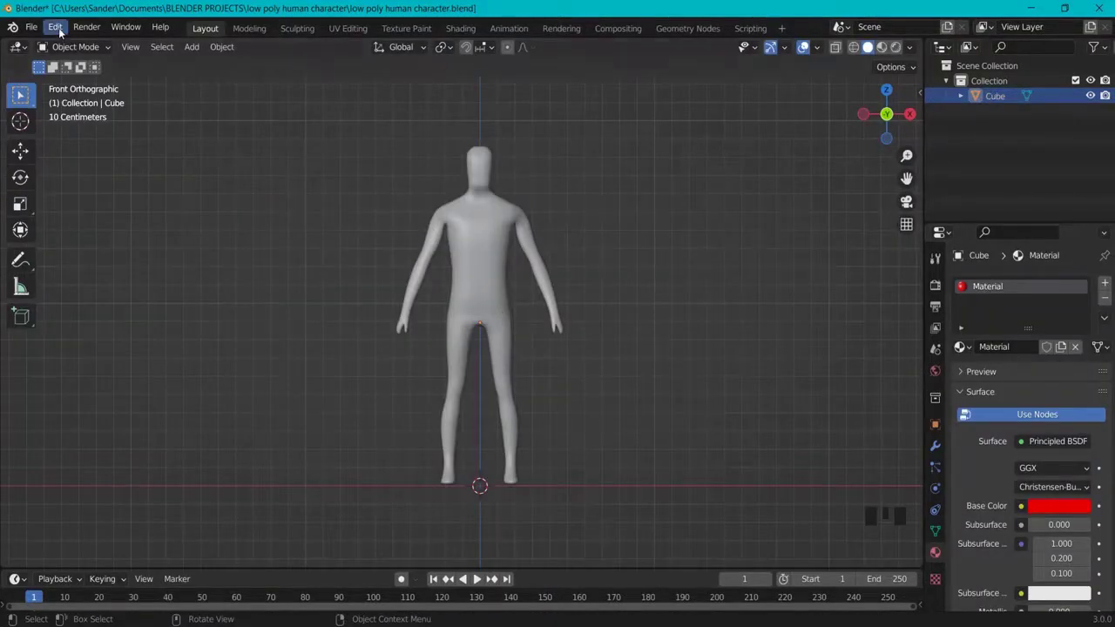
{"action": "left_click_drag", "start_coordinate": [63, 31], "coordinate": [93, 246]}
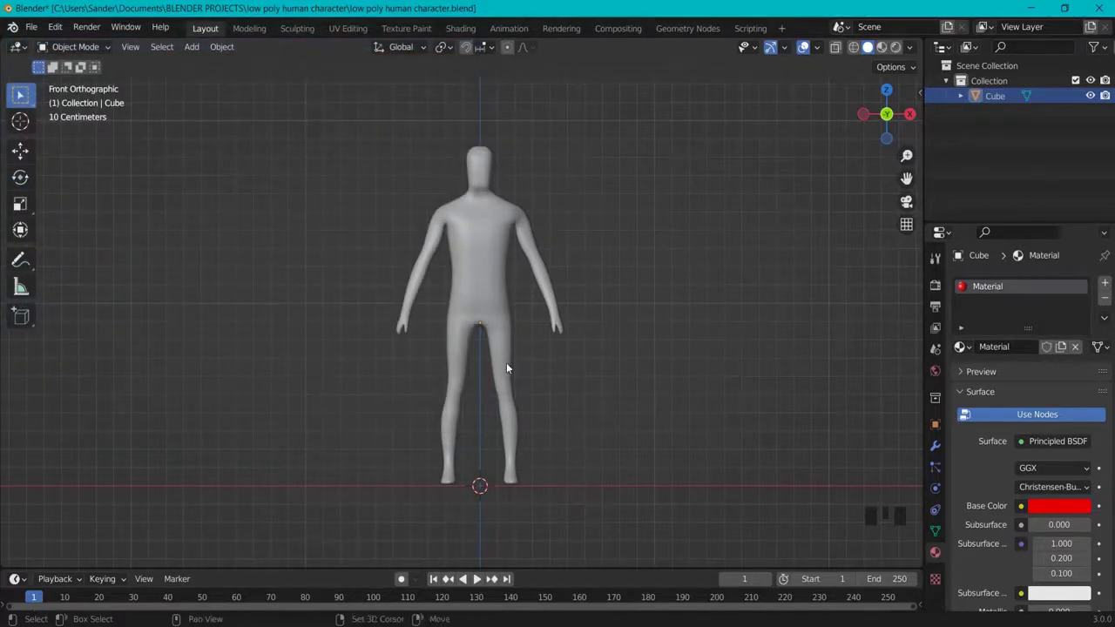
{"action": "key", "text": "shift+a"}
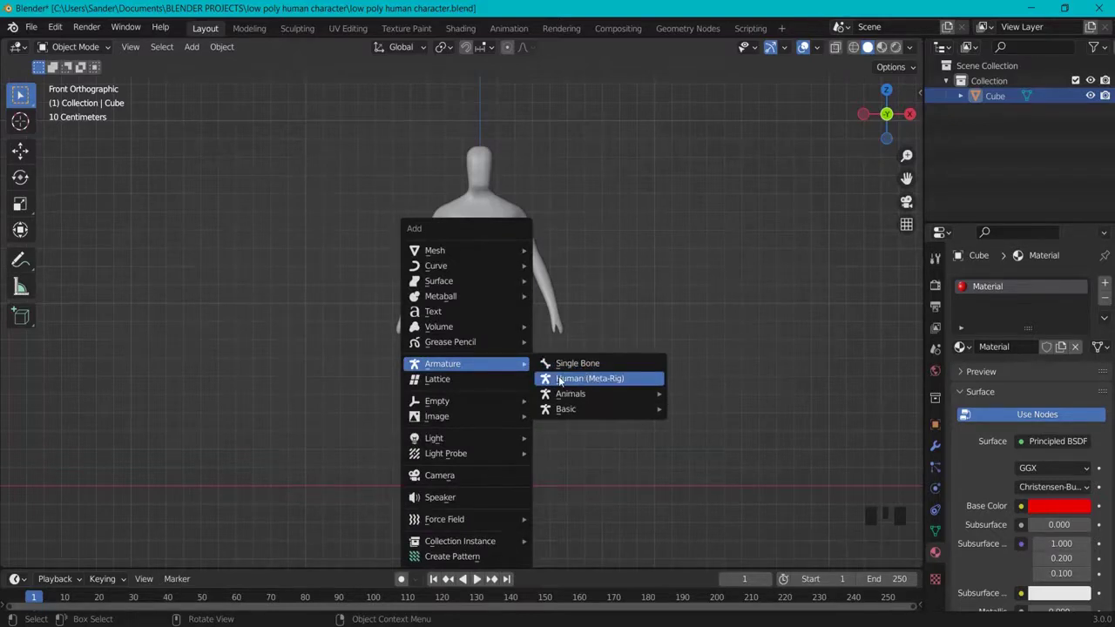
{"action": "left_click", "coordinate": [490, 239]}
{"action": "key", "text": "h"}
{"action": "left_click", "coordinate": [481, 148]}
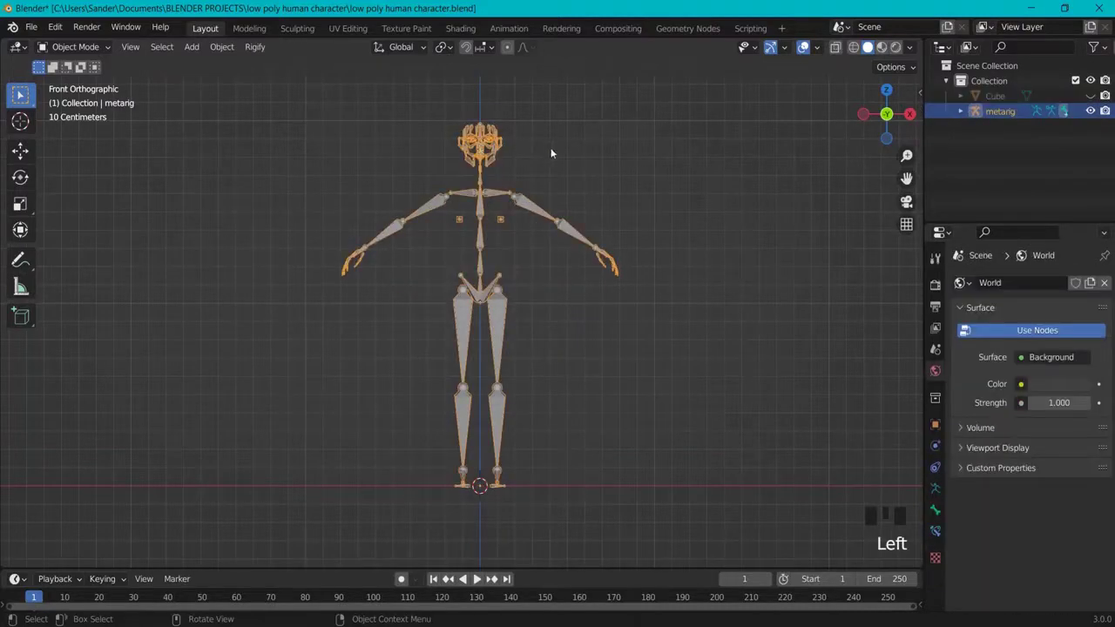
{"action": "left_click", "coordinate": [560, 154]}
{"action": "left_click_drag", "start_coordinate": [582, 150], "coordinate": [1095, 99]}
{"action": "left_click", "coordinate": [1095, 99]}
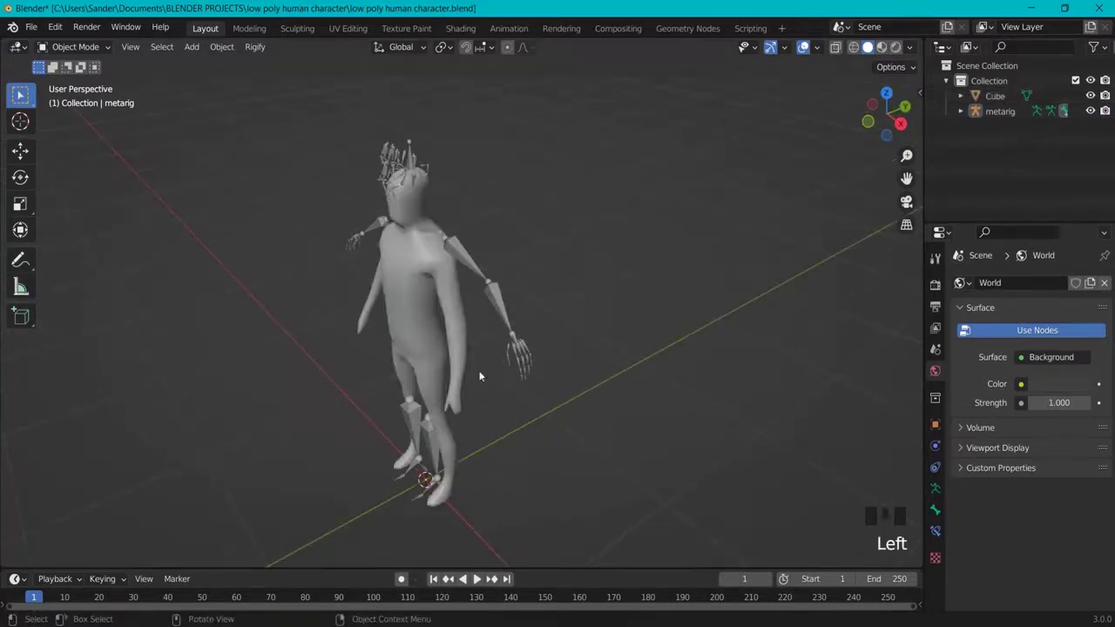
{"action": "left_click_drag", "start_coordinate": [509, 406], "coordinate": [523, 211]}
{"action": "left_click", "coordinate": [523, 212]}
Replace the meta-rig with a new Human (Meta-Rig) and scale it to about 0.933 to fit the body.
{"action": "key", "text": "Delete"}
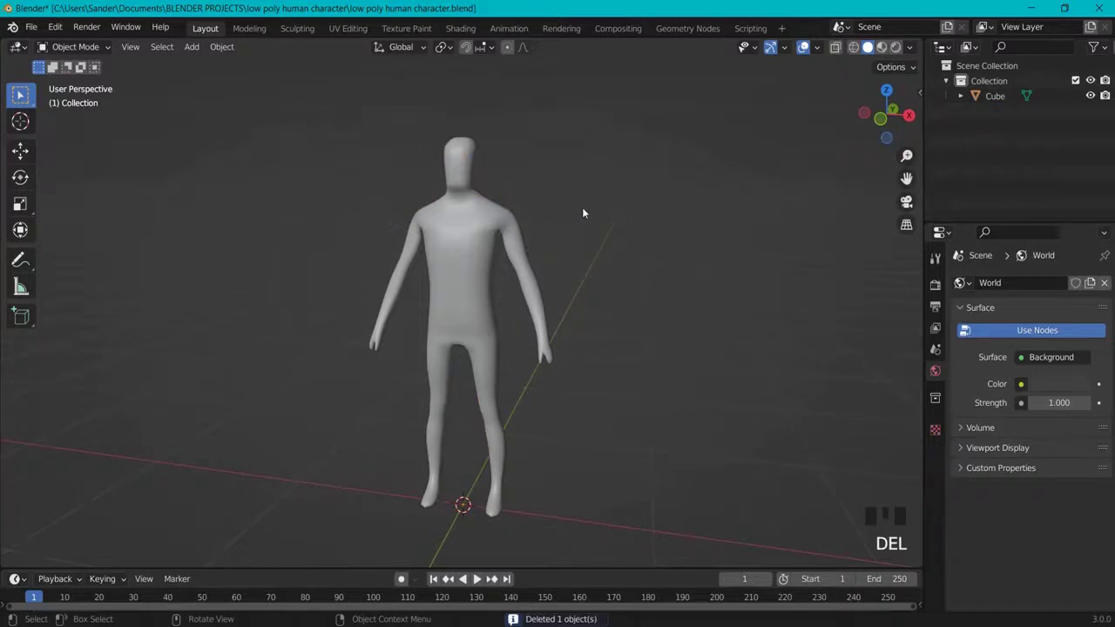
{"action": "key", "text": "KP_1"}
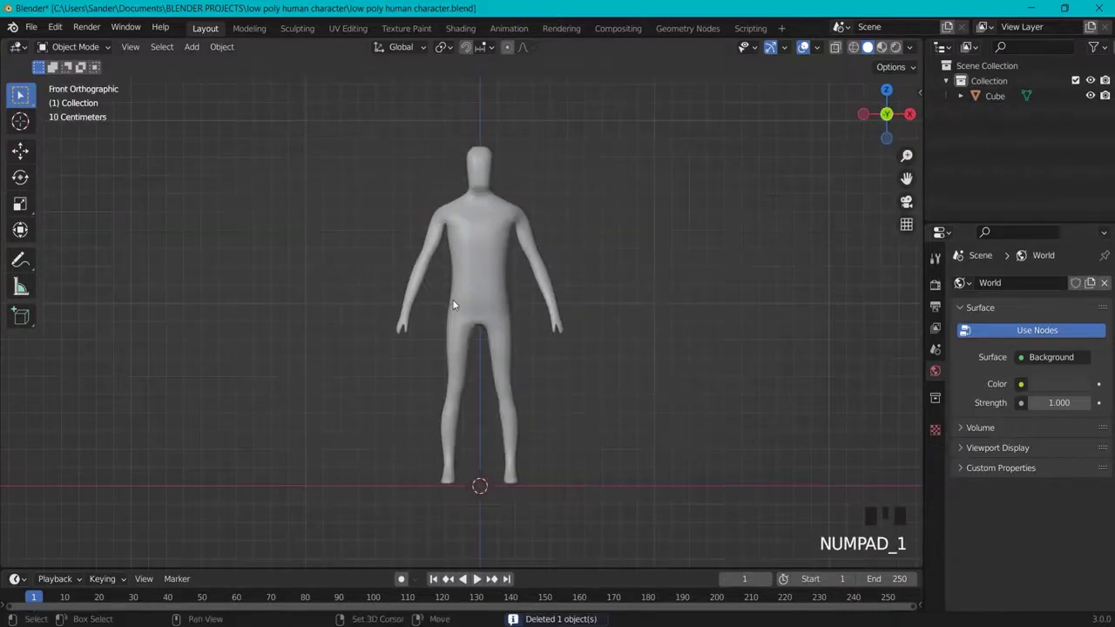
{"action": "key", "text": "shift+a"}
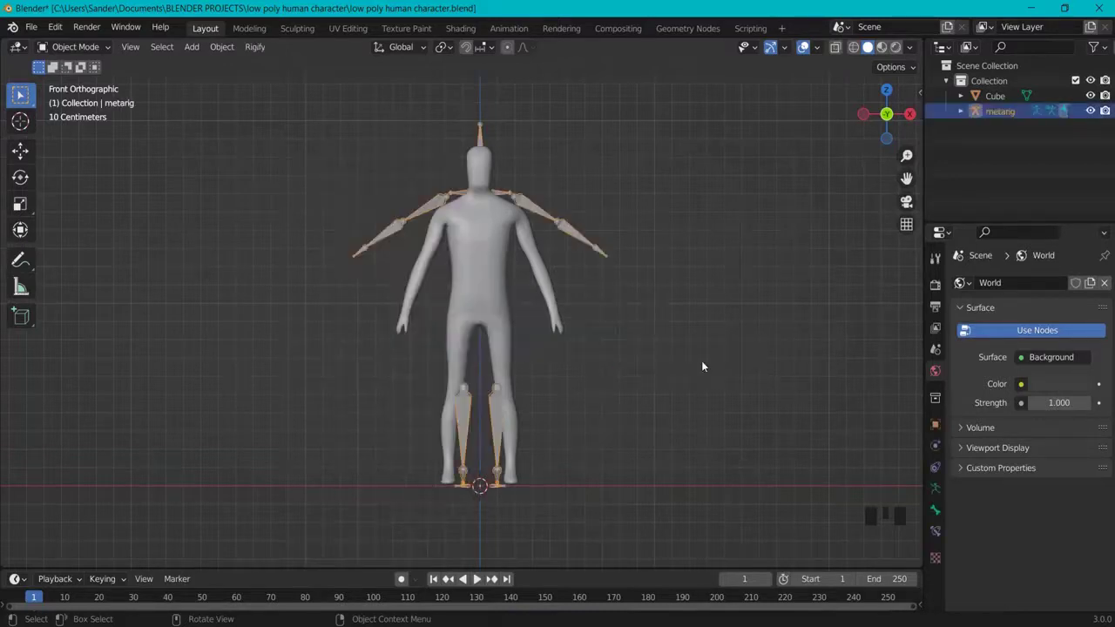
{"action": "key", "text": "s"}
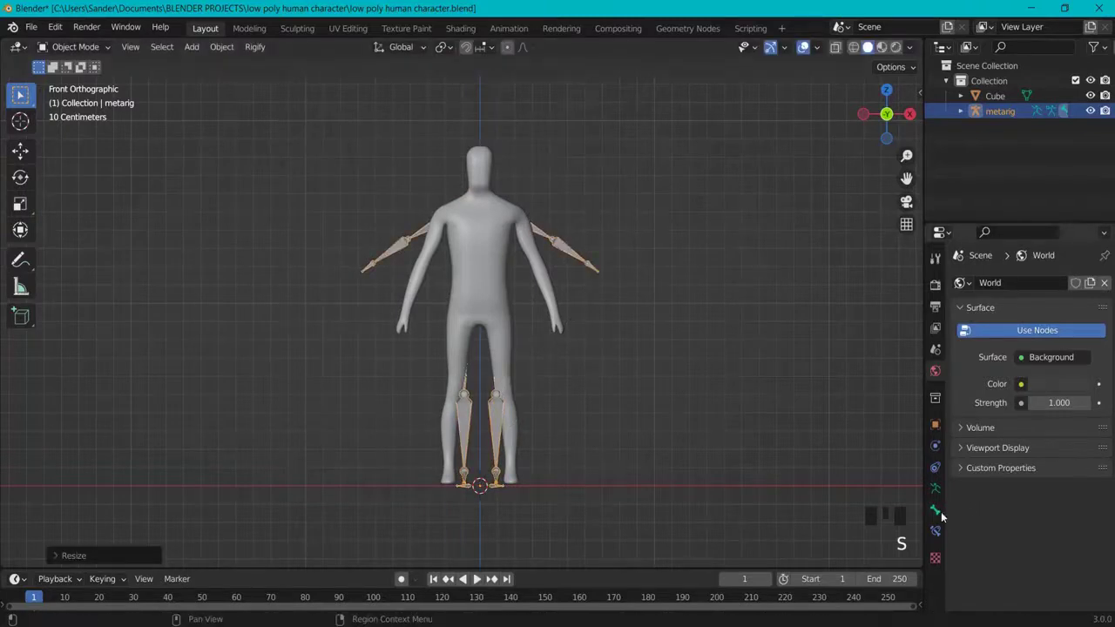
Enable In Front in the armature's Viewport Display and verify its scale in the N panel.
{"action": "left_click", "coordinate": [937, 495]}
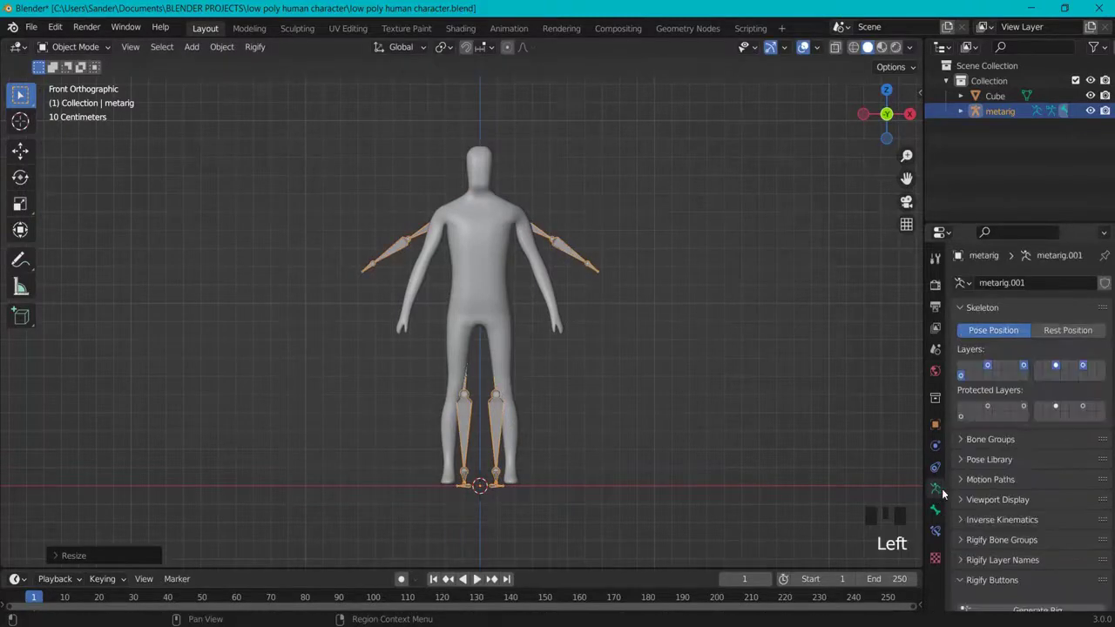
{"action": "left_click_drag", "start_coordinate": [963, 501], "coordinate": [992, 522]}
{"action": "scroll", "scroll_direction": "down", "scroll_amount": 3}
{"action": "left_click", "coordinate": [1024, 572]}
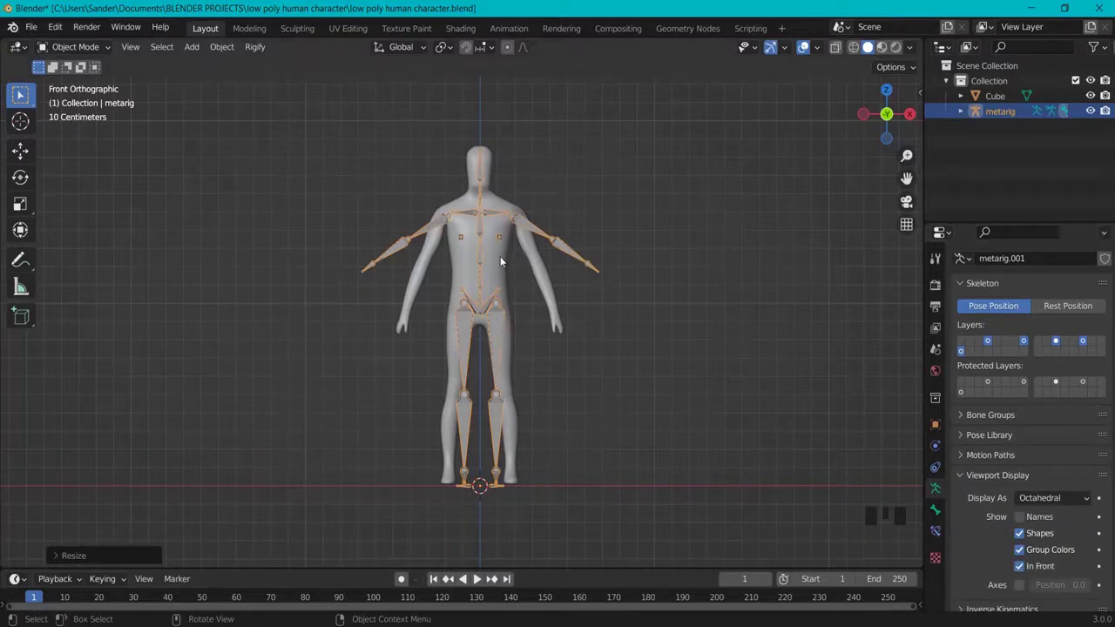
{"action": "key", "text": "n"}
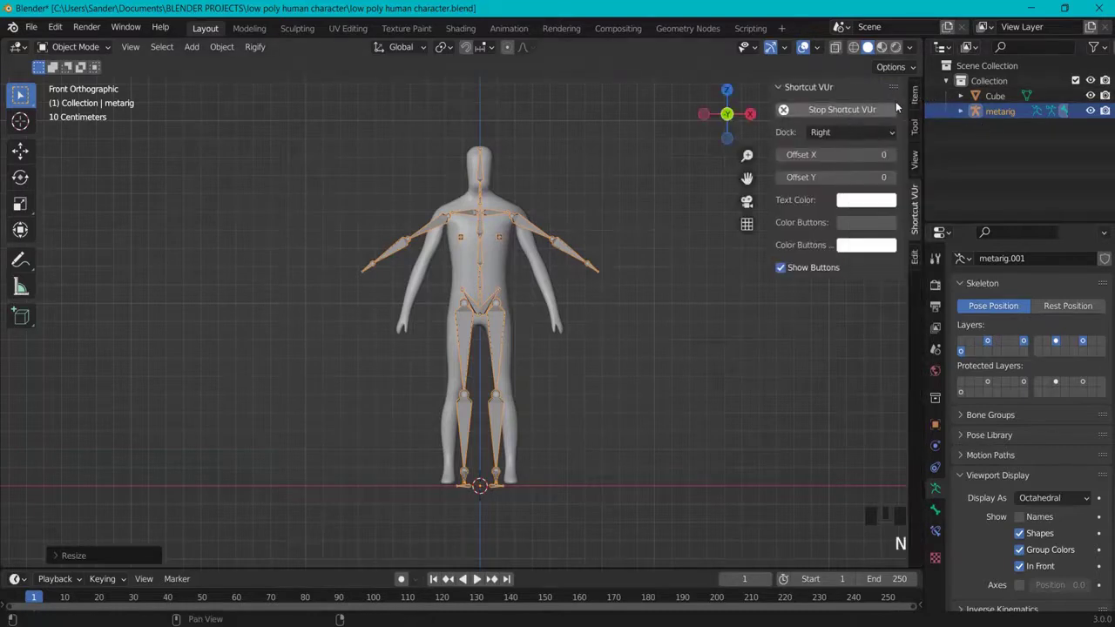
{"action": "left_click", "coordinate": [915, 98]}
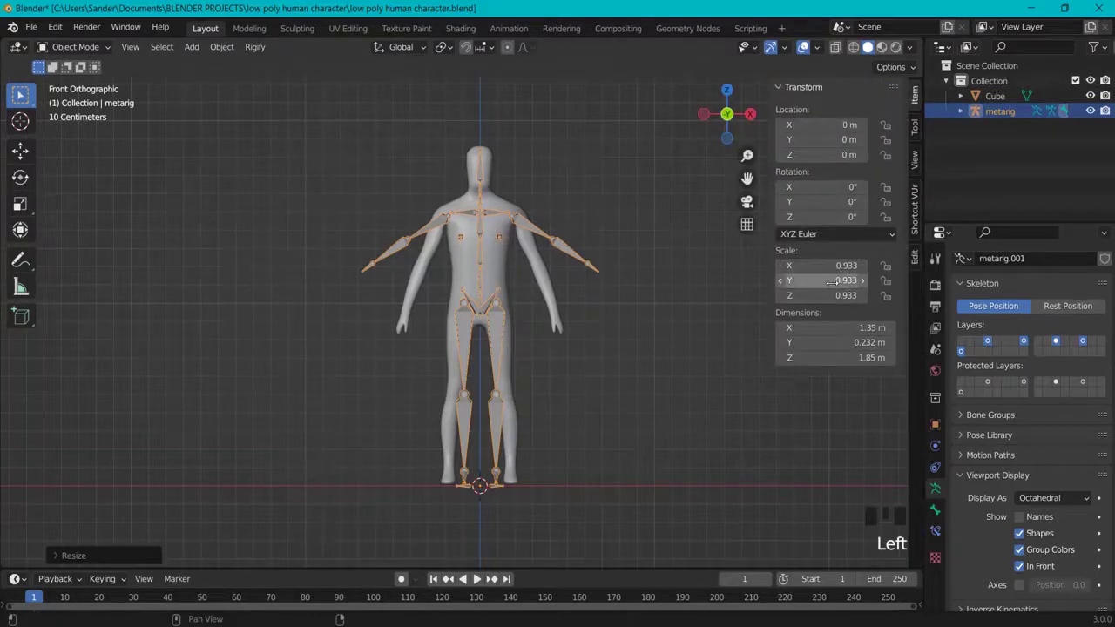
{"action": "key", "text": "n"}
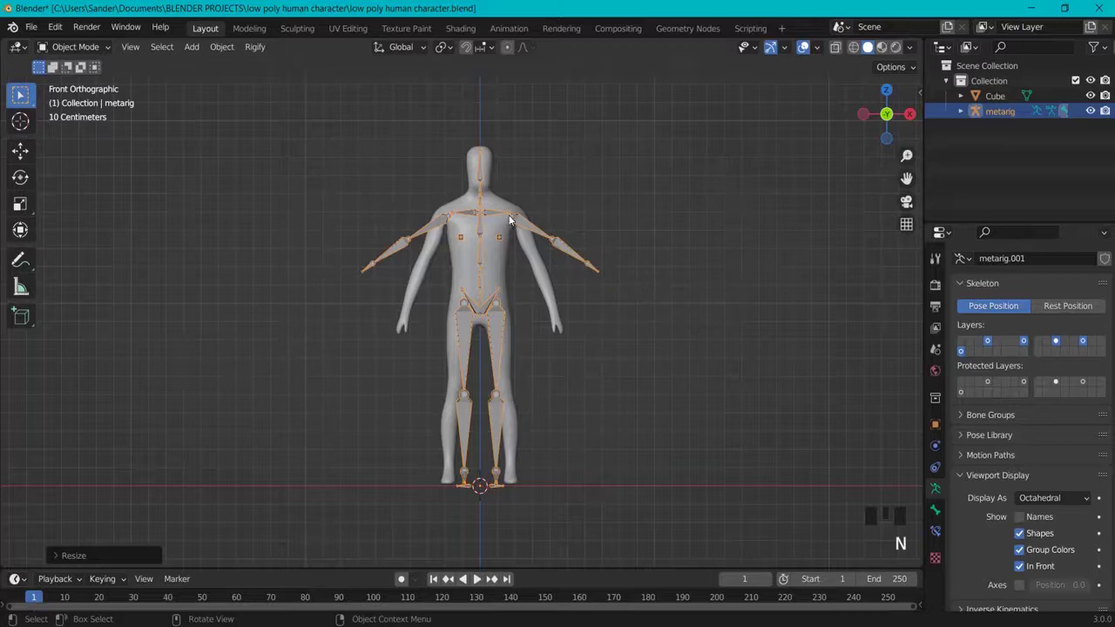
Apply Scale to the Cube mesh and the metarig so the rig reads 1.000 scale.
{"action": "left_click", "coordinate": [494, 229]}
{"action": "key", "text": "ctrl+a"}
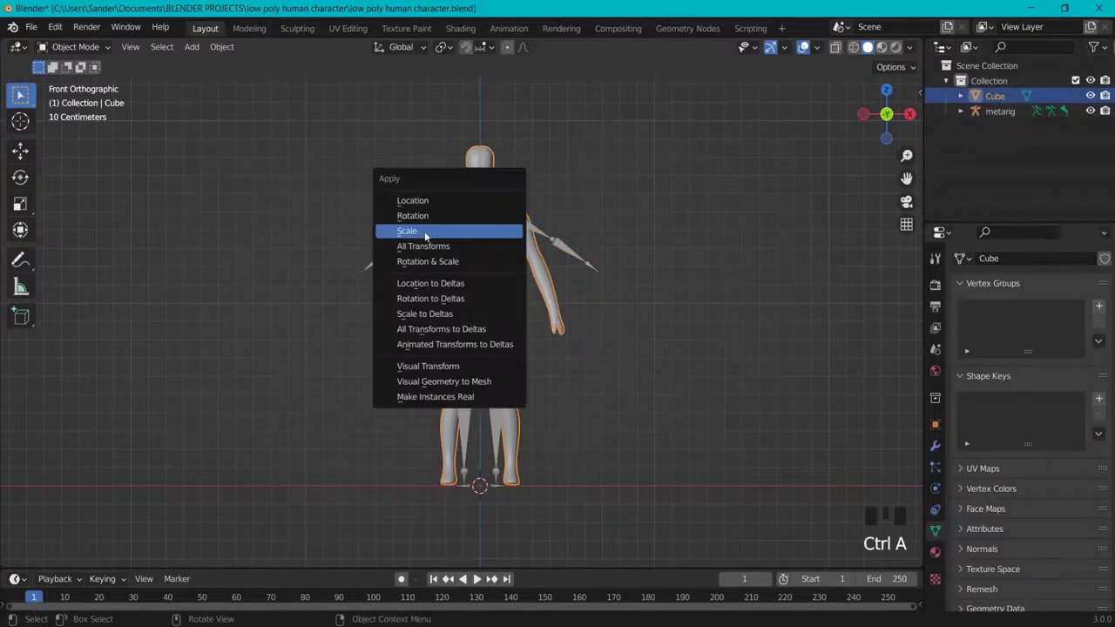
{"action": "left_click", "coordinate": [483, 227]}
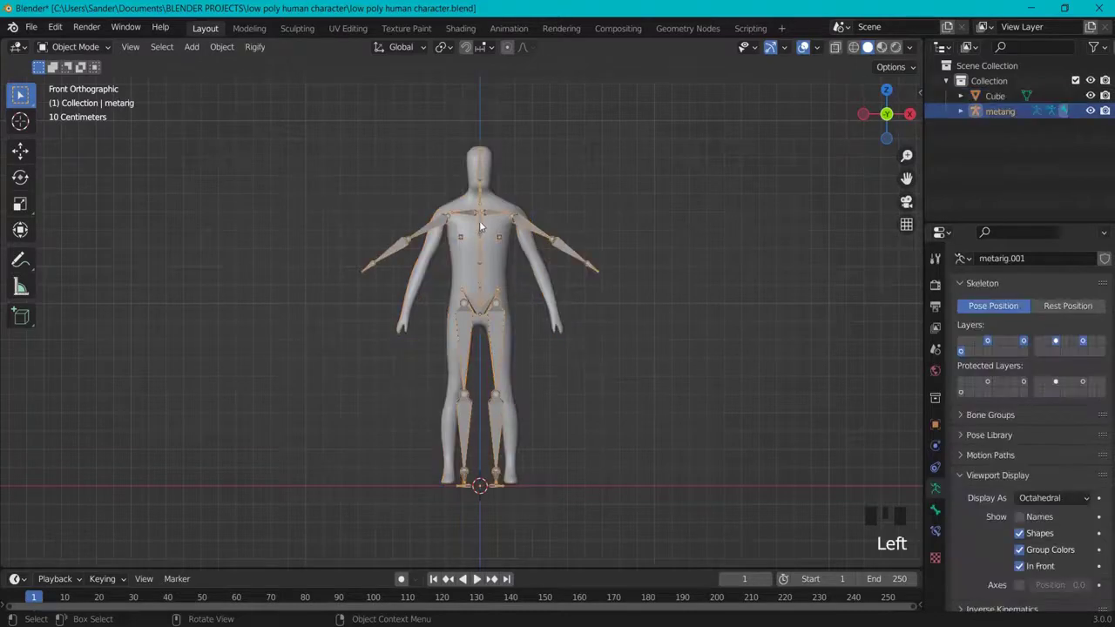
{"action": "key", "text": "ctrl+a"}
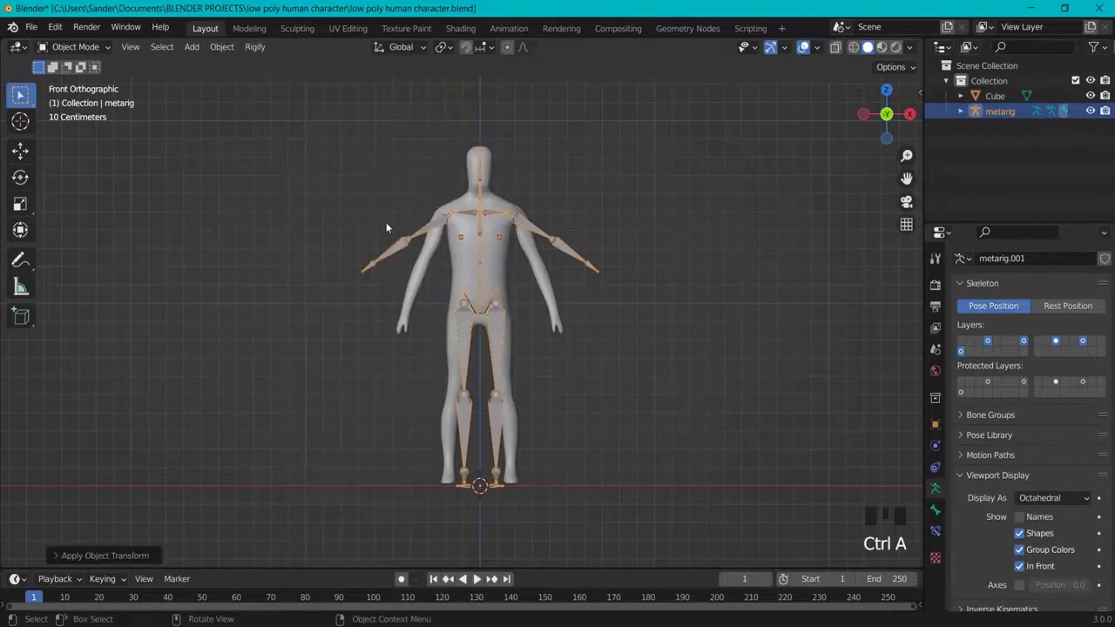
{"action": "key", "text": "n"}
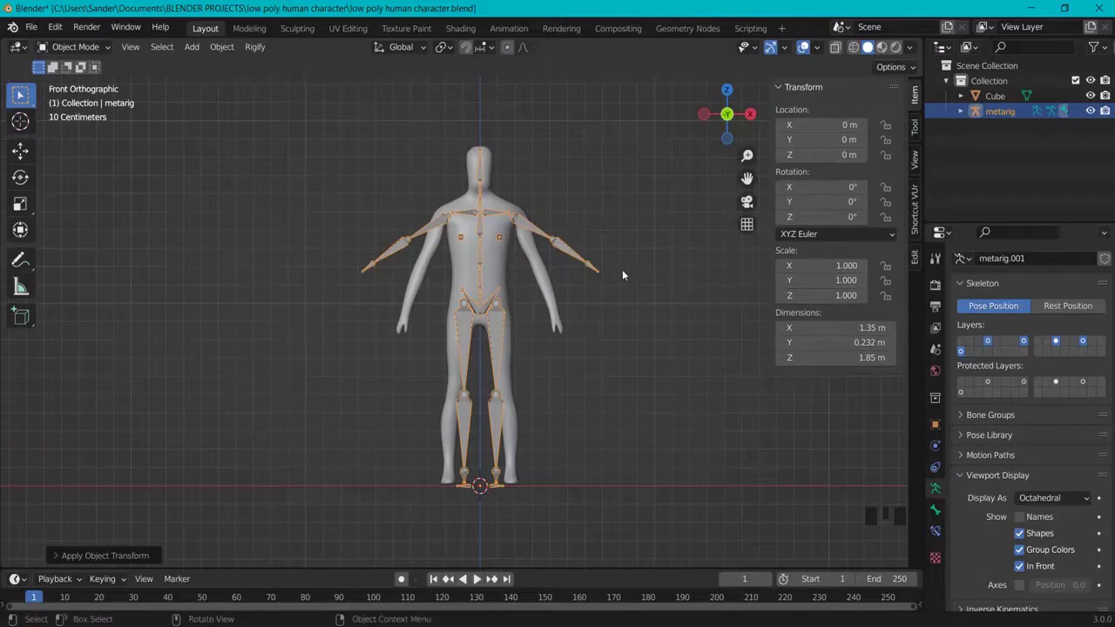
{"action": "left_click", "coordinate": [626, 252]}
{"action": "key", "text": "n"}
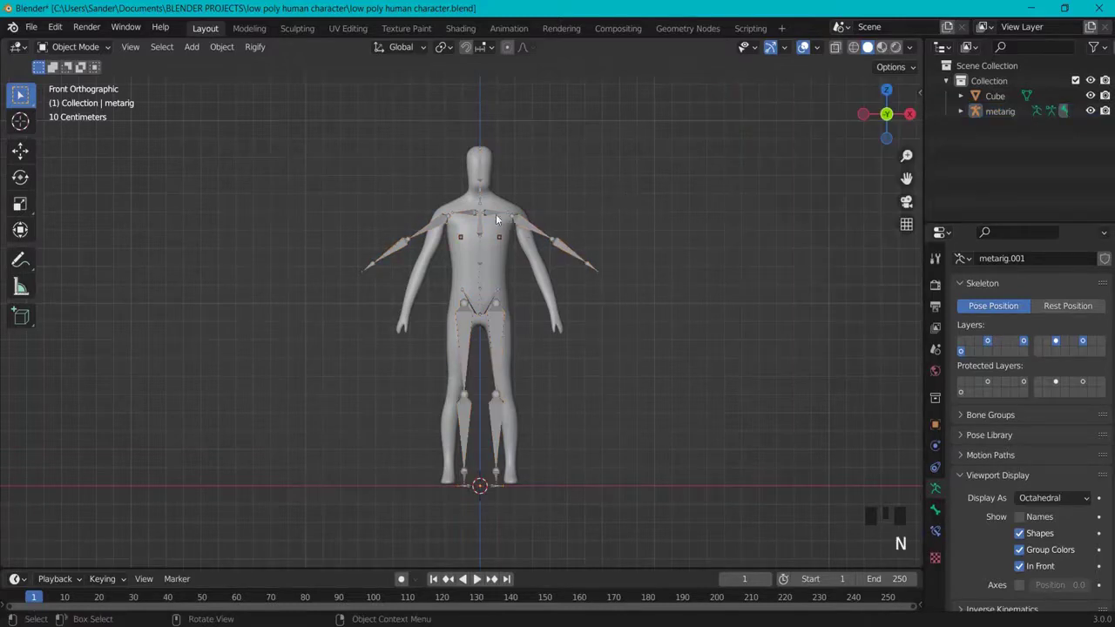
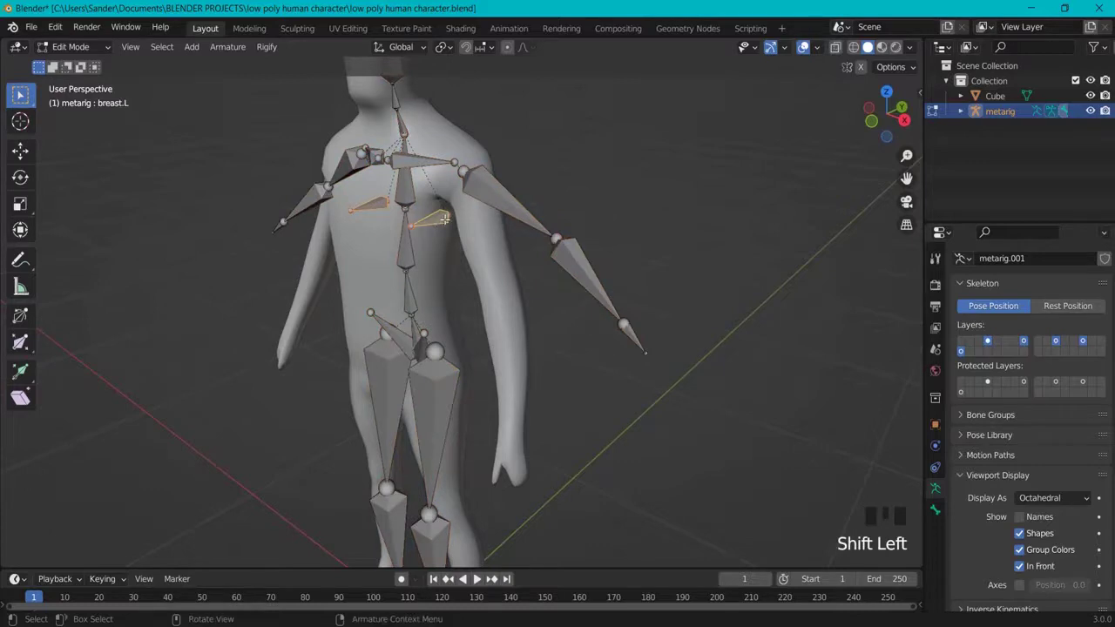
Delete the meta-rig's breast bones in Edit Mode.
{"action": "key", "text": "x"}
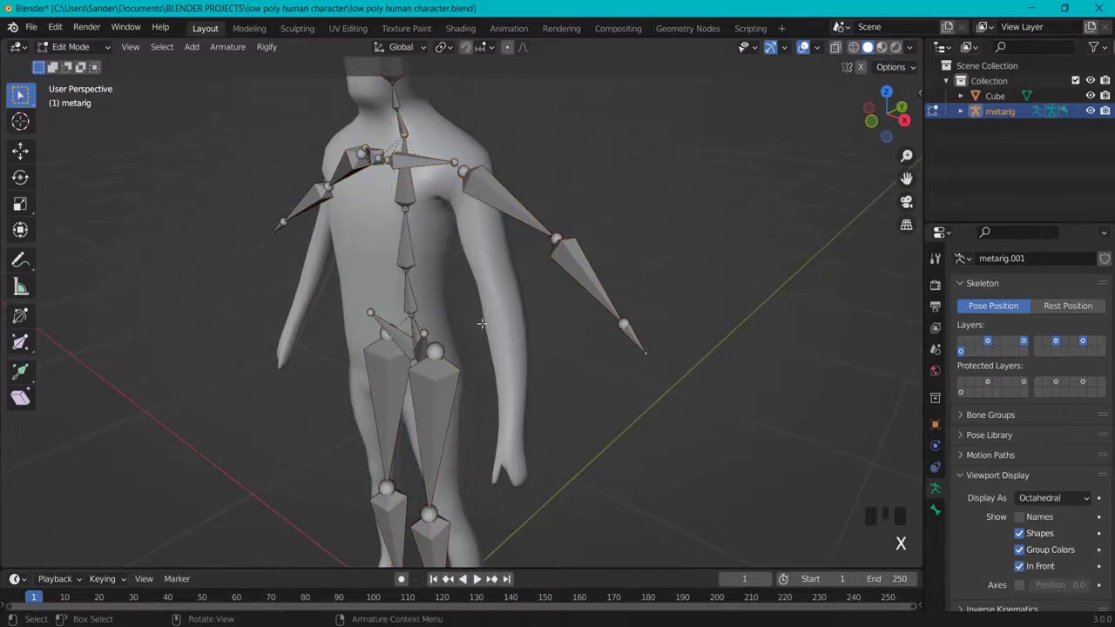
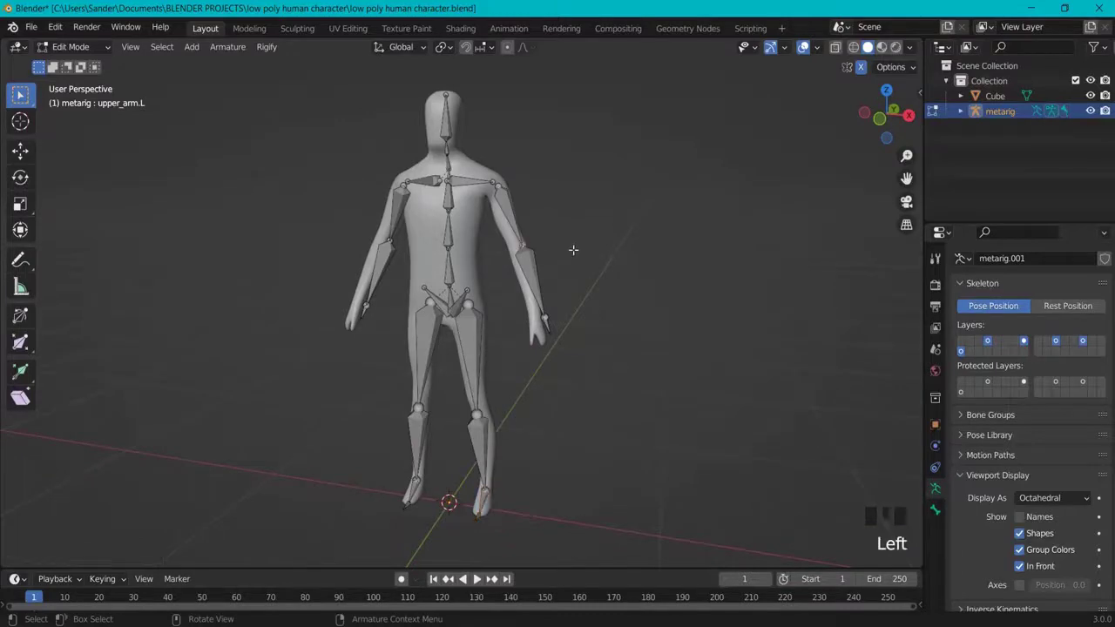
Move the left arm bones along Y into the arm mesh, checking side and top views.
{"action": "key", "text": "KP_3"}
{"action": "key", "text": "g"}
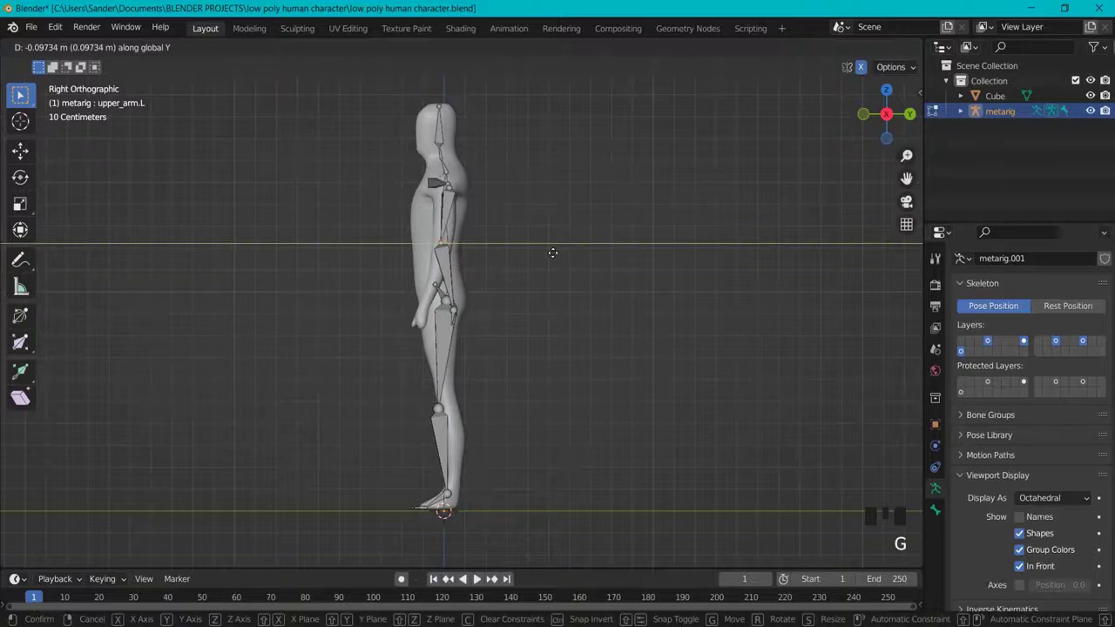
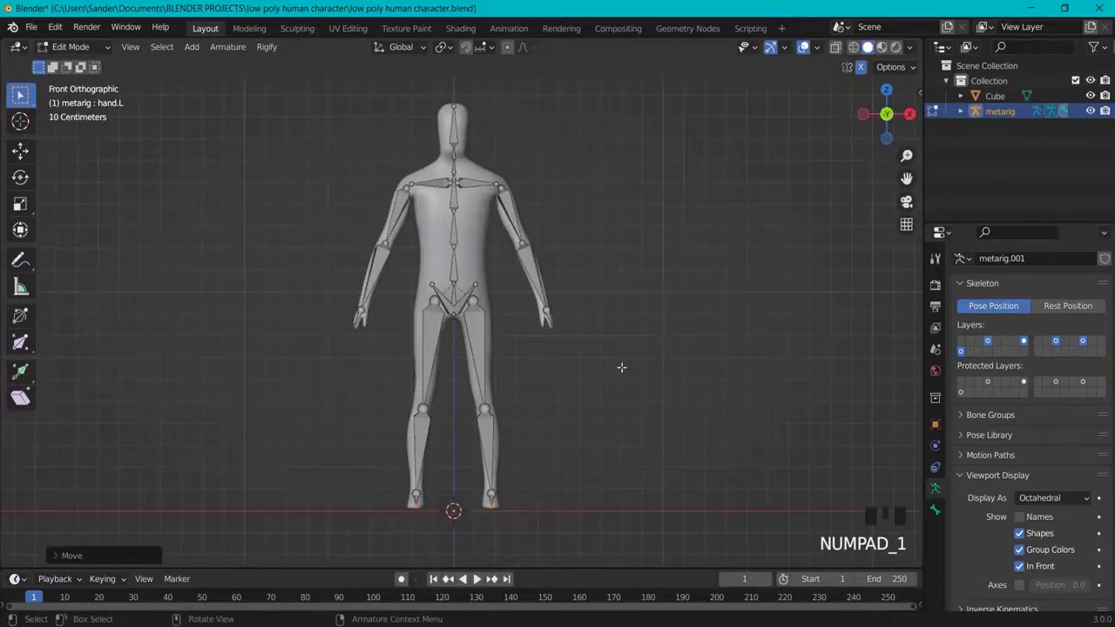
{"action": "key", "text": "KP_3"}
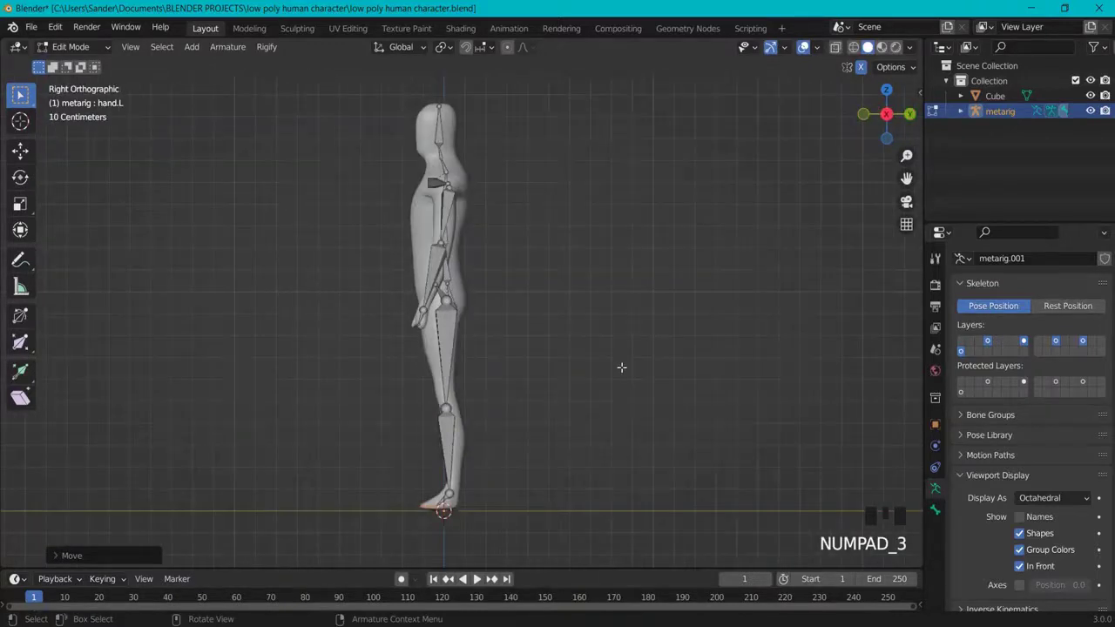
{"action": "key", "text": "KP_7"}
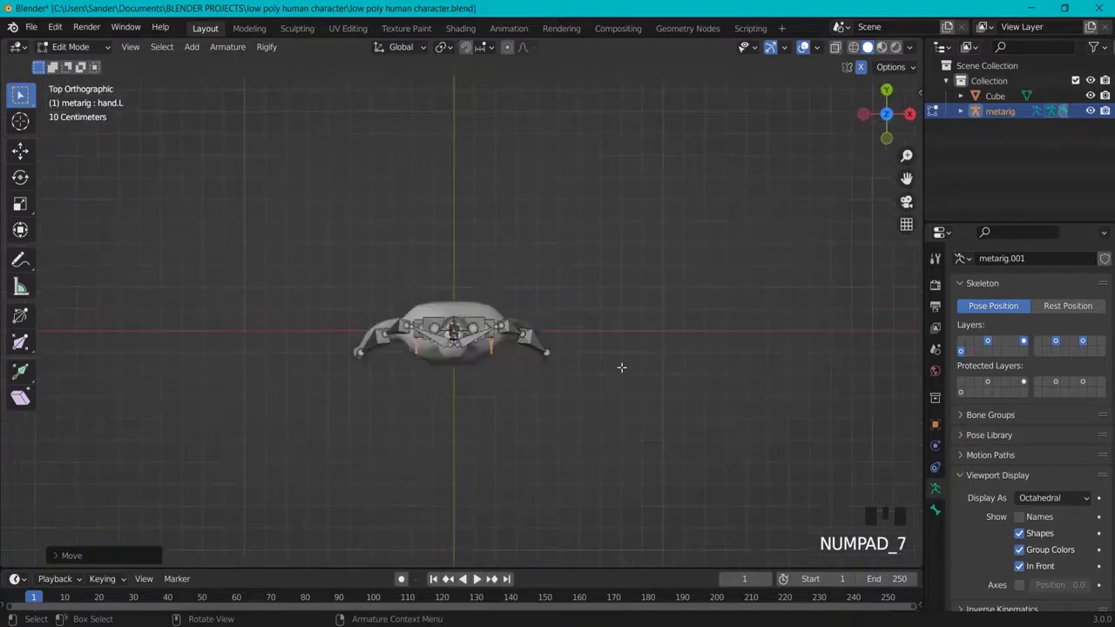
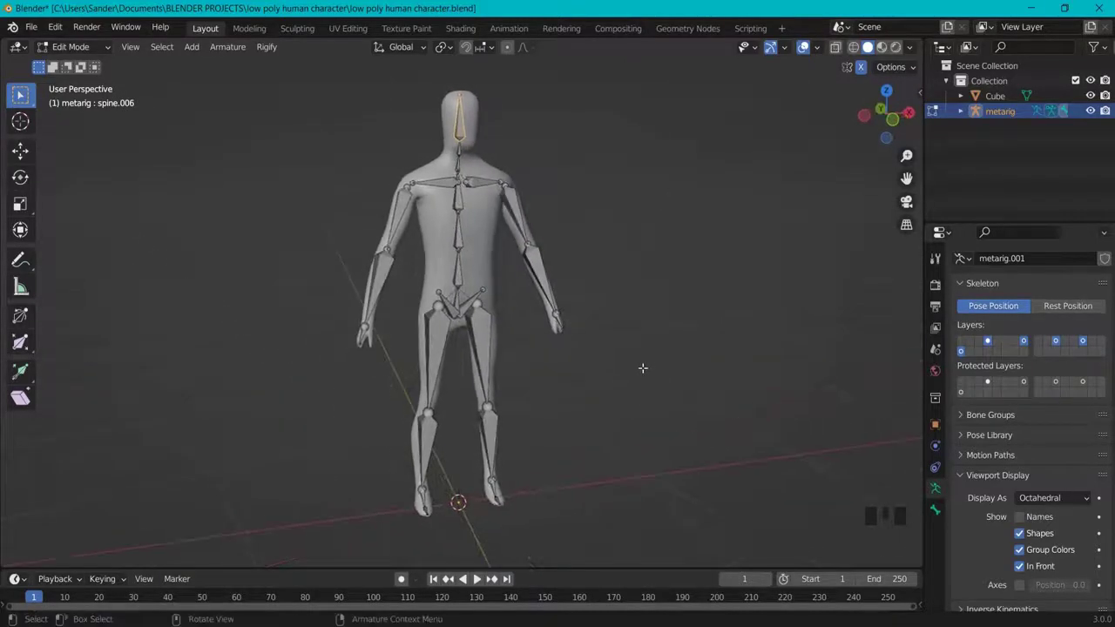
Extrude a new bone backward along Y from the heel joint.
{"action": "key", "text": "KP_1"}
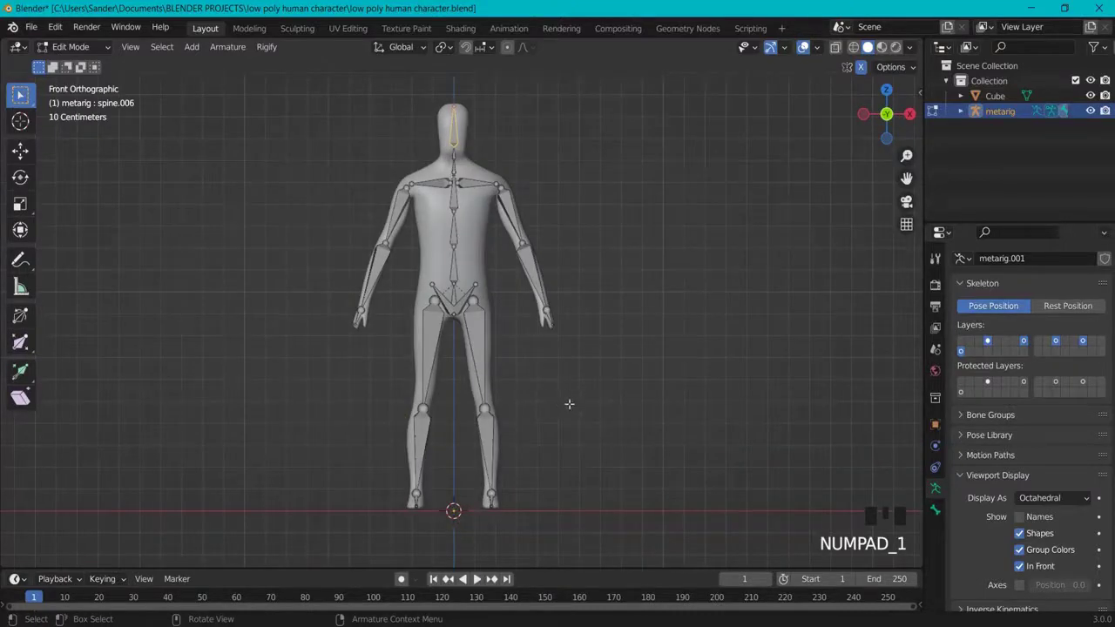
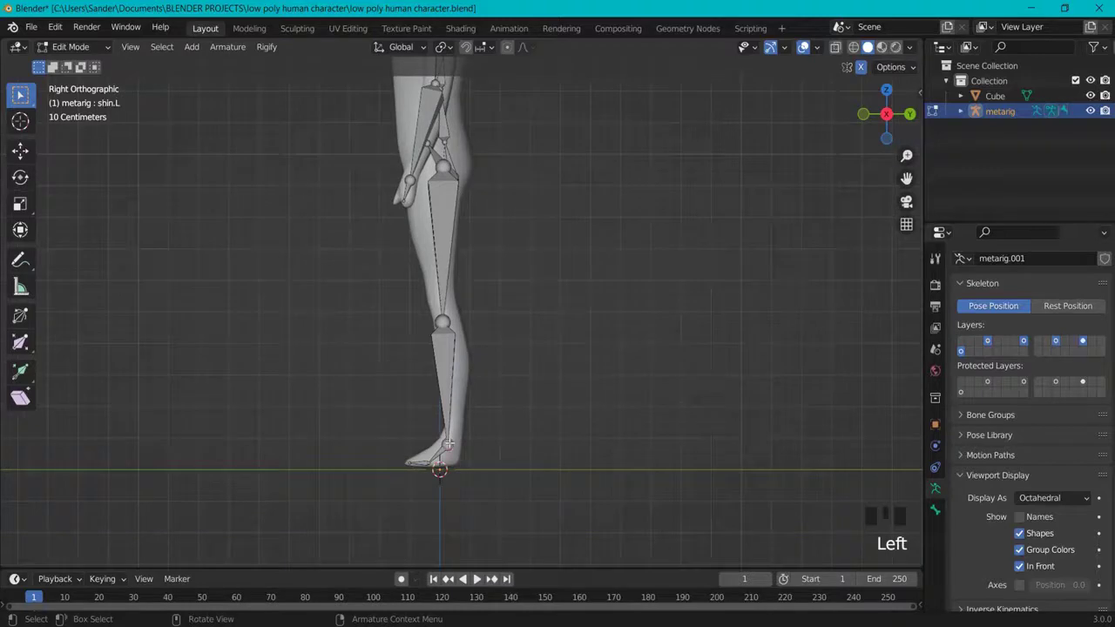
{"action": "key", "text": "e"}
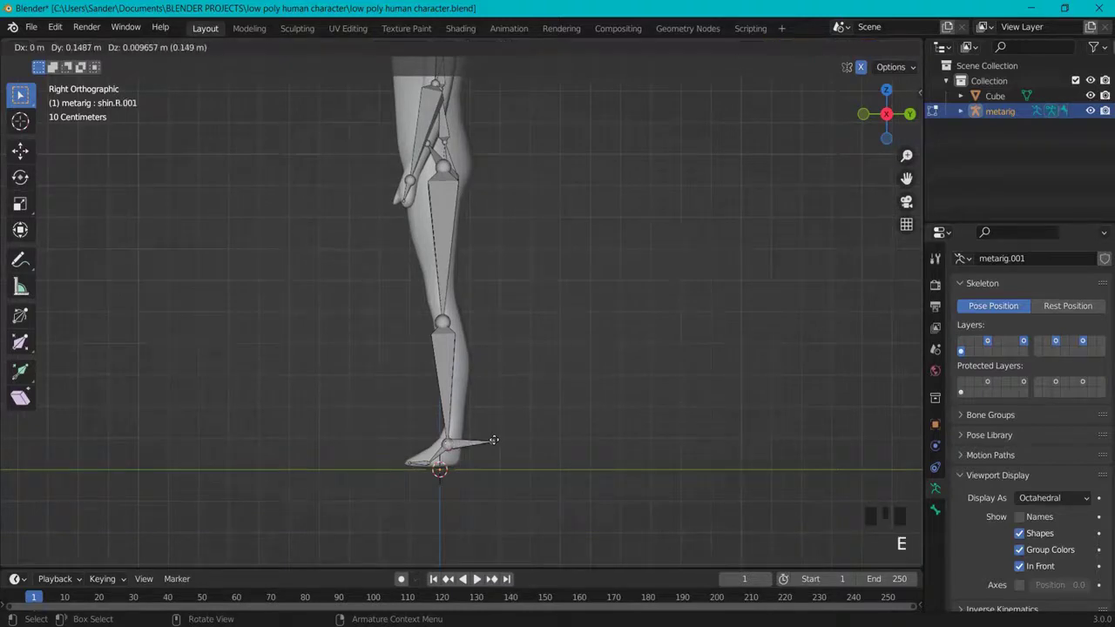
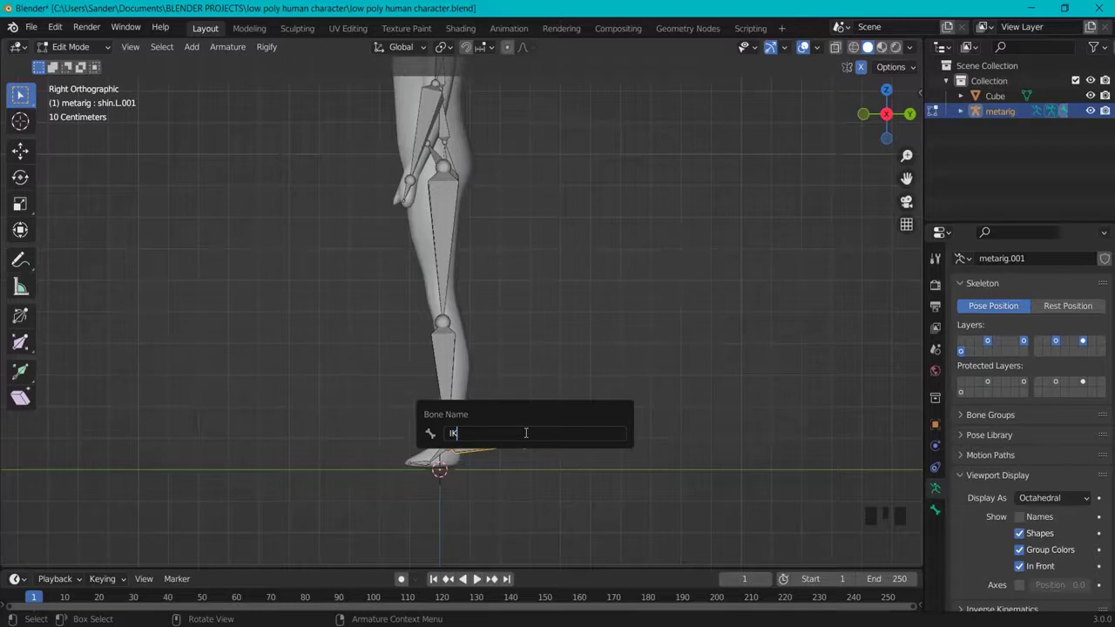
Rename the heel bones IKheel.L / IKheel.R and clear their parents.
{"action": "key", "text": "e"}
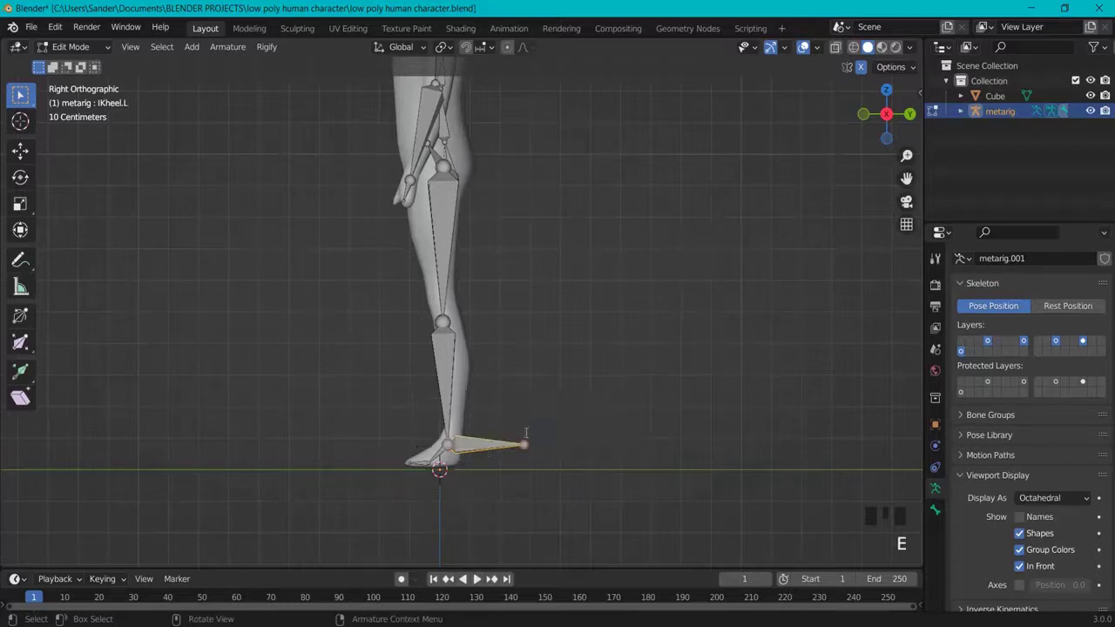
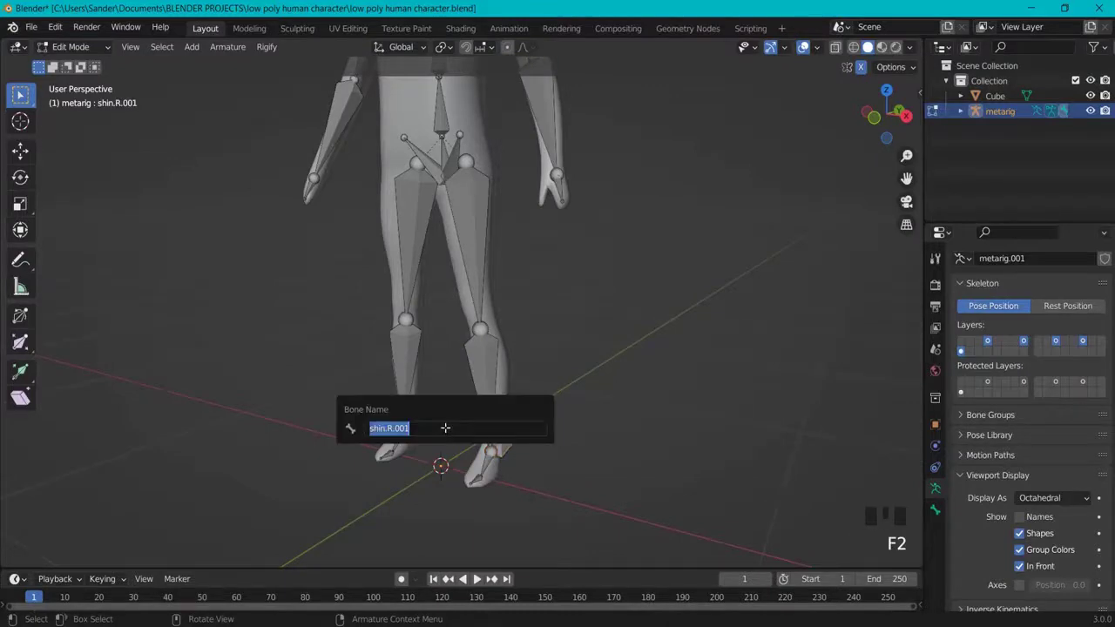
{"action": "key", "text": "e"}
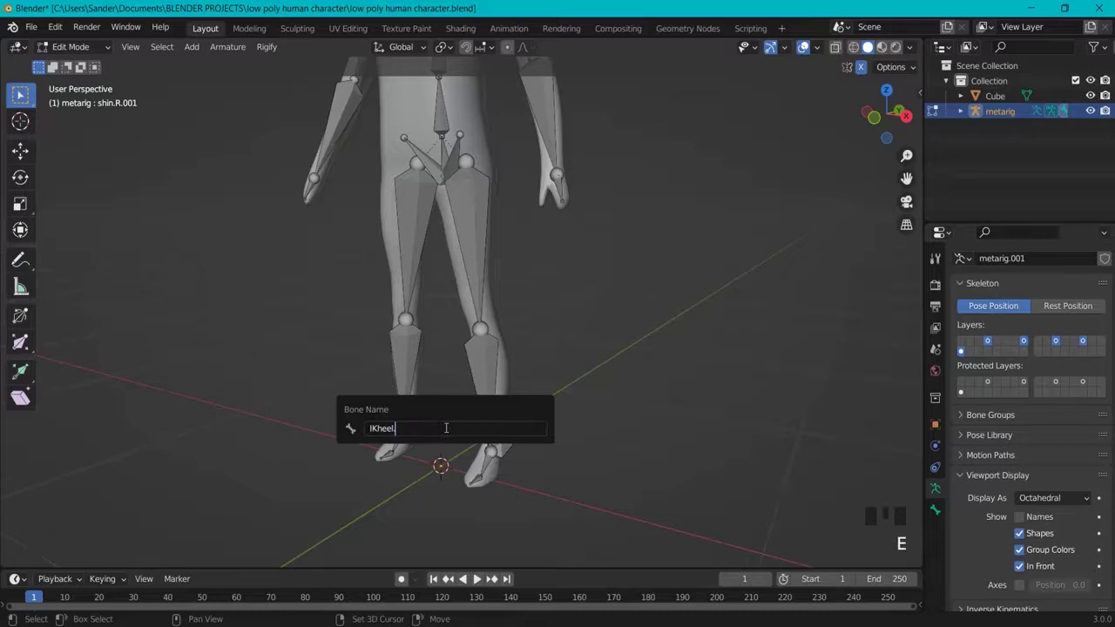
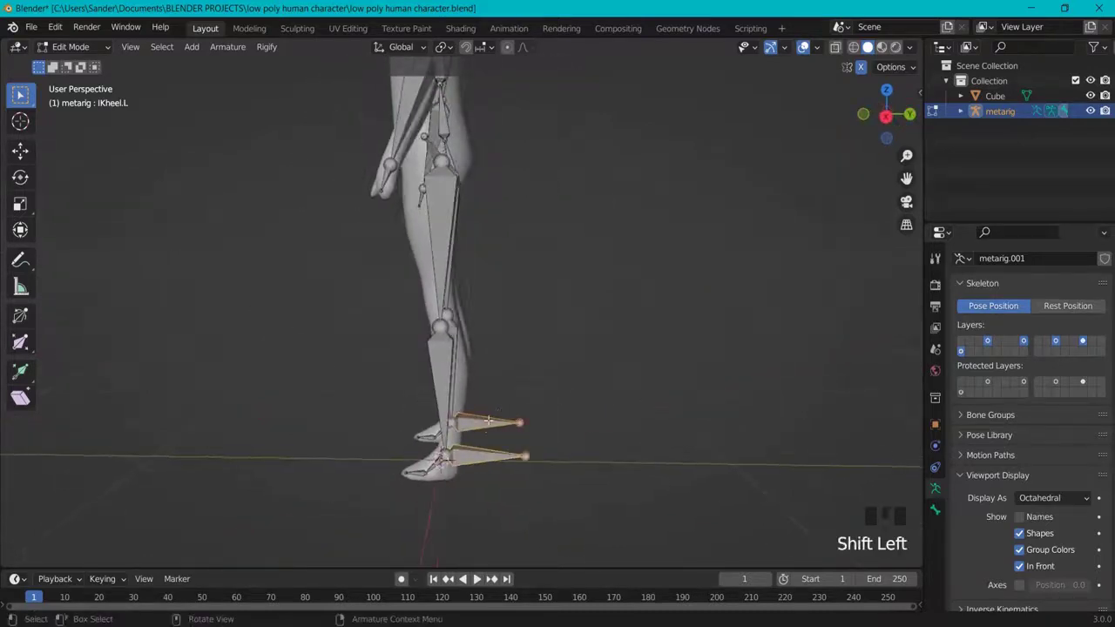
{"action": "key", "text": "alt+p"}
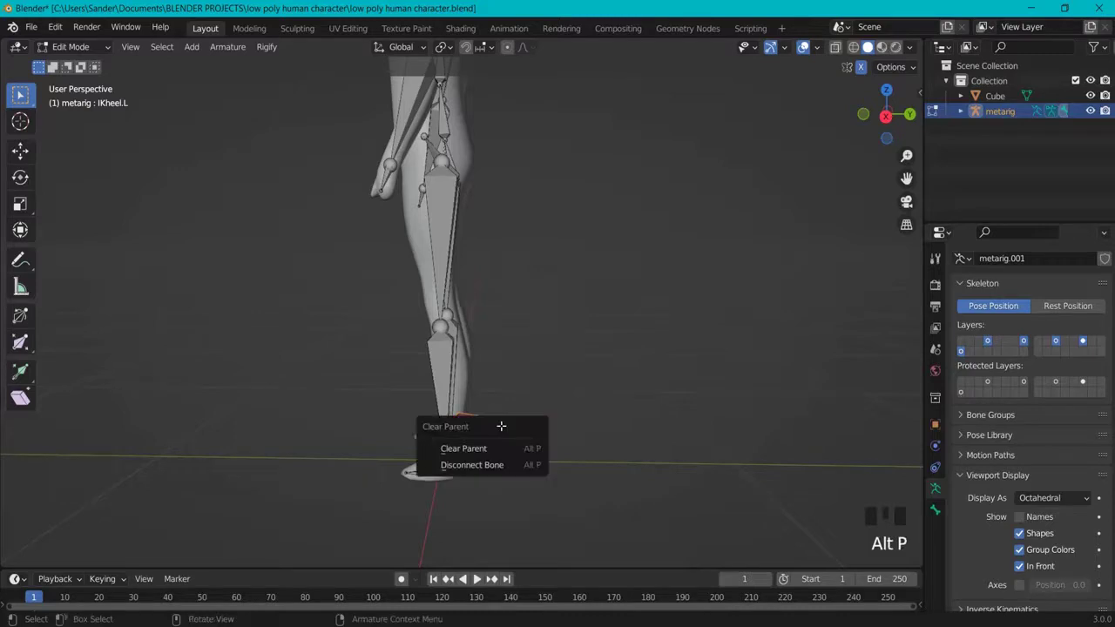
{"action": "key", "text": "g"}
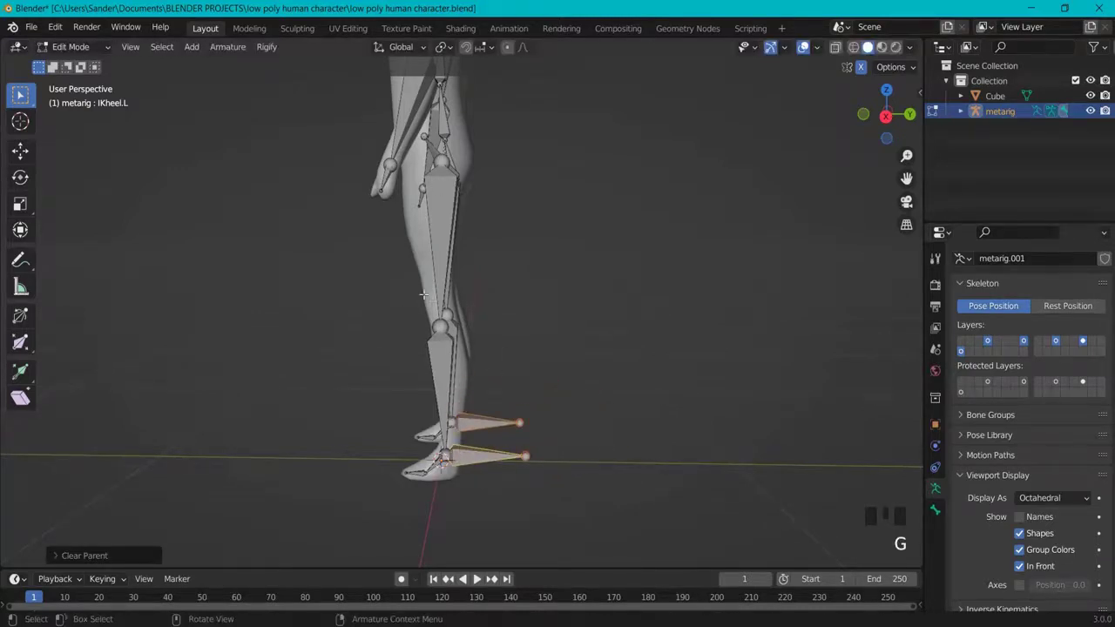
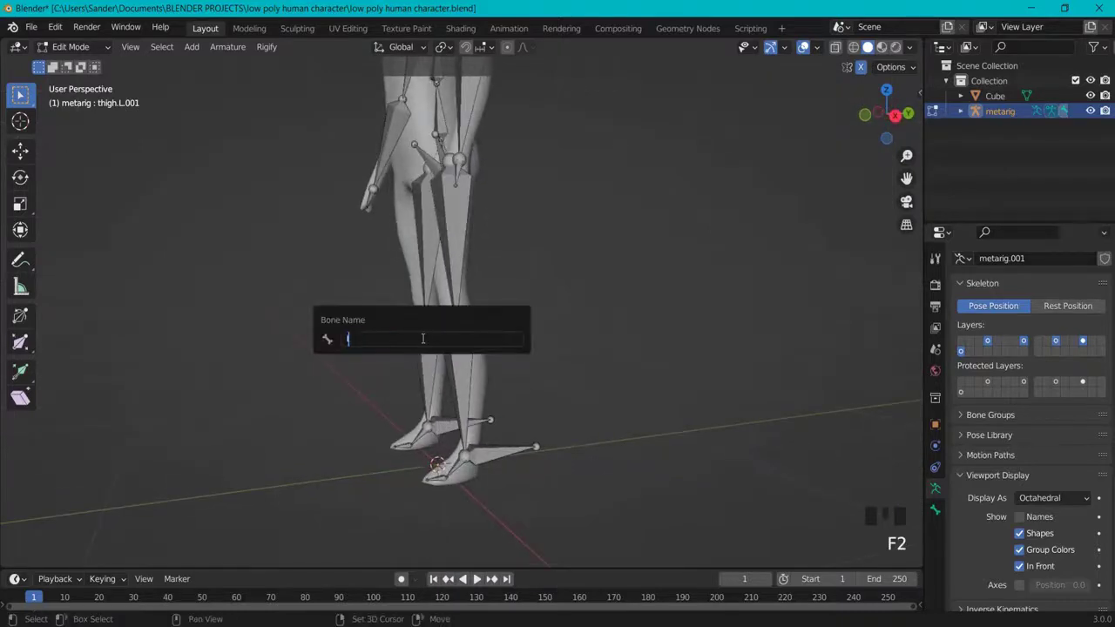
Extrude a bone forward from the knee to become IKknee.L.
{"action": "key", "text": "e"}
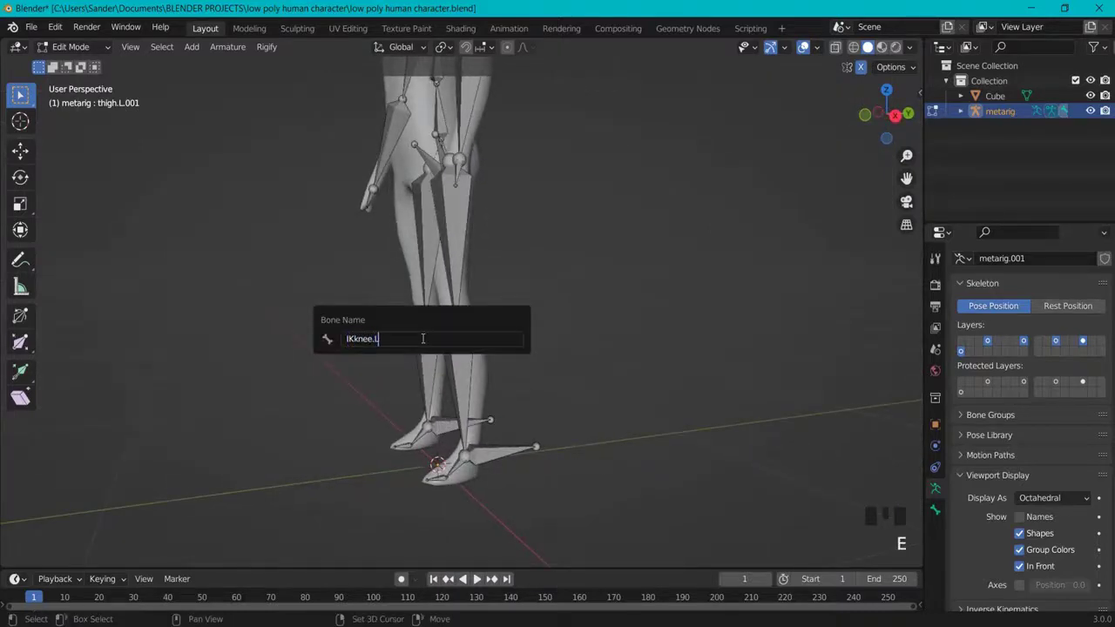
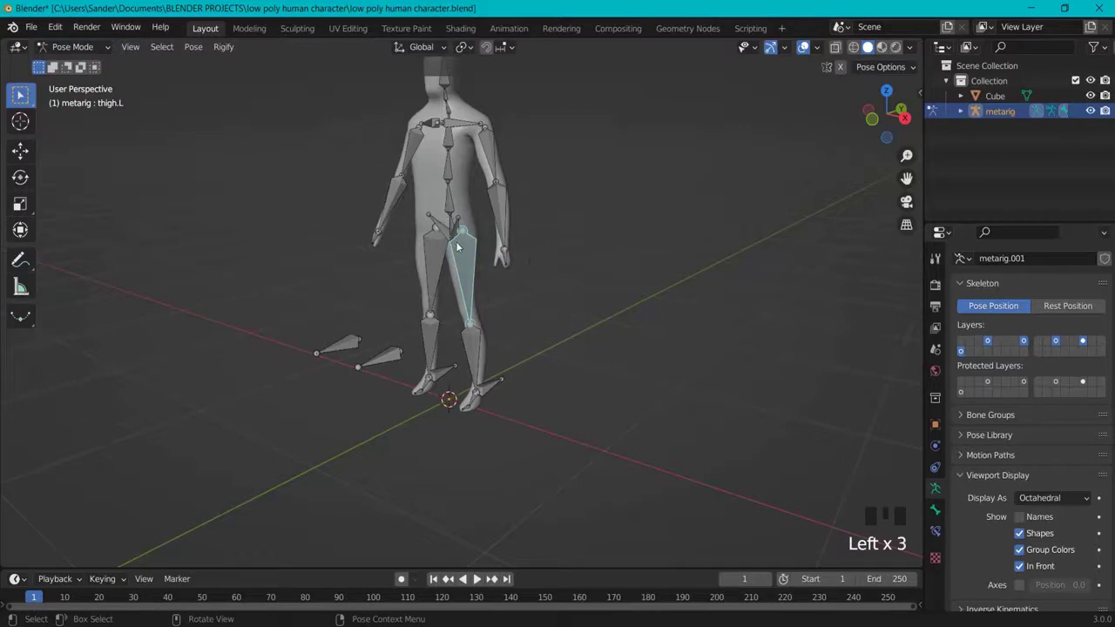
Select shin.L and bring up its IK bone constraint settings.
{"action": "left_click", "coordinate": [474, 335]}
{"action": "left_click", "coordinate": [469, 267]}
{"action": "left_click", "coordinate": [479, 341]}
{"action": "left_click_drag", "start_coordinate": [565, 317], "coordinate": [476, 341]}
{"action": "left_click", "coordinate": [476, 342]}
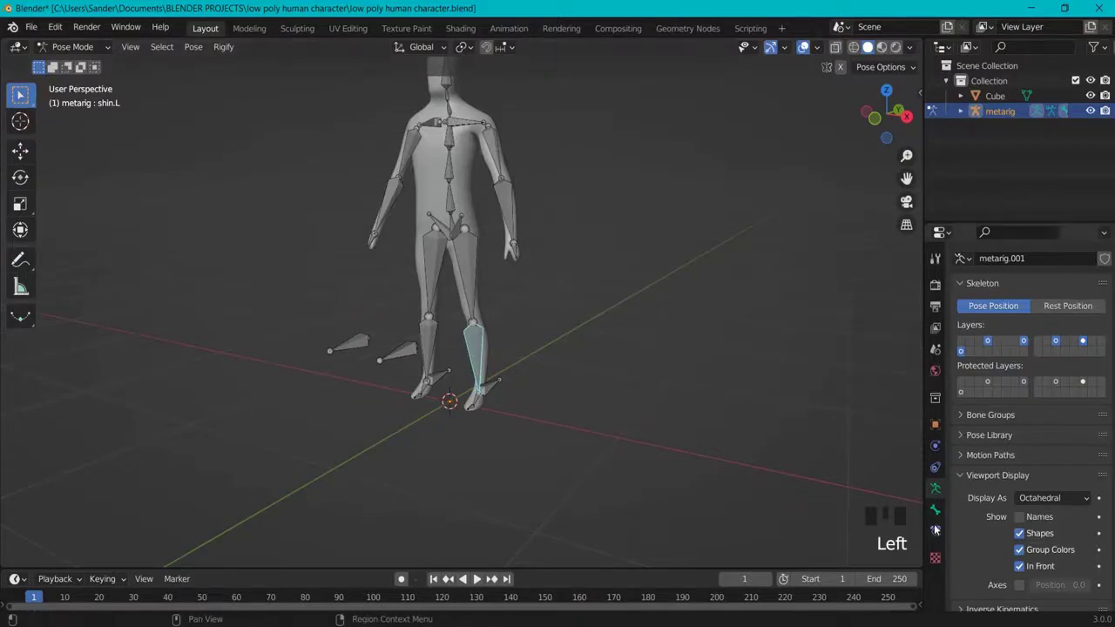
{"action": "left_click", "coordinate": [939, 536]}
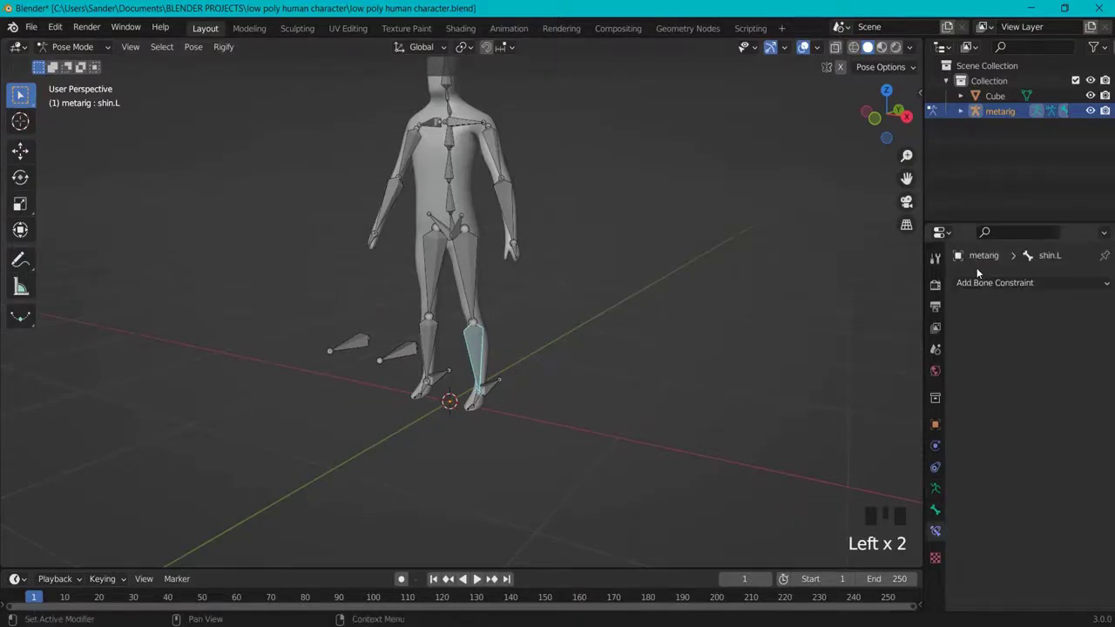
{"action": "left_click_drag", "start_coordinate": [984, 287], "coordinate": [967, 360]}
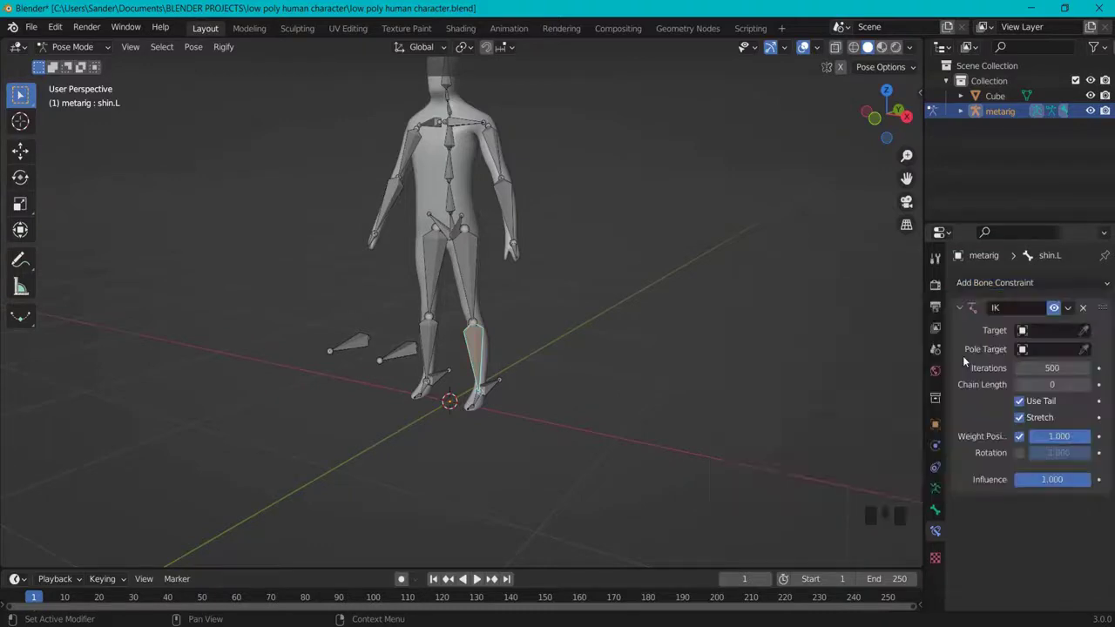
{"action": "scroll", "scroll_direction": "up", "scroll_amount": 3}
{"action": "left_click_drag", "start_coordinate": [577, 405], "coordinate": [879, 344]}
Set the IK target to IKheel.L, pole target to IKknee.L on metarig, and Chain Length 2.
{"action": "left_click", "coordinate": [1087, 335]}
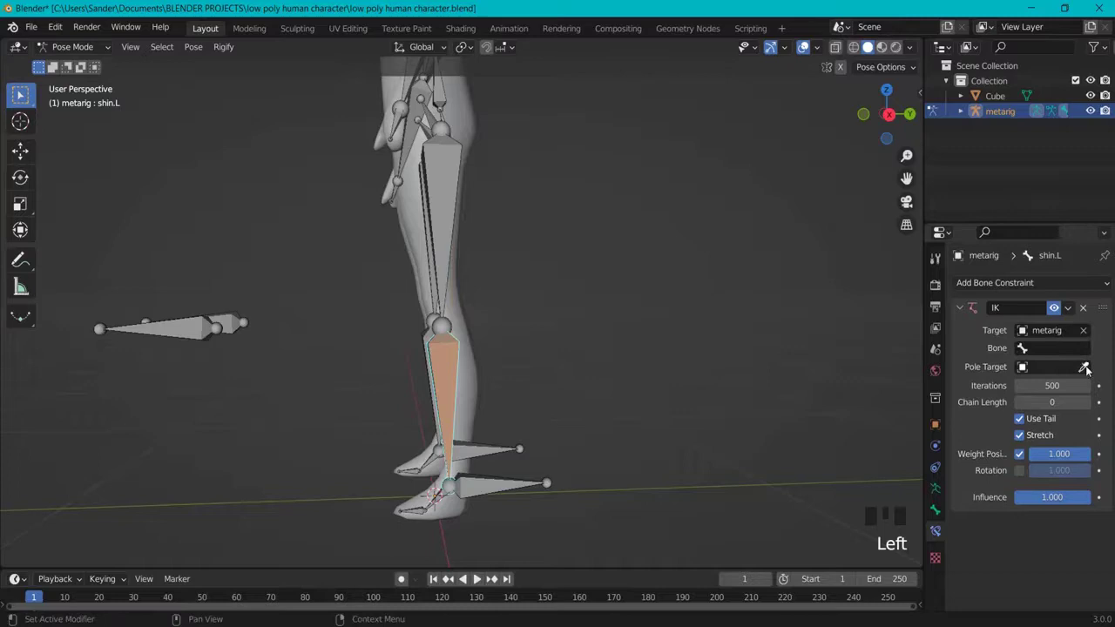
{"action": "left_click", "coordinate": [1090, 371]}
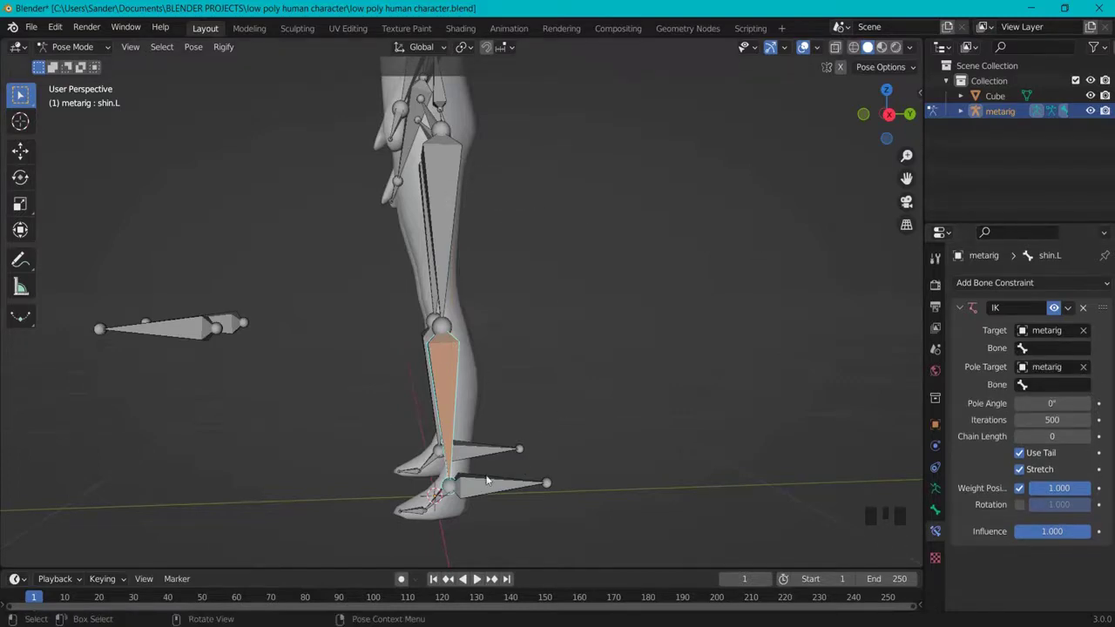
{"action": "left_click", "coordinate": [478, 488]}
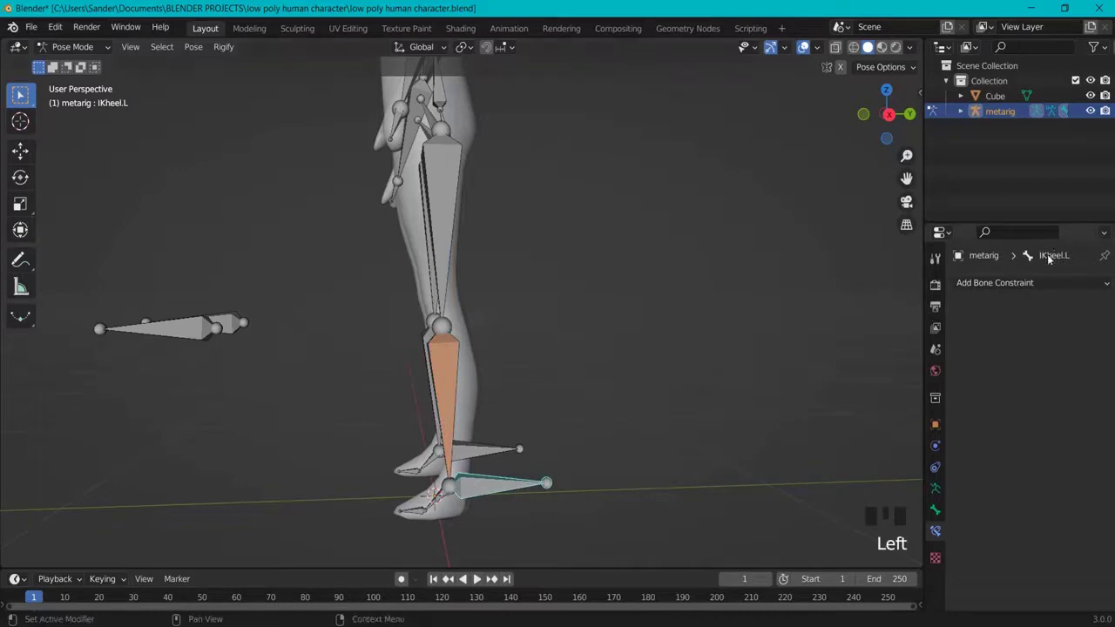
{"action": "left_click", "coordinate": [447, 395]}
{"action": "left_click_drag", "start_coordinate": [1049, 352], "coordinate": [538, 475]}
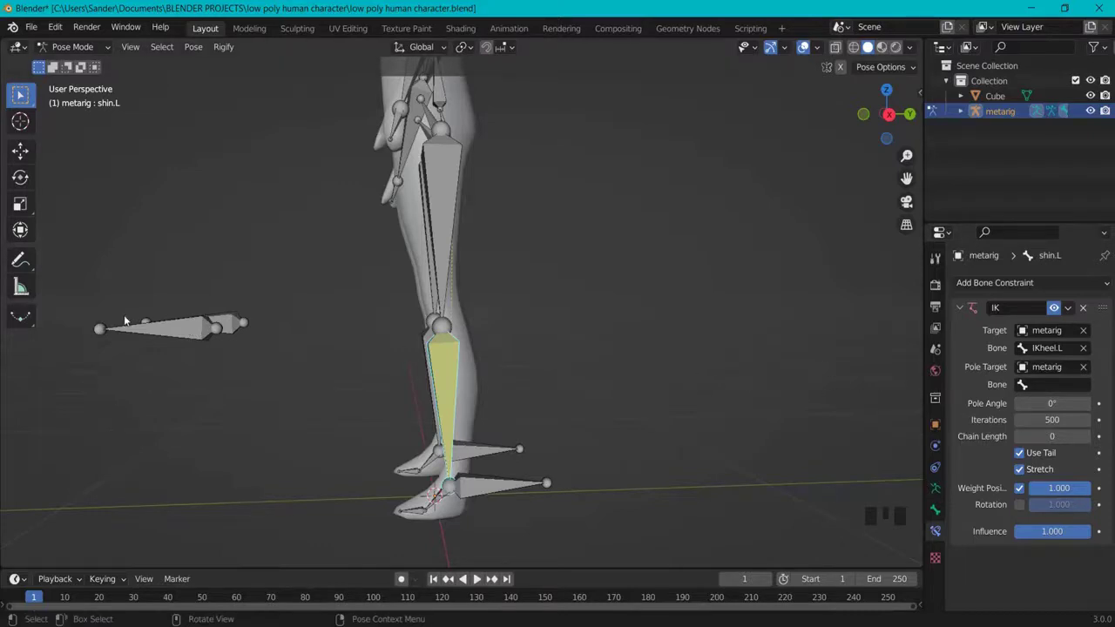
{"action": "left_click", "coordinate": [204, 330]}
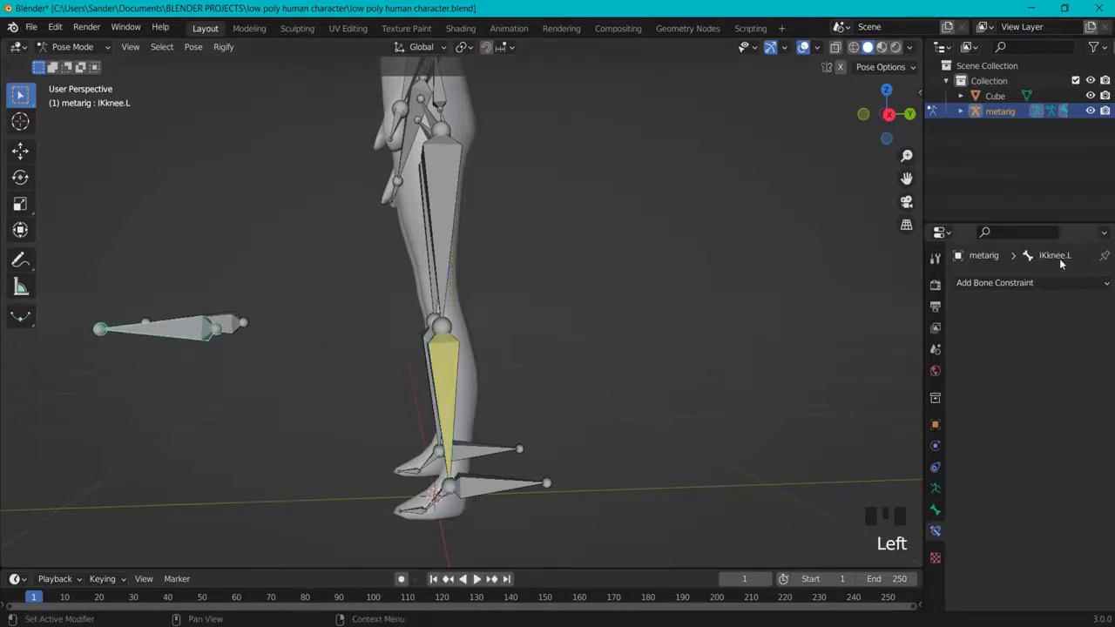
{"action": "left_click", "coordinate": [450, 373]}
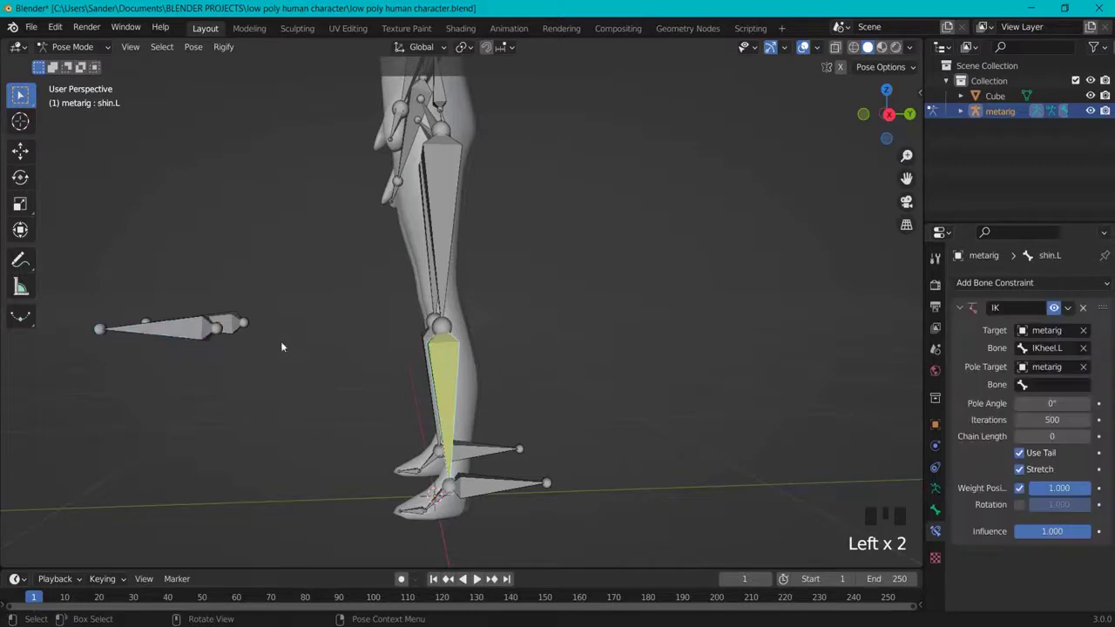
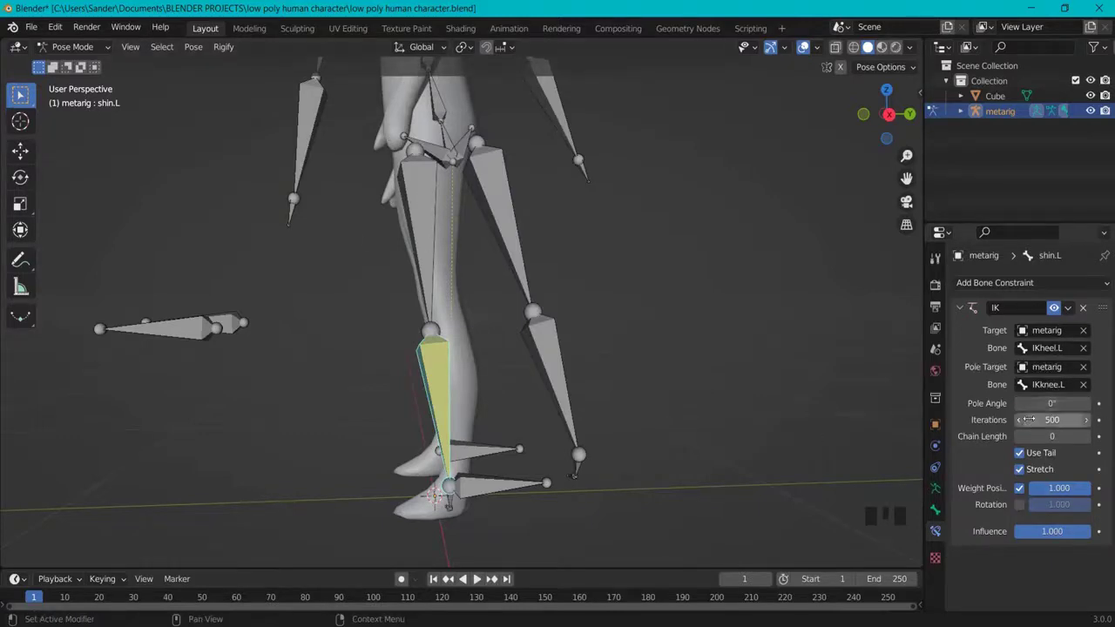
{"action": "left_click_drag", "start_coordinate": [1091, 437], "coordinate": [923, 413]}
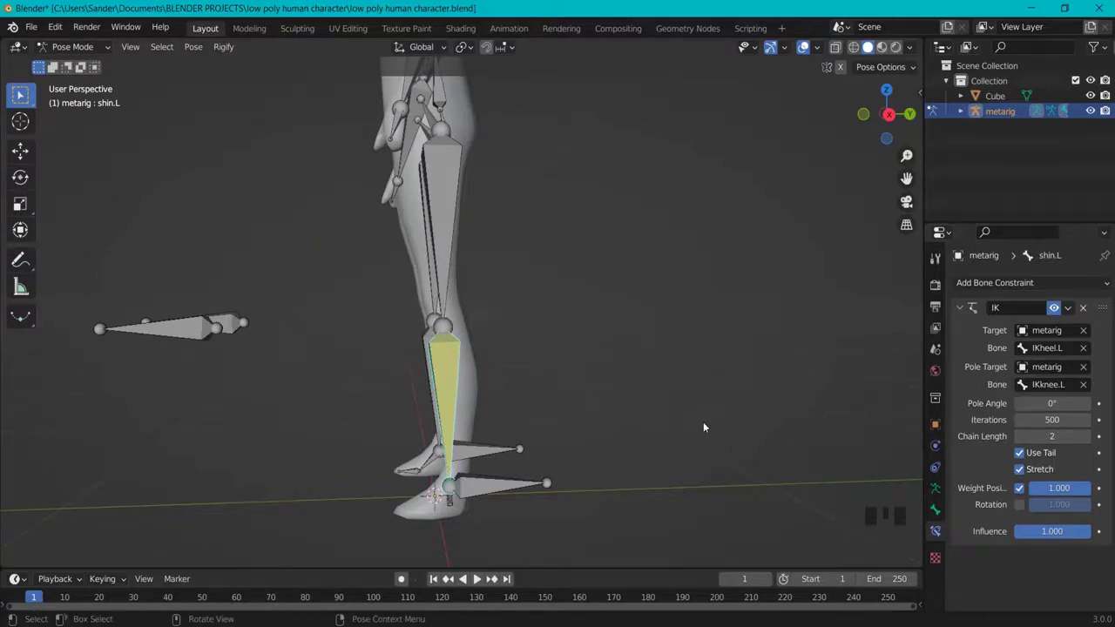
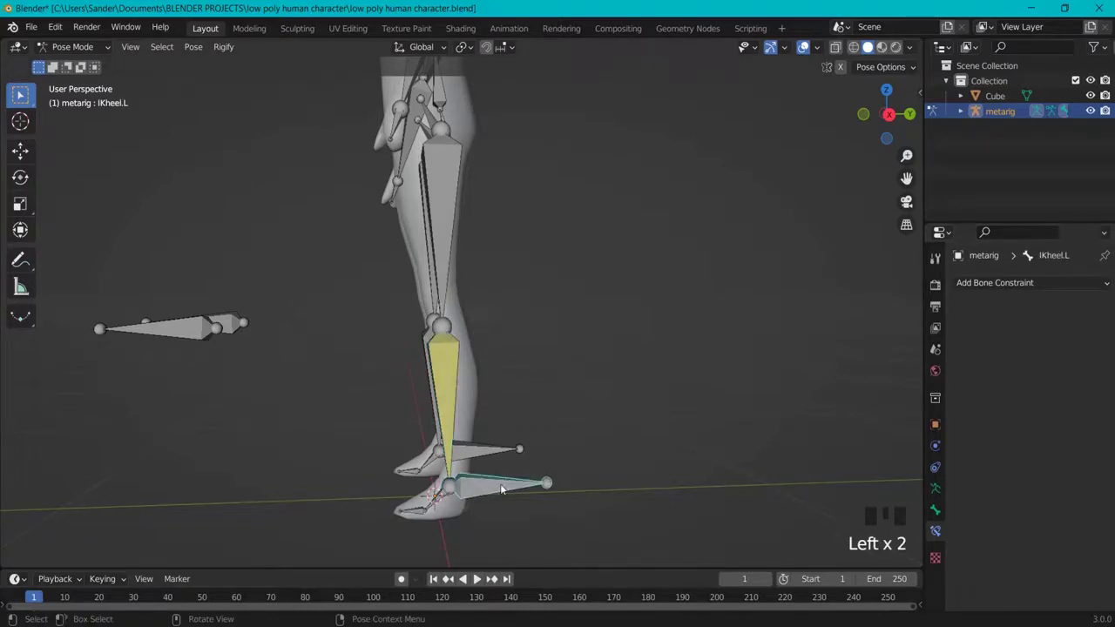
Test the left leg by moving IKheel.L and IKknee.L, then set shin.L's Pole Angle to -90°.
{"action": "key", "text": "g"}
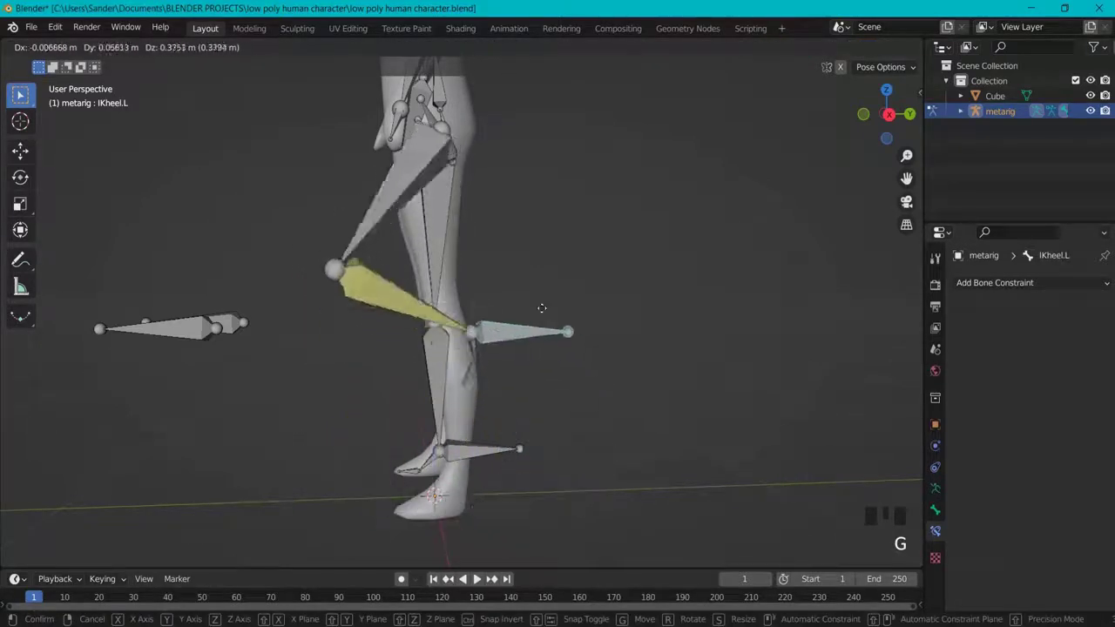
{"action": "left_click_drag", "start_coordinate": [311, 374], "coordinate": [424, 395]}
{"action": "left_click", "coordinate": [424, 395]}
{"action": "key", "text": "g"}
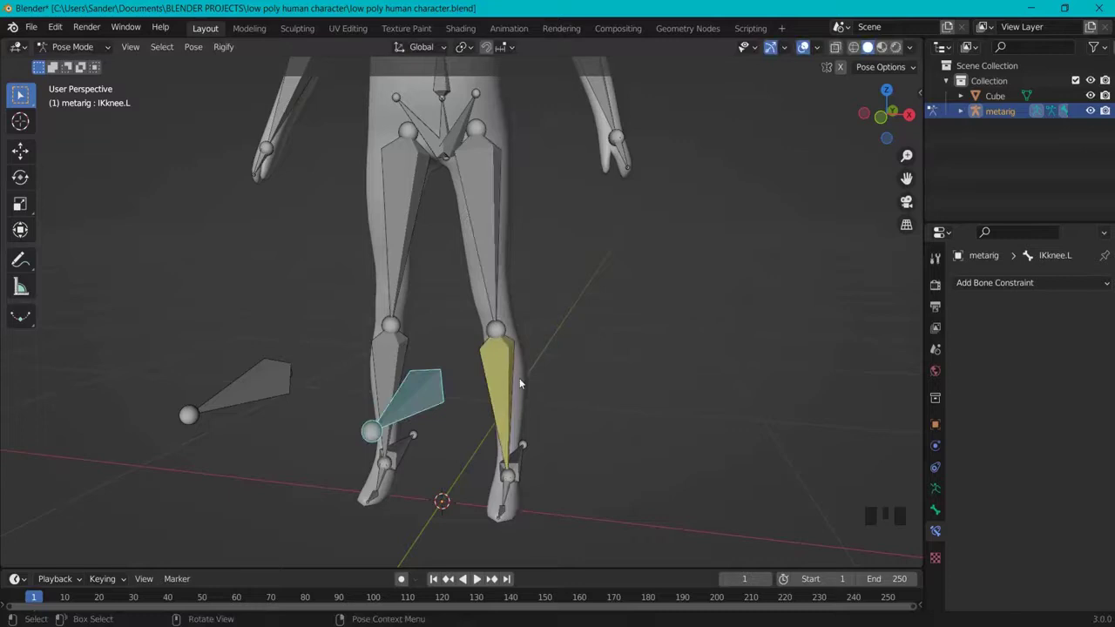
{"action": "left_click", "coordinate": [510, 370]}
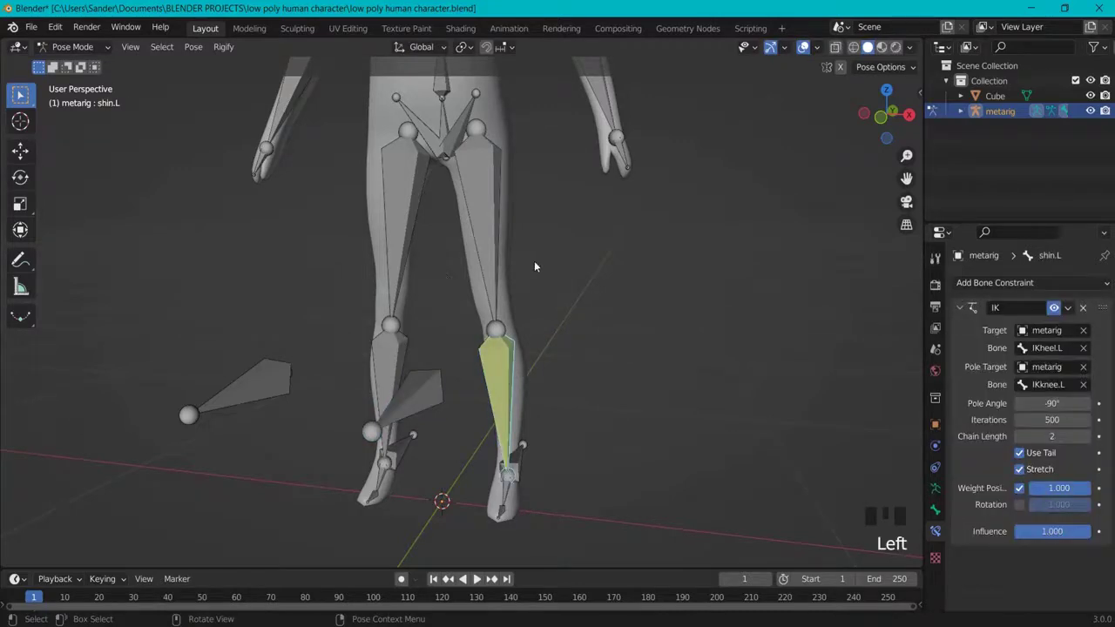
{"action": "left_click_drag", "start_coordinate": [670, 335], "coordinate": [473, 490]}
Re-test the heel and knee controls, then select shin.R for the same setup.
{"action": "left_click", "coordinate": [472, 491]}
{"action": "key", "text": "g"}
{"action": "left_click", "coordinate": [481, 451]}
{"action": "key", "text": "g"}
{"action": "left_click_drag", "start_coordinate": [526, 358], "coordinate": [491, 396]}
{"action": "scroll", "scroll_direction": "down", "scroll_amount": 3}
{"action": "left_click_drag", "start_coordinate": [472, 399], "coordinate": [361, 320]}
{"action": "left_click", "coordinate": [361, 320]}
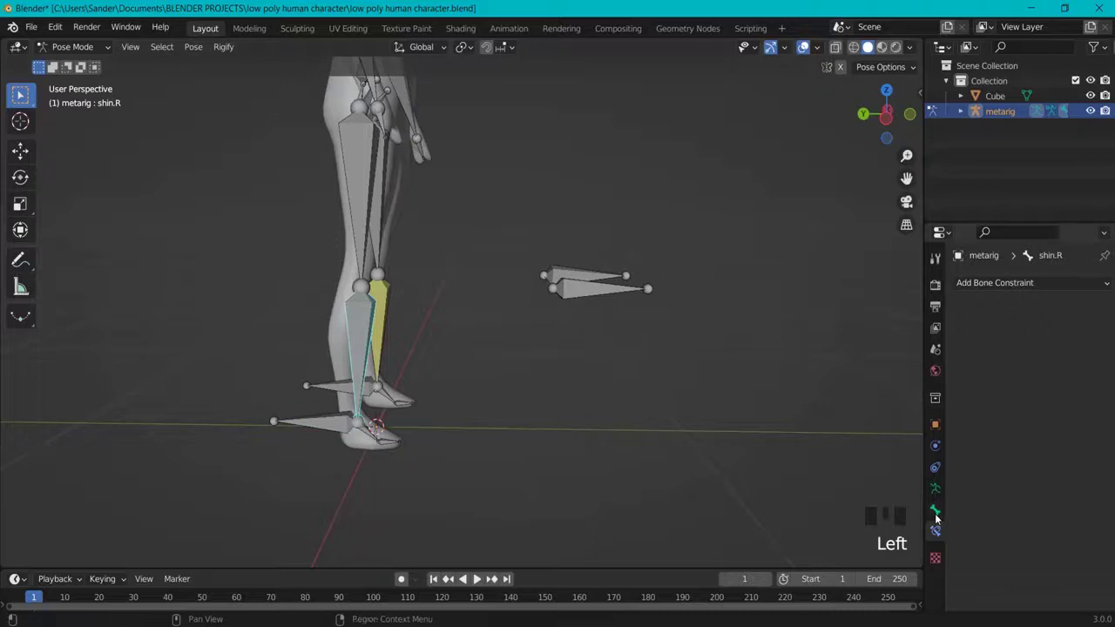
Add an Inverse Kinematics constraint to shin.R with the metarig picked as target and pole target.
{"action": "left_click", "coordinate": [939, 533]}
{"action": "left_click_drag", "start_coordinate": [994, 287], "coordinate": [1088, 334]}
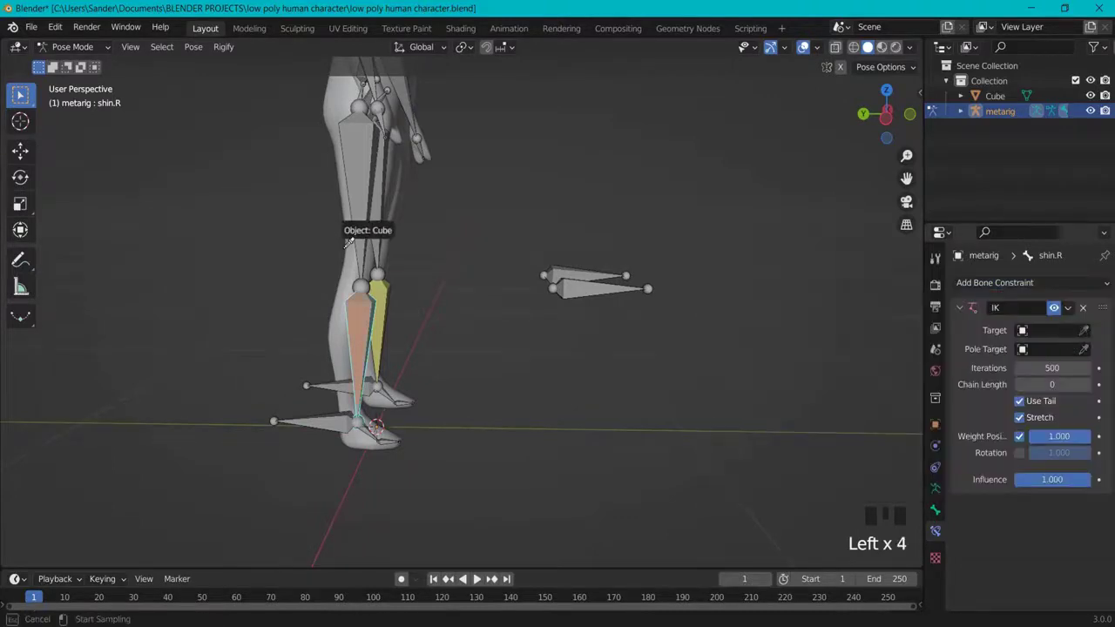
{"action": "left_click", "coordinate": [1088, 373]}
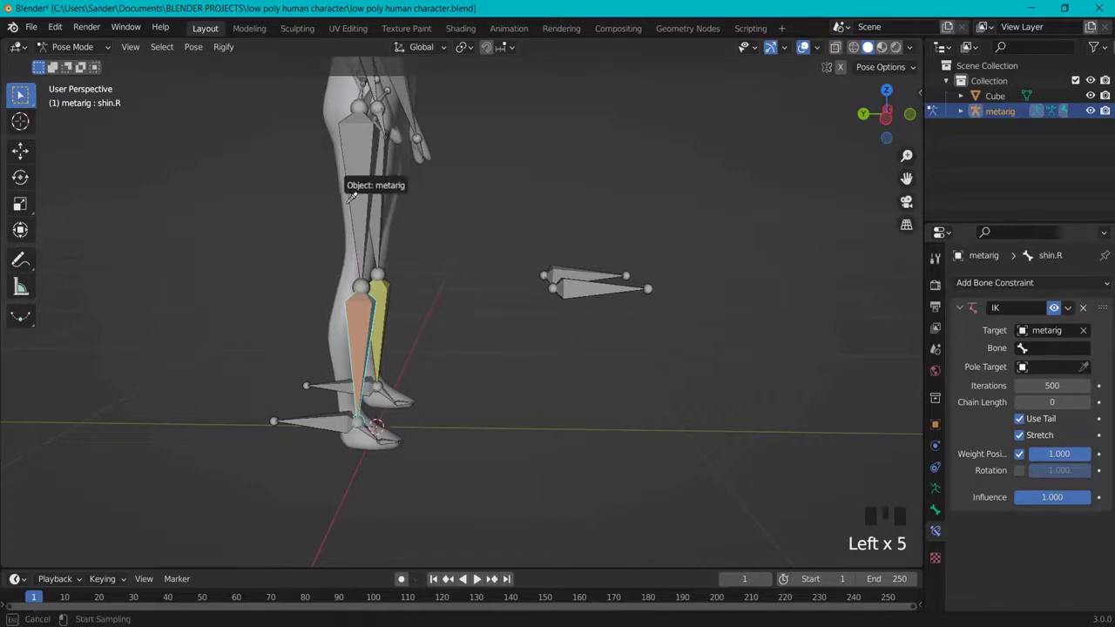
{"action": "left_click", "coordinate": [587, 288]}
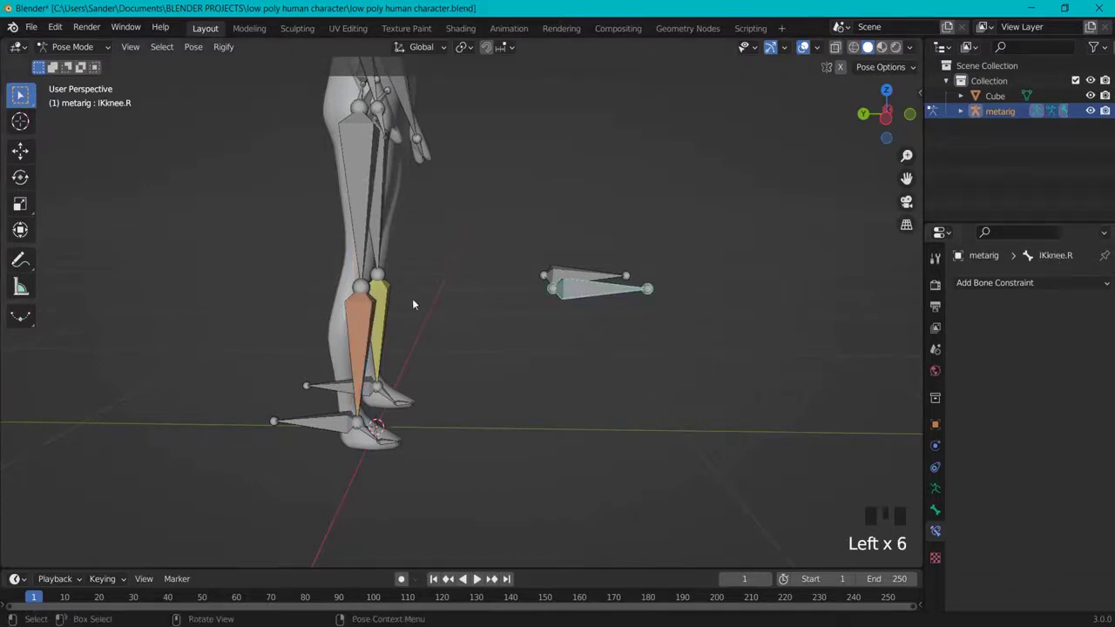
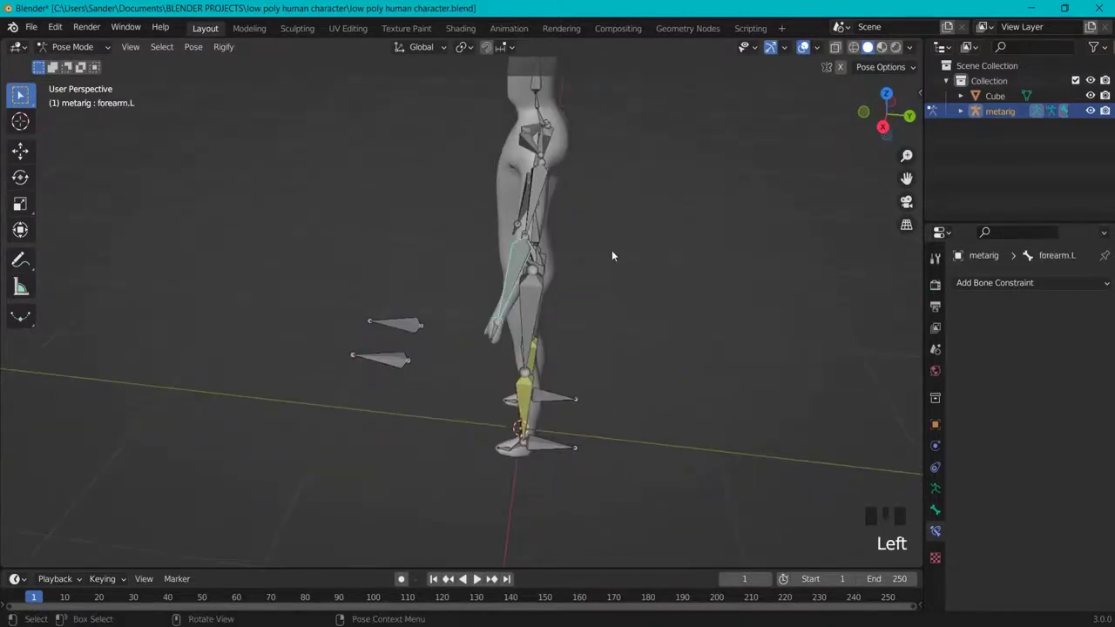
In Edit Mode side view, duplicate the forearm bone into a horizontal IKhand control behind the wrist.
{"action": "key", "text": "KP_3"}
{"action": "left_click_drag", "start_coordinate": [567, 260], "coordinate": [558, 180]}
{"action": "key", "text": "KP_3"}
{"action": "left_click_drag", "start_coordinate": [651, 223], "coordinate": [543, 339]}
{"action": "scroll", "scroll_direction": "up", "scroll_amount": 3}
{"action": "left_click_drag", "start_coordinate": [656, 374], "coordinate": [412, 365]}
{"action": "left_click", "coordinate": [413, 365]}
{"action": "left_click", "coordinate": [414, 371]}
{"action": "left_click", "coordinate": [413, 371]}
{"action": "left_click", "coordinate": [416, 370]}
{"action": "left_click", "coordinate": [417, 368]}
{"action": "key", "text": "Tab"}
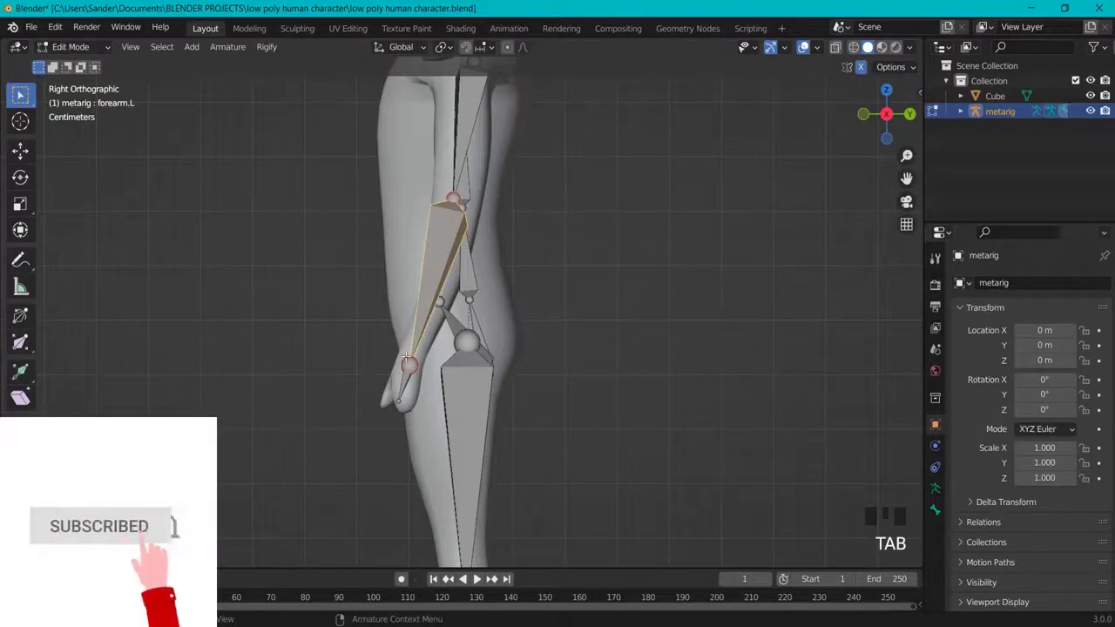
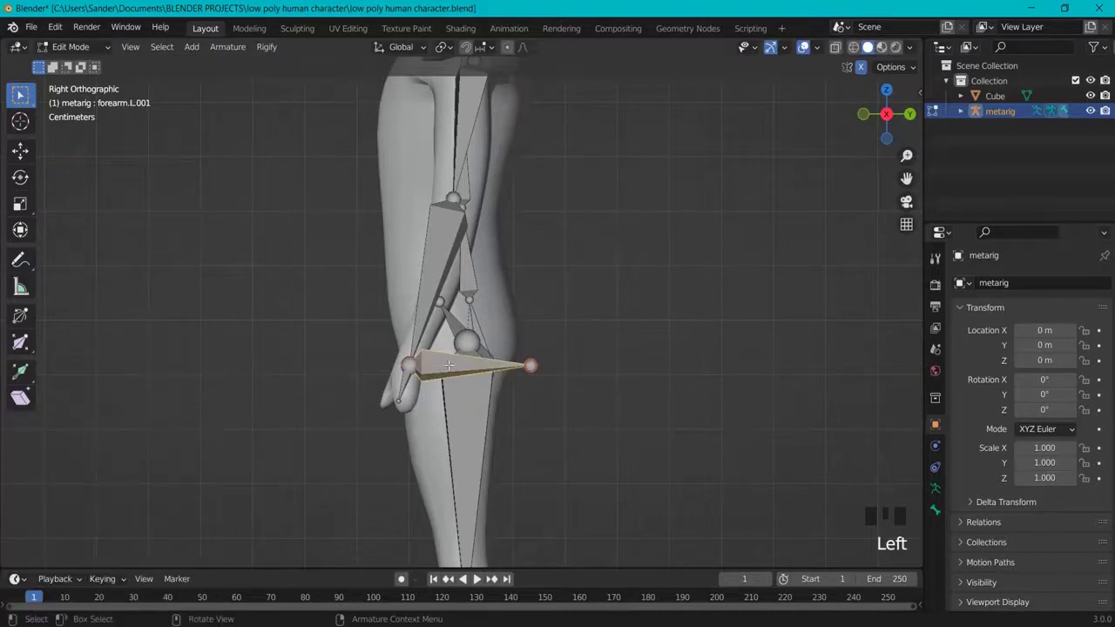
{"action": "key", "text": "F2"}
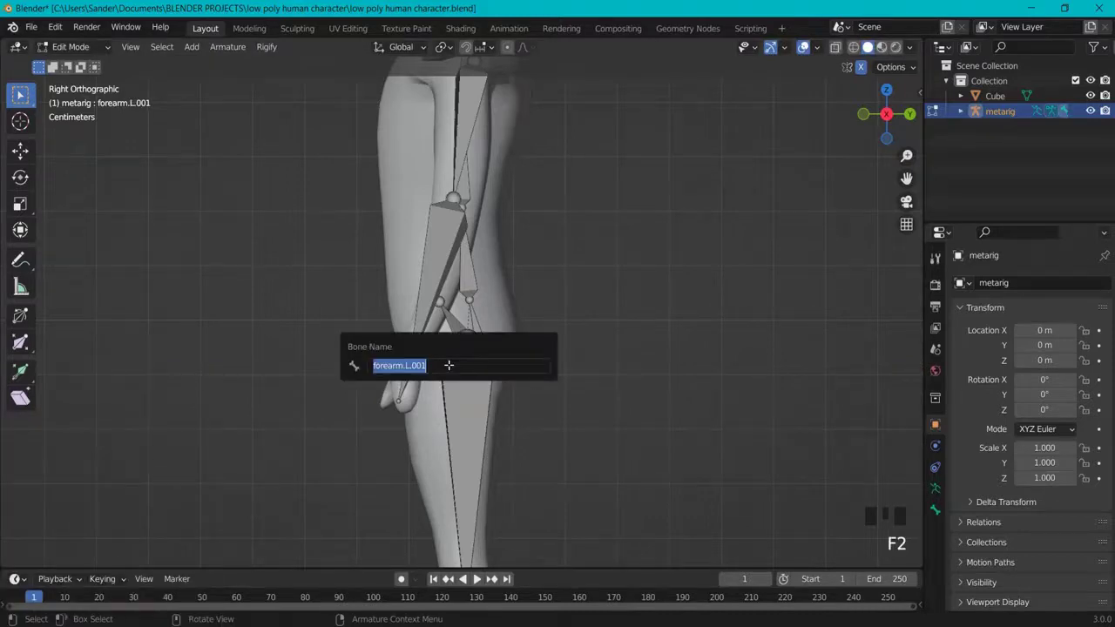
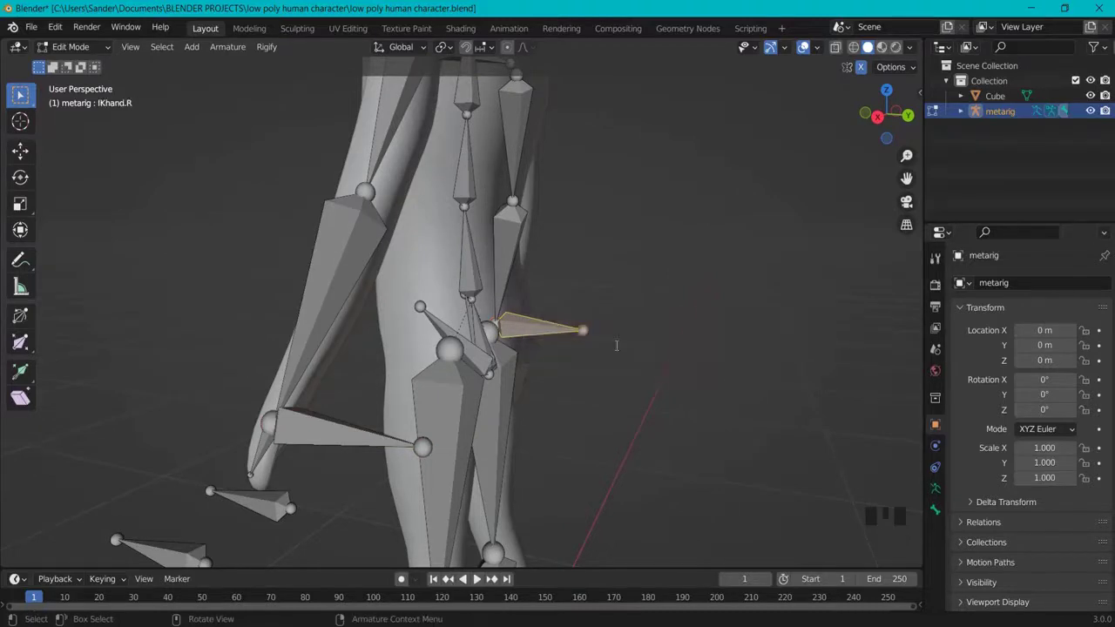
Extrude a control bone back from the elbow and rename it IKelbow.
{"action": "key", "text": "KP_3"}
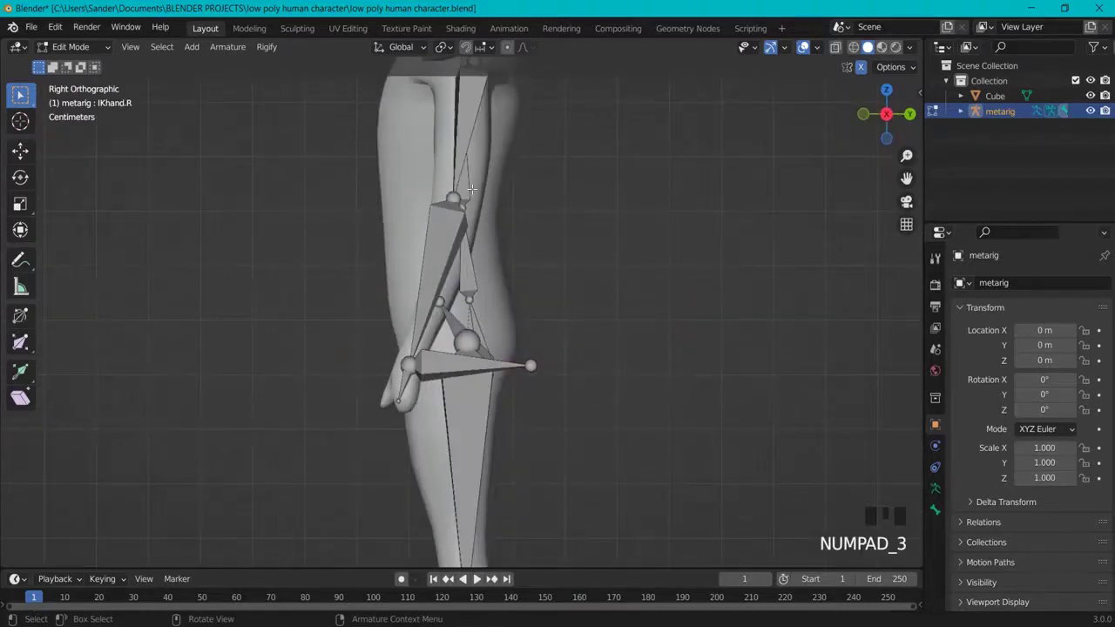
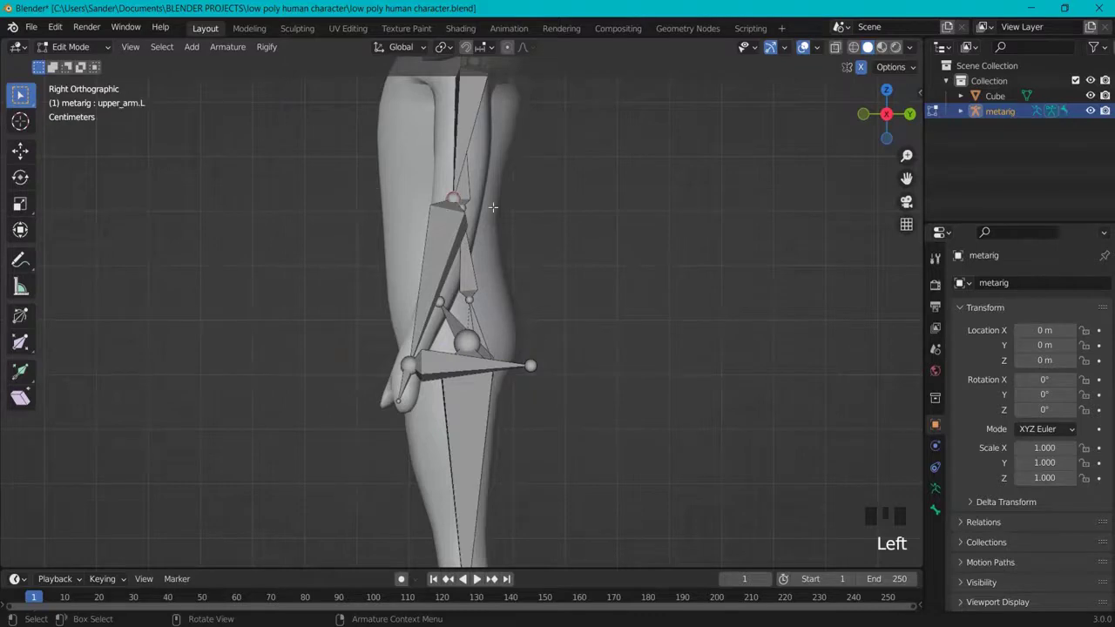
{"action": "key", "text": "e"}
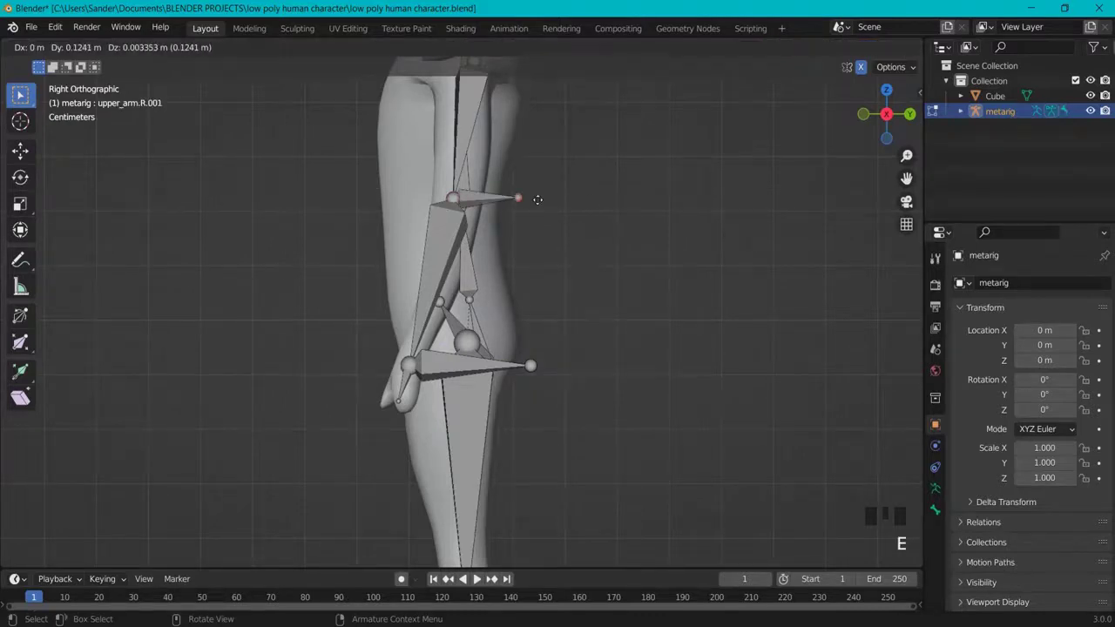
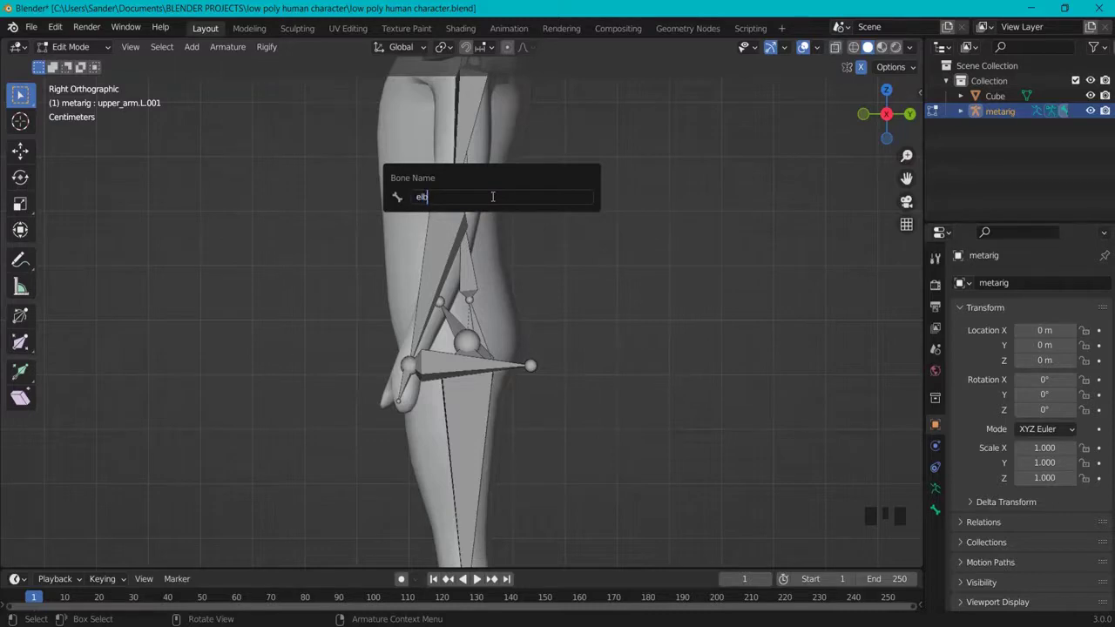
{"action": "key", "text": "BackSpace"}
{"action": "key", "text": "BackSpace"}
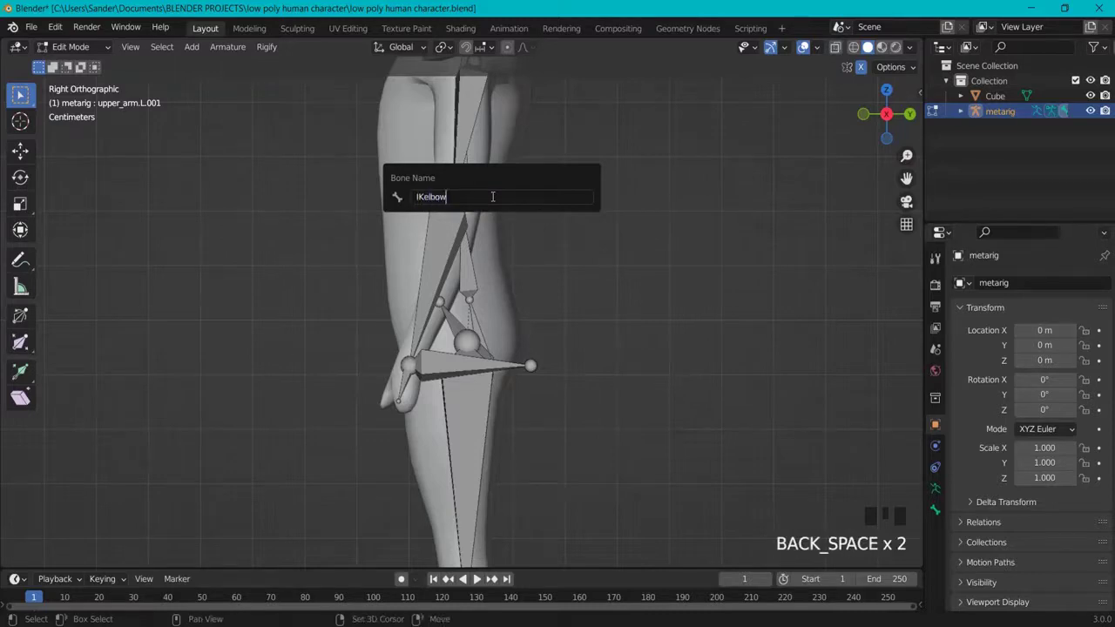
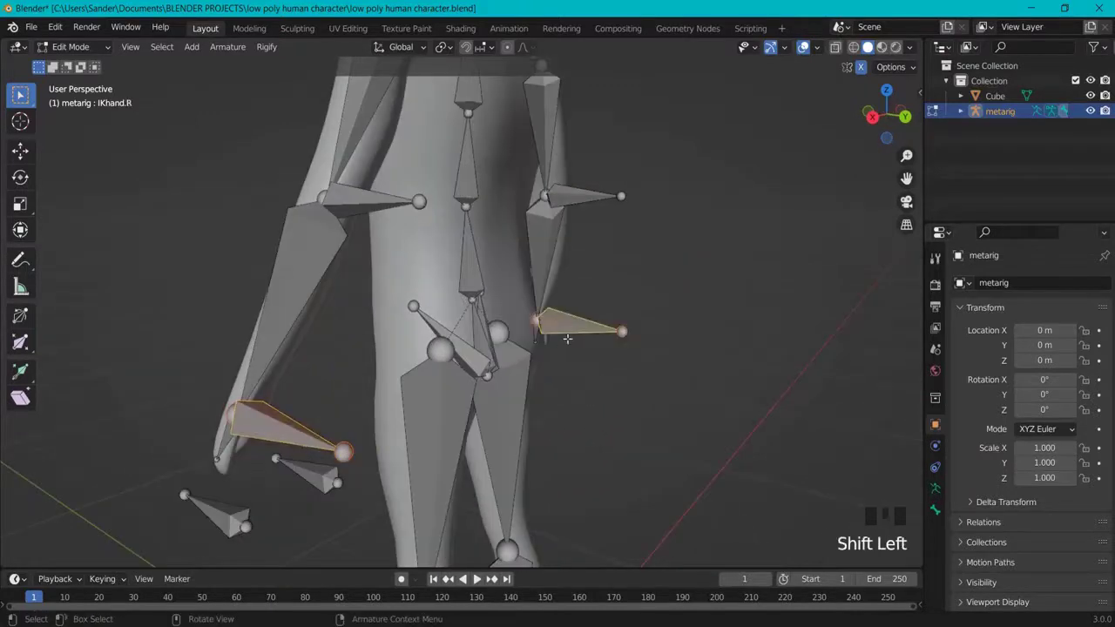
Clear the parents of the IKhand and IKelbow bones and move the elbow controls back along Y.
{"action": "key", "text": "alt+p"}
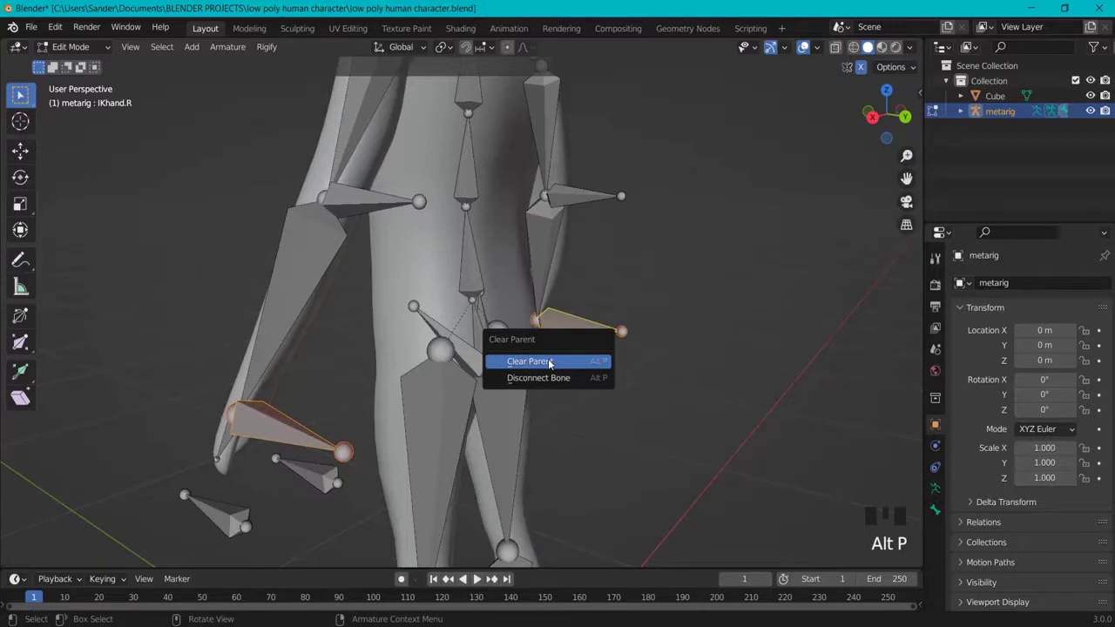
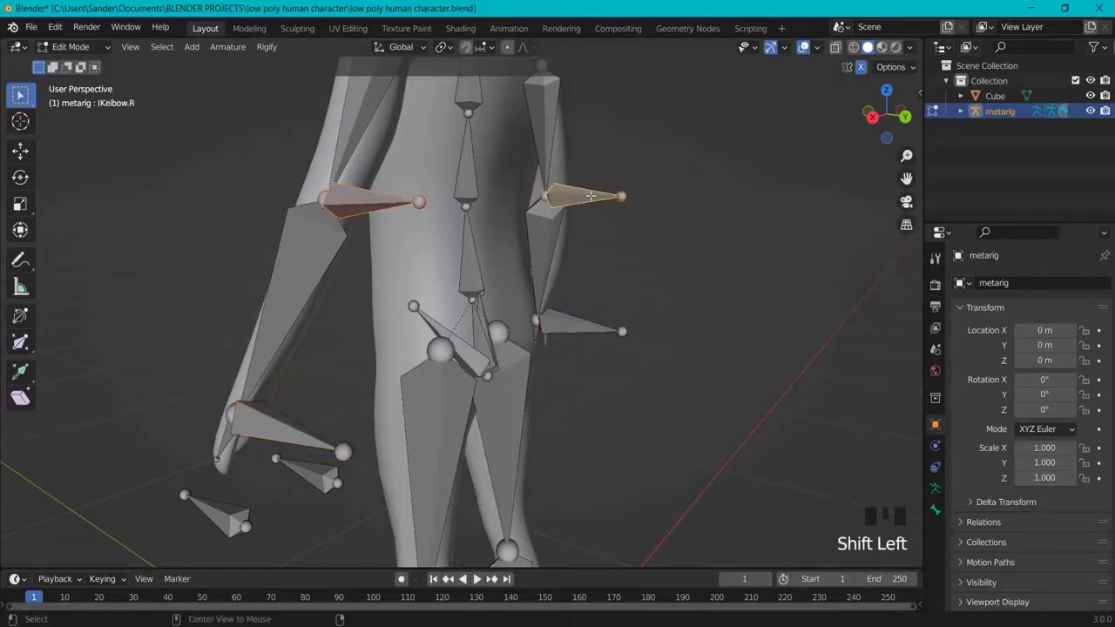
{"action": "key", "text": "alt+p"}
{"action": "key", "text": "KP_3"}
{"action": "key", "text": "alt+p"}
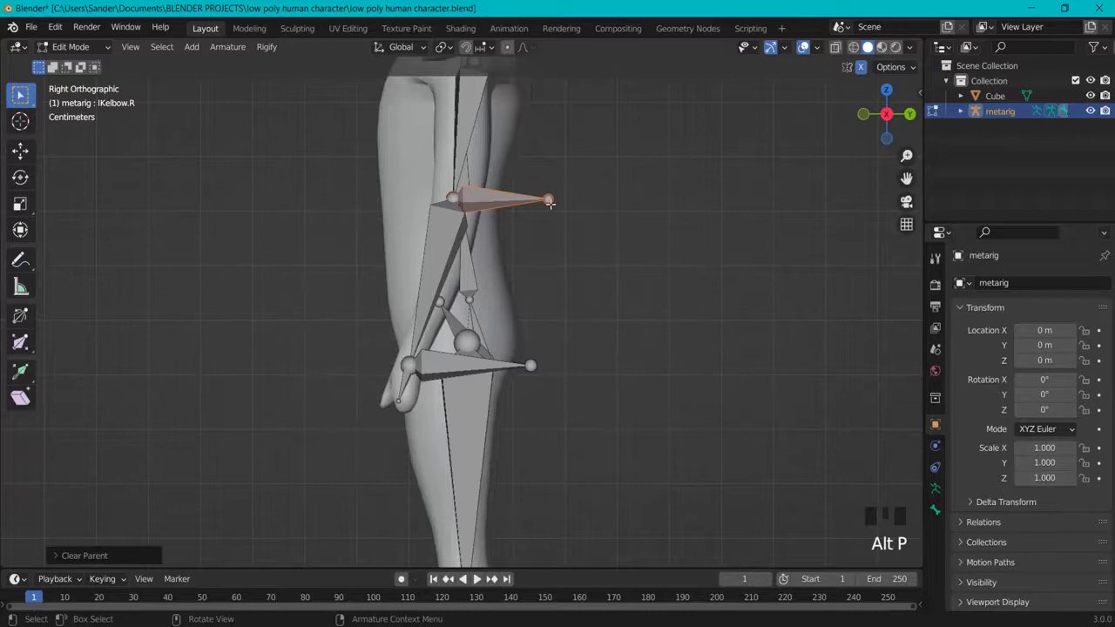
{"action": "key", "text": "g"}
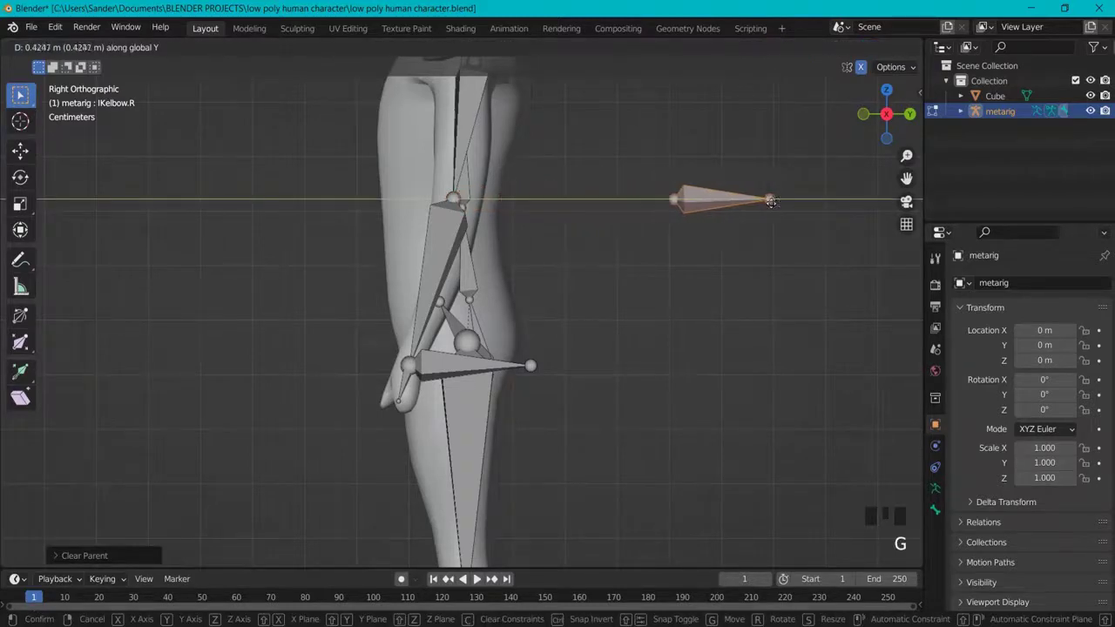
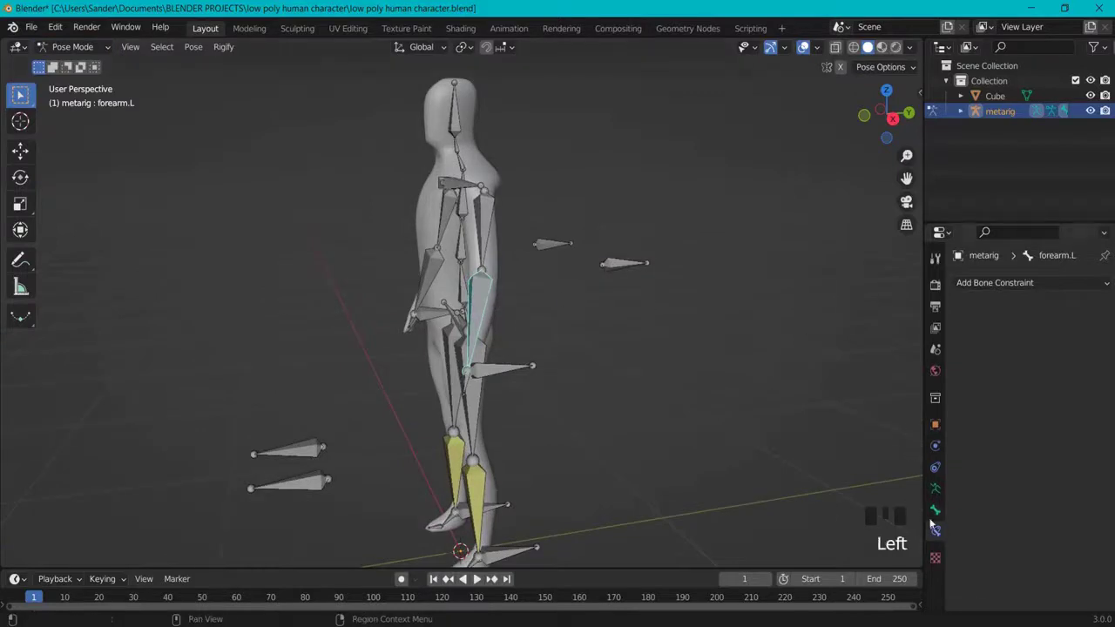
Add an IK constraint to forearm.L with the metarig as target and pole target.
{"action": "left_click", "coordinate": [939, 533]}
{"action": "left_click_drag", "start_coordinate": [1009, 286], "coordinate": [1085, 335]}
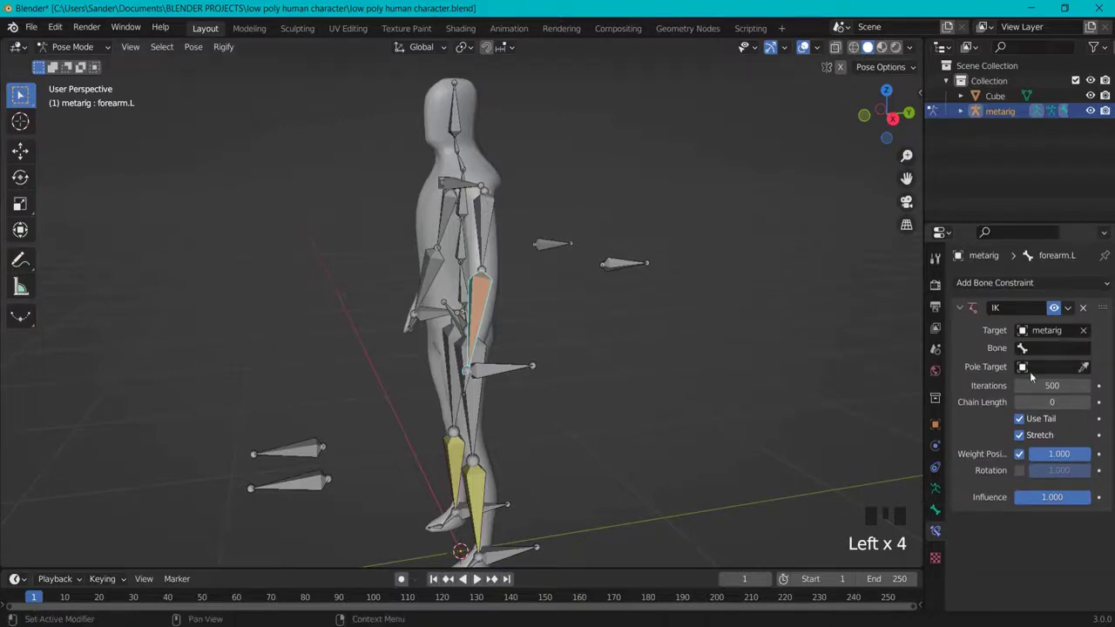
{"action": "left_click", "coordinate": [1088, 372]}
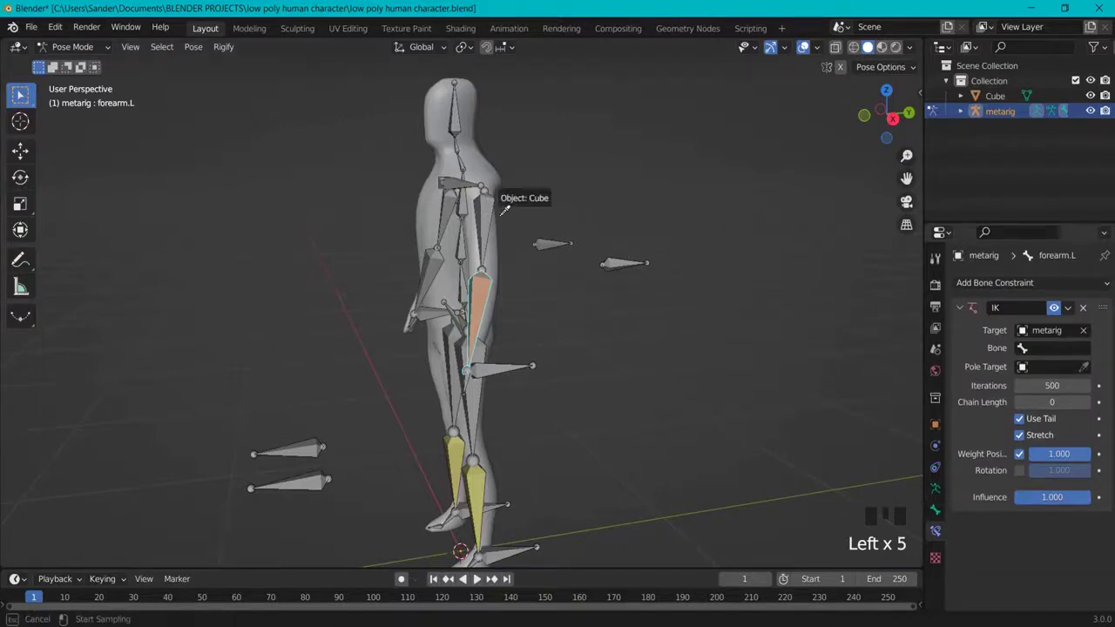
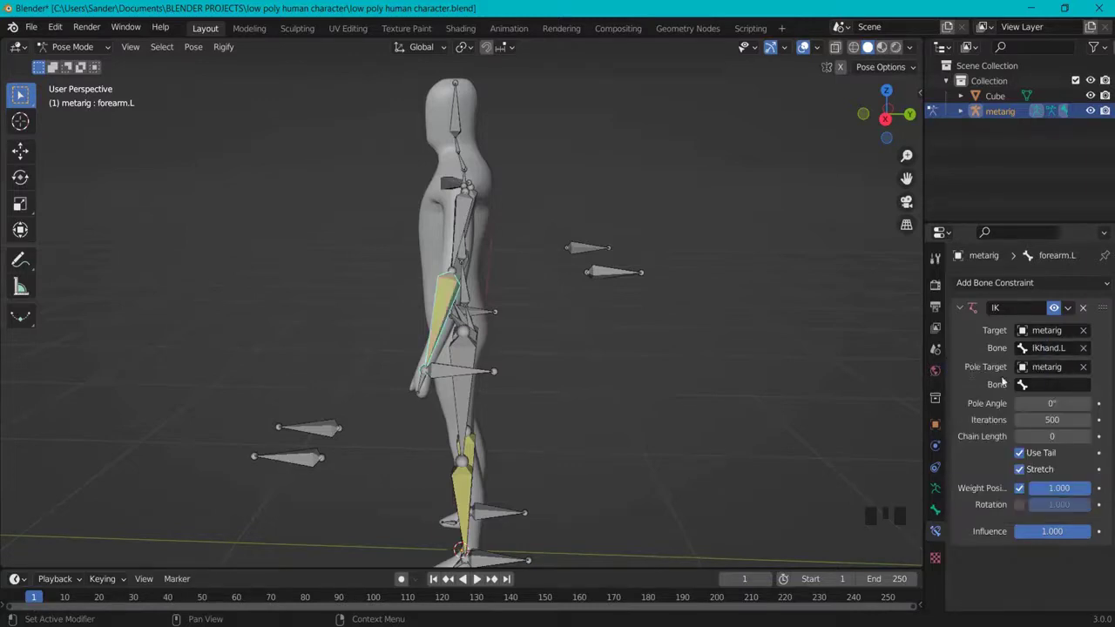
Set the constraint's target bone to IKhand.L and its pole bone to IKelbow.L.
{"action": "left_click_drag", "start_coordinate": [613, 302], "coordinate": [624, 273]}
{"action": "left_click", "coordinate": [624, 274]}
{"action": "left_click", "coordinate": [462, 374]}
{"action": "left_click", "coordinate": [461, 314]}
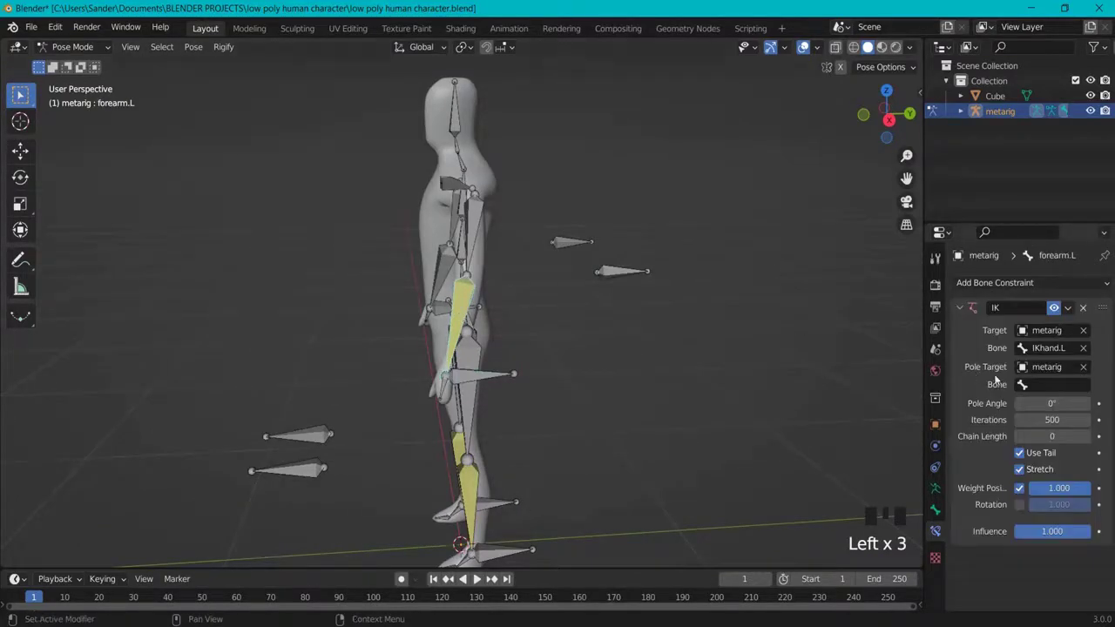
{"action": "left_click_drag", "start_coordinate": [1059, 391], "coordinate": [679, 345]}
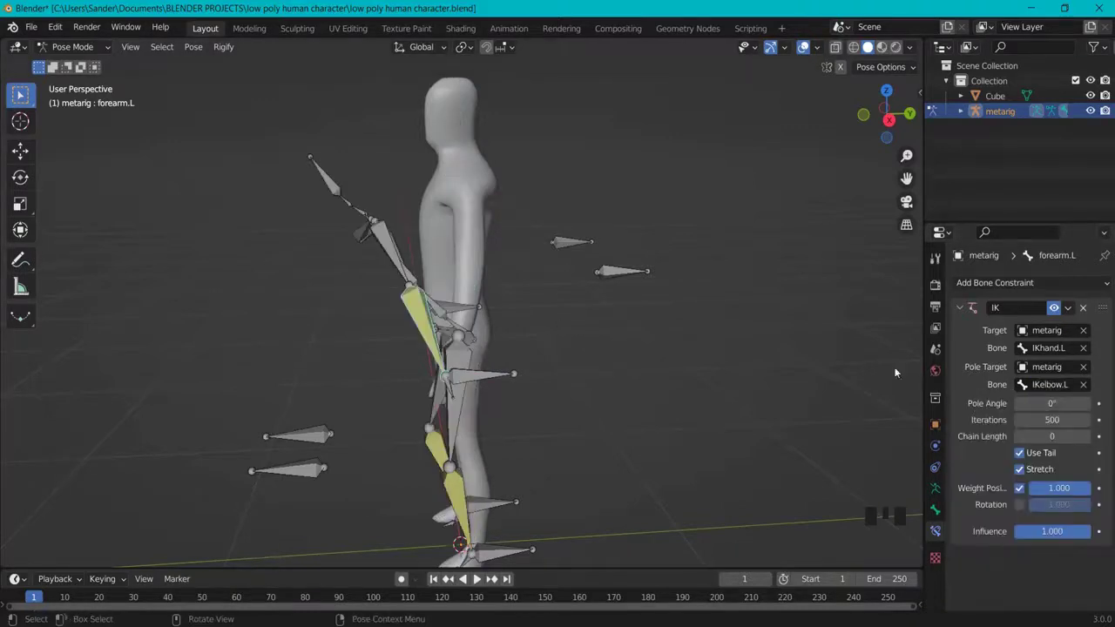
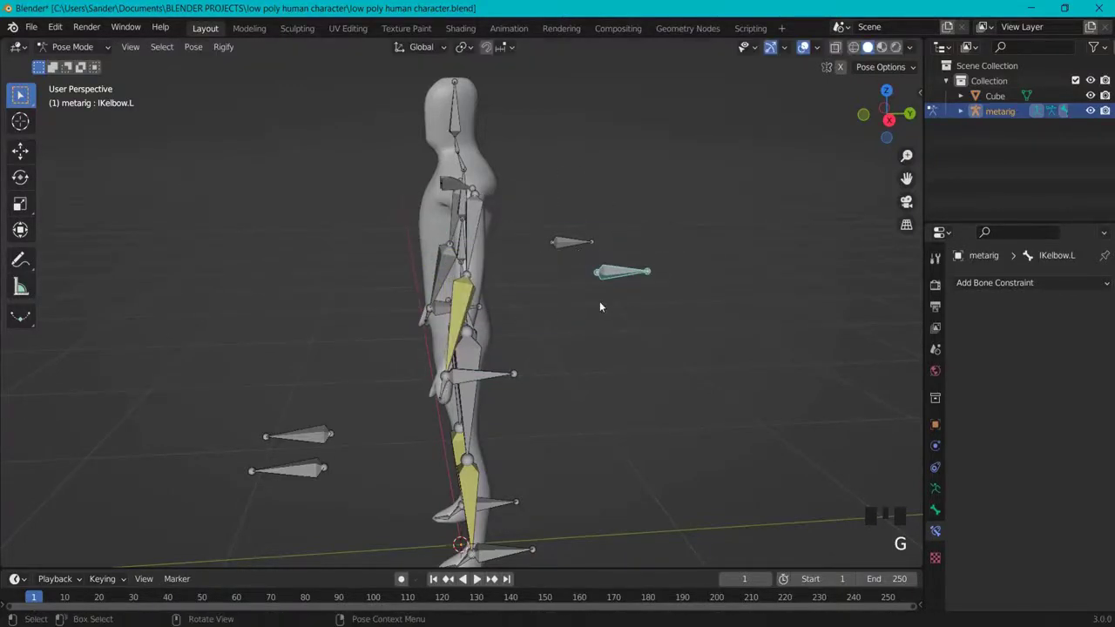
Add an IK constraint to forearm.R with the metarig as both target and pole target.
{"action": "left_click_drag", "start_coordinate": [619, 306], "coordinate": [698, 318]}
{"action": "key", "text": "g"}
{"action": "left_click_drag", "start_coordinate": [598, 325], "coordinate": [448, 307]}
{"action": "left_click", "coordinate": [448, 307]}
{"action": "left_click_drag", "start_coordinate": [543, 342], "coordinate": [937, 535]}
{"action": "left_click", "coordinate": [936, 535]}
{"action": "left_click_drag", "start_coordinate": [983, 287], "coordinate": [1089, 333]}
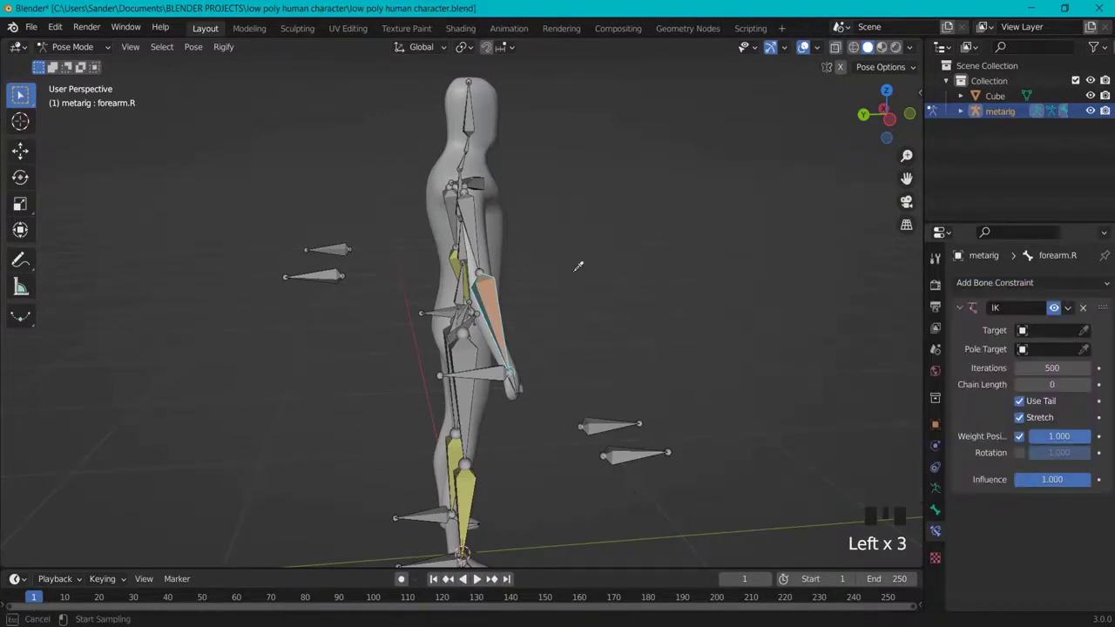
{"action": "left_click", "coordinate": [1088, 376]}
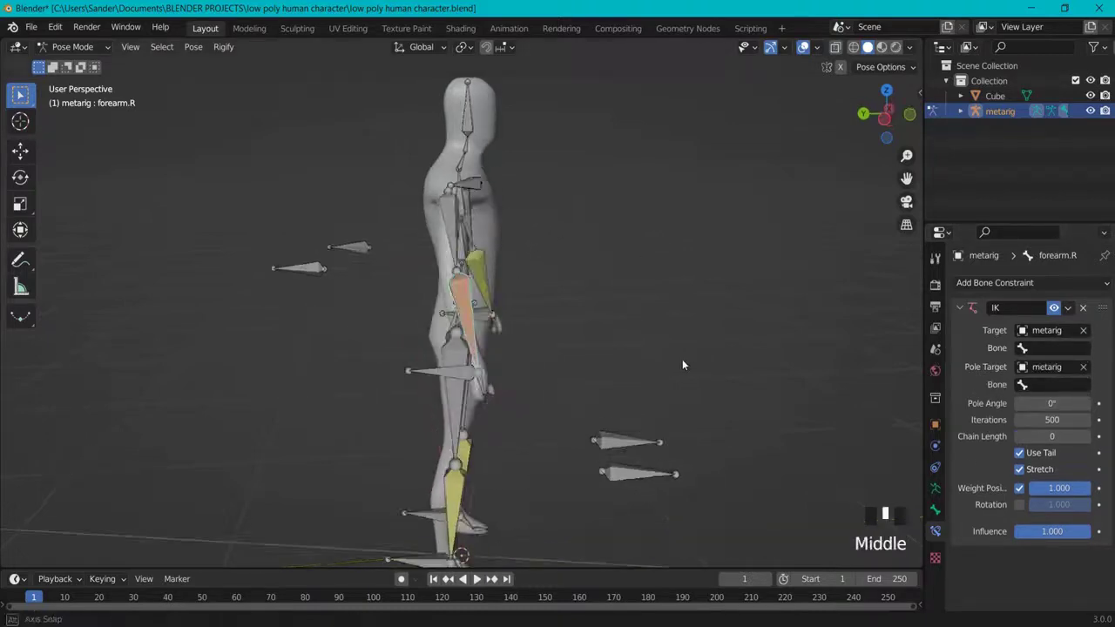
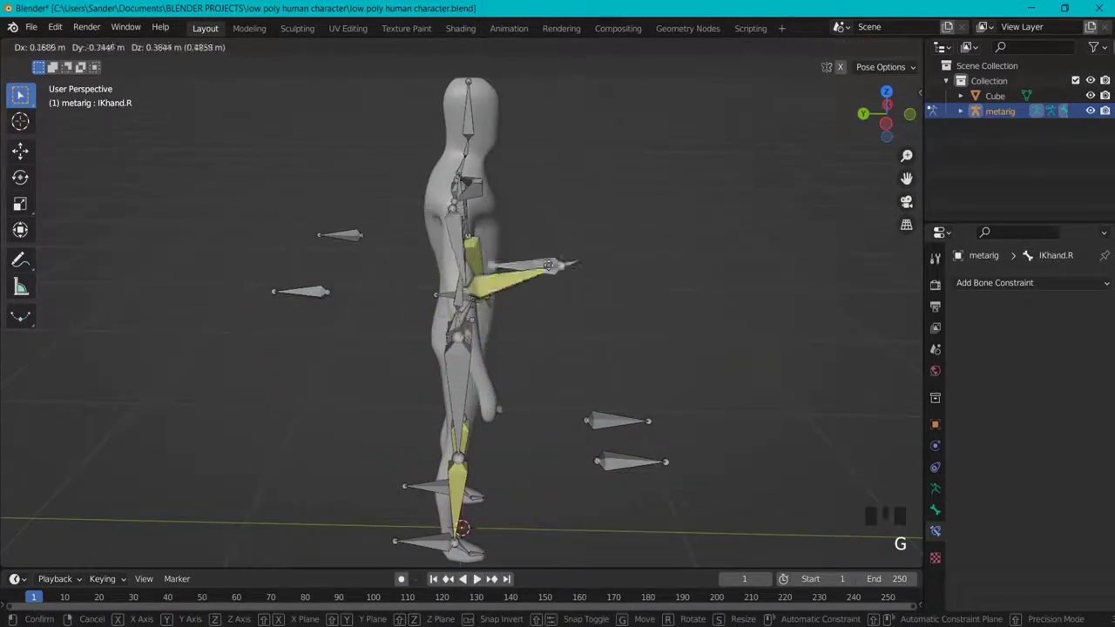
Test the arm IK by moving IKhand.R and the body along one axis, then cancel the move.
{"action": "left_click_drag", "start_coordinate": [712, 260], "coordinate": [461, 321]}
{"action": "left_click", "coordinate": [461, 322]}
{"action": "key", "text": "g"}
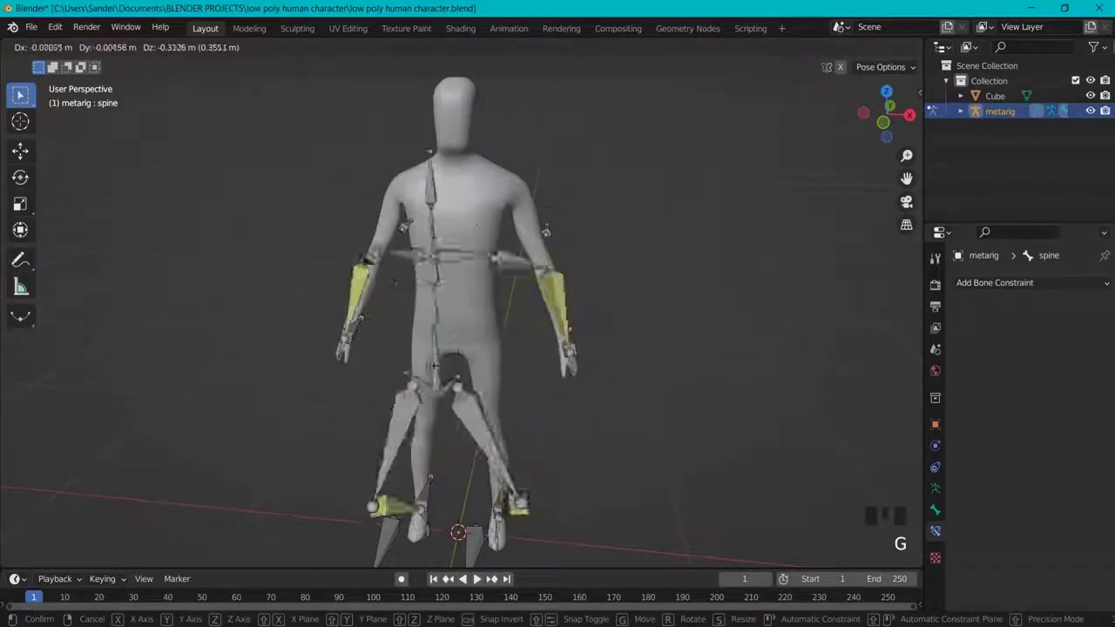
{"action": "middle_click", "coordinate": [578, 348]}
{"action": "scroll", "scroll_direction": "down", "scroll_amount": 3}
{"action": "key", "text": "g"}
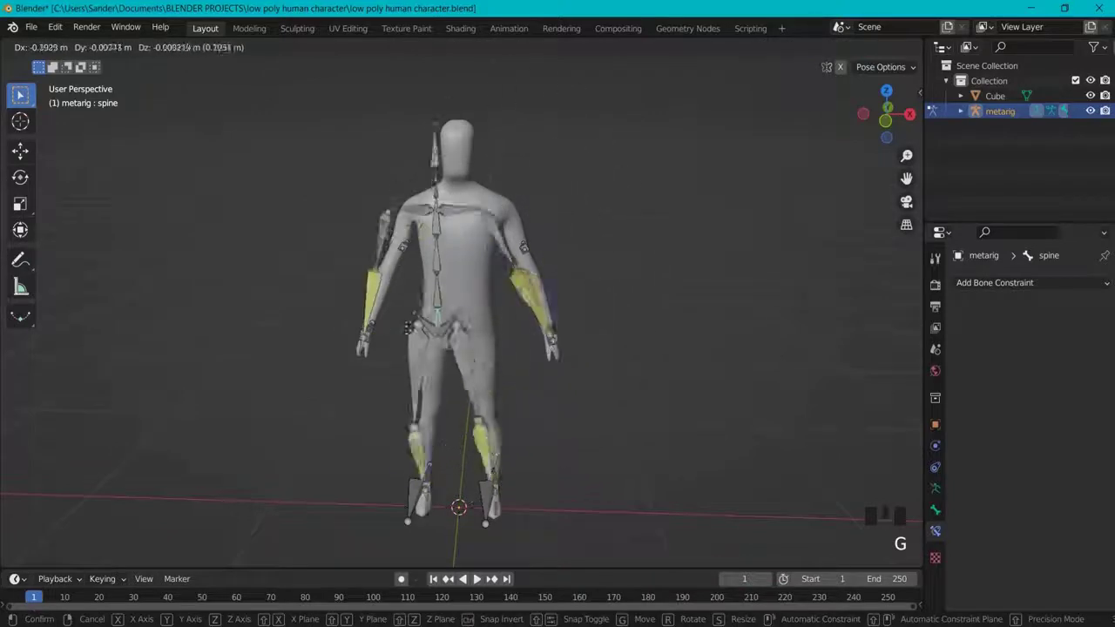
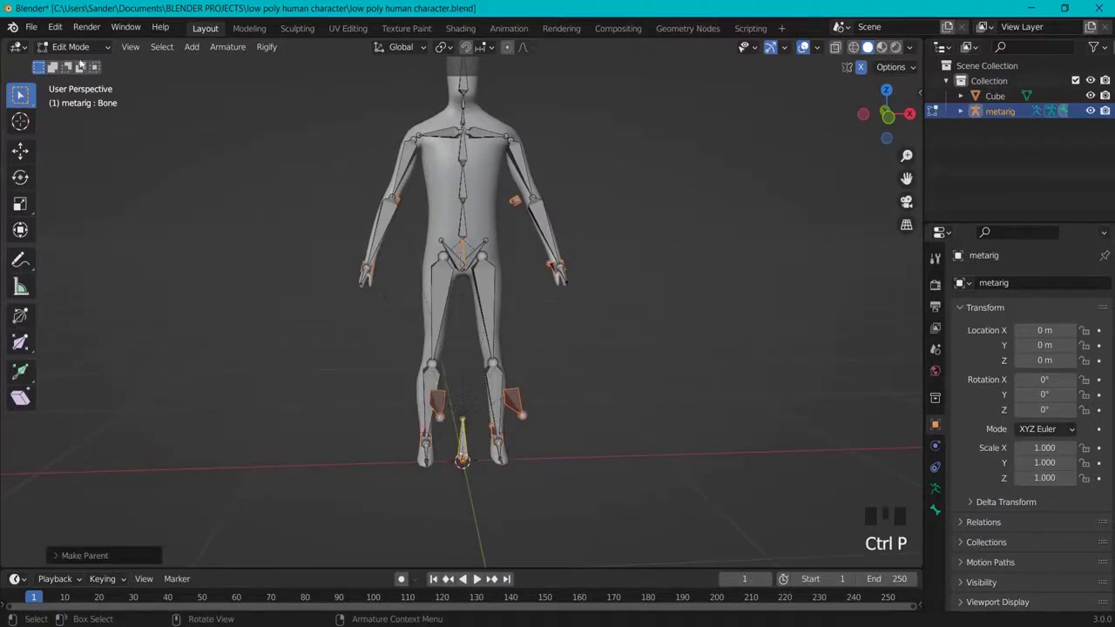
In Pose Mode, give the first shin an IK constraint targeting the heel bone with the knee bone as pole.
{"action": "left_click_drag", "start_coordinate": [79, 52], "coordinate": [470, 447]}
{"action": "key", "text": "g"}
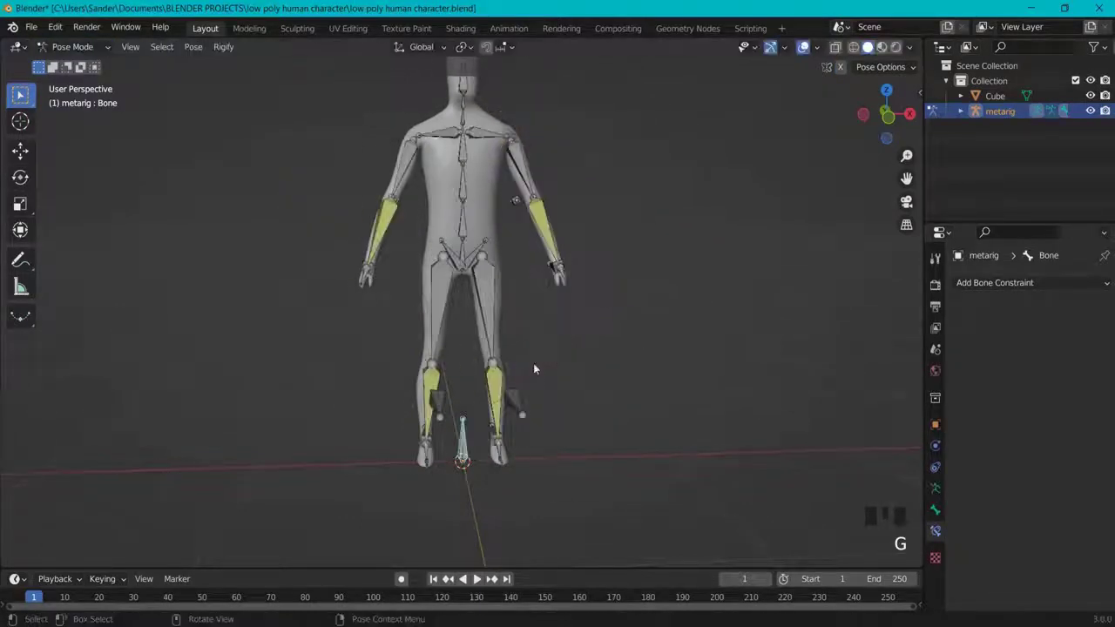
{"action": "left_click_drag", "start_coordinate": [551, 356], "coordinate": [420, 454]}
{"action": "left_click", "coordinate": [420, 454]}
{"action": "key", "text": "g"}
{"action": "left_click", "coordinate": [465, 427]}
{"action": "left_click", "coordinate": [458, 425]}
{"action": "key", "text": "g"}
{"action": "left_click", "coordinate": [504, 260]}
{"action": "key", "text": "g"}
{"action": "left_click", "coordinate": [404, 280]}
{"action": "key", "text": "g"}
Give the other shin the same heel/knee IK constraint, then return to Object Mode.
{"action": "left_click_drag", "start_coordinate": [641, 275], "coordinate": [467, 258]}
{"action": "left_click", "coordinate": [467, 258]}
{"action": "key", "text": "g"}
{"action": "left_click", "coordinate": [470, 432]}
{"action": "key", "text": "g"}
{"action": "left_click_drag", "start_coordinate": [677, 293], "coordinate": [75, 51]}
{"action": "left_click_drag", "start_coordinate": [75, 50], "coordinate": [684, 231]}
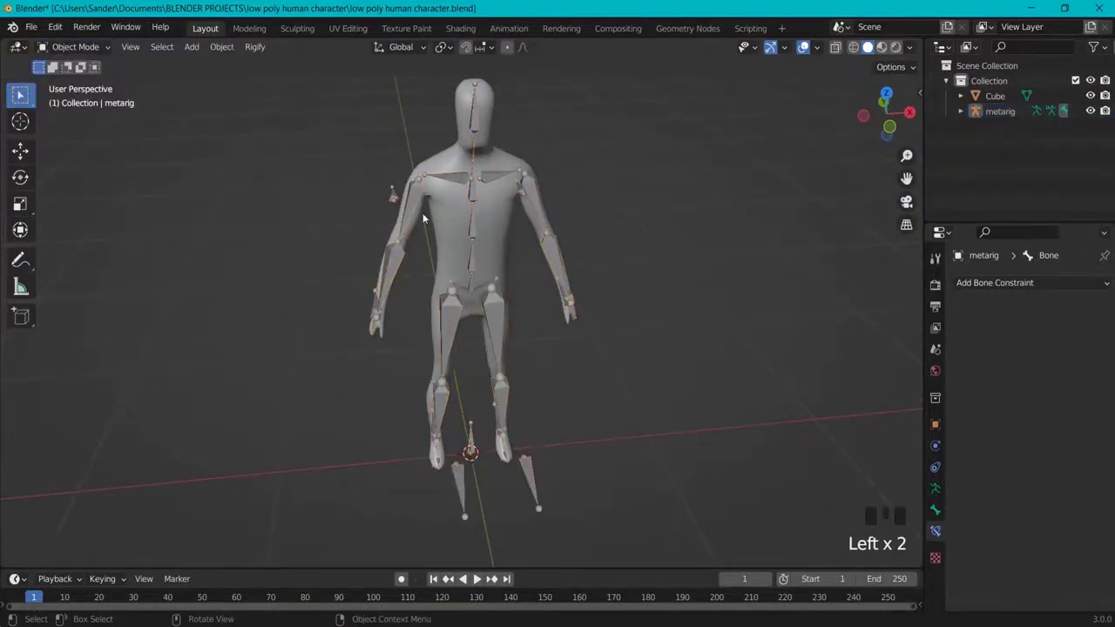
Parent the Cube body mesh to the metarig With Automatic Weights and move the spine to check deformation.
{"action": "left_click", "coordinate": [488, 142]}
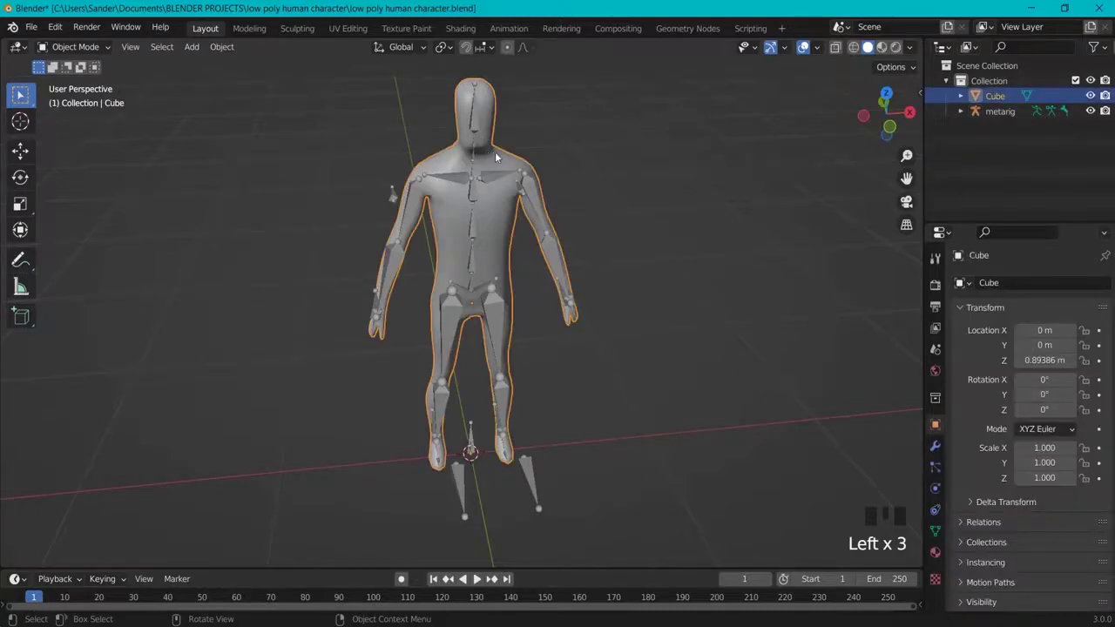
{"action": "left_click", "coordinate": [491, 180]}
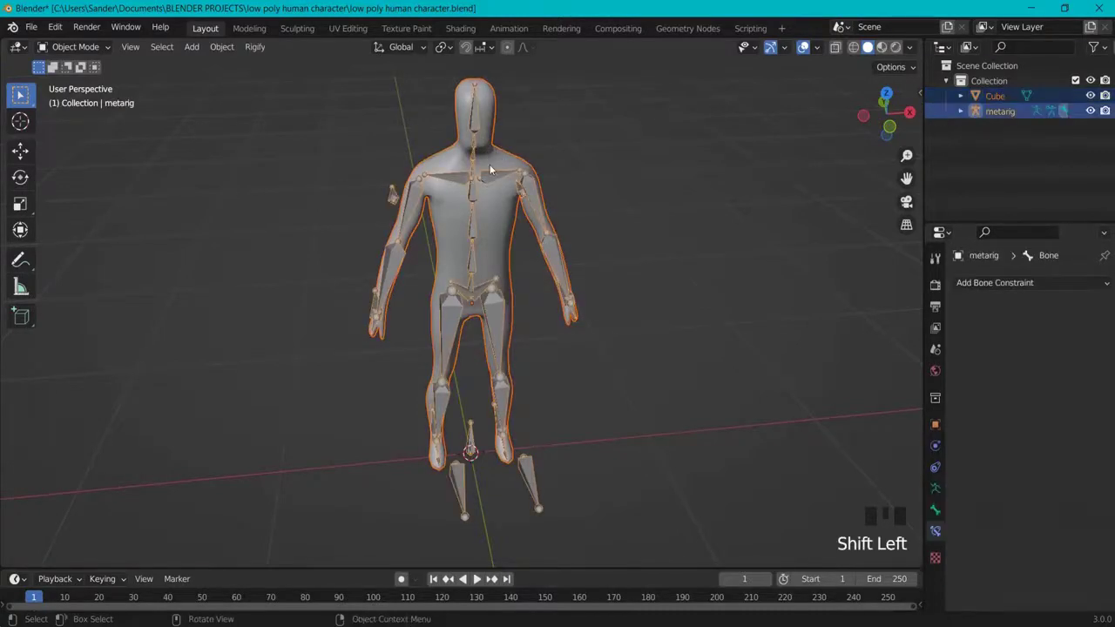
{"action": "key", "text": "ctrl+p"}
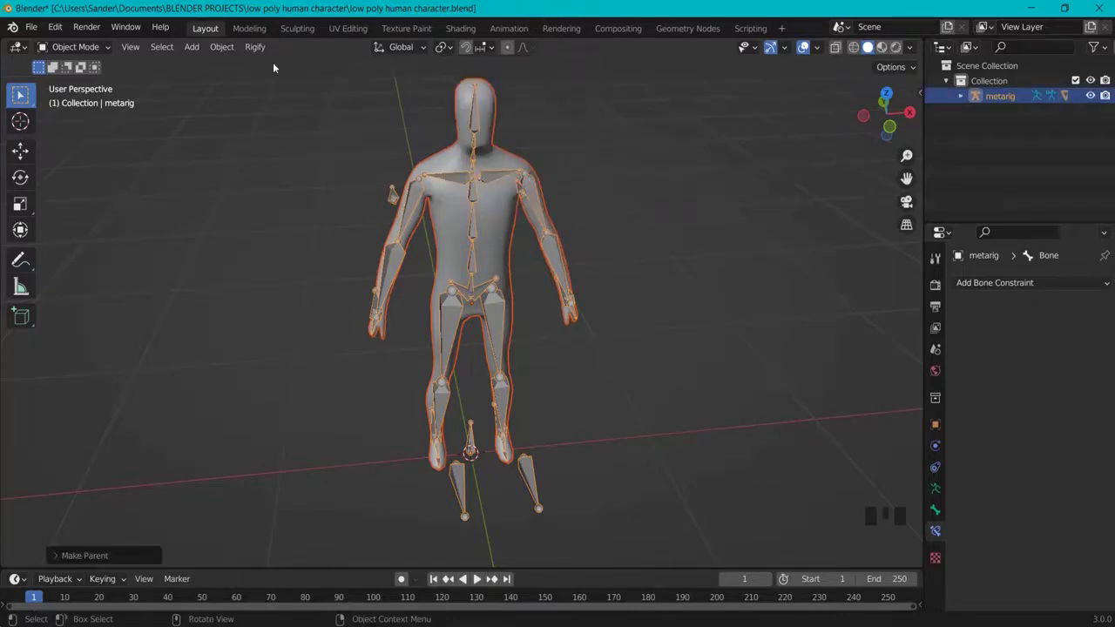
{"action": "left_click", "coordinate": [490, 177]}
{"action": "left_click", "coordinate": [492, 179]}
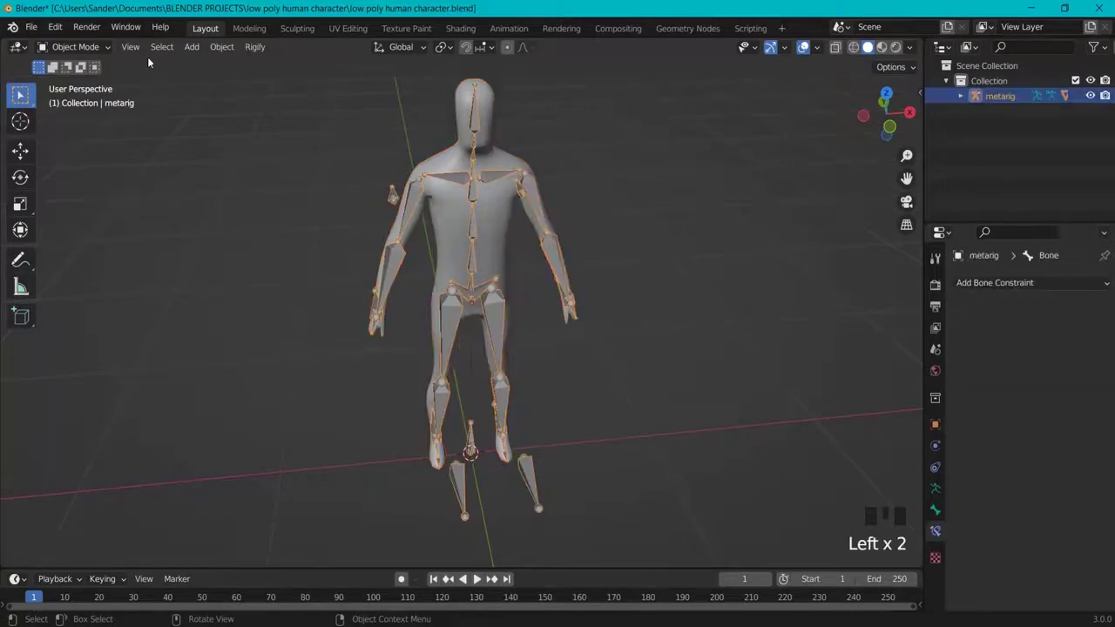
{"action": "left_click_drag", "start_coordinate": [96, 53], "coordinate": [279, 207]}
{"action": "left_click_drag", "start_coordinate": [279, 206], "coordinate": [295, 192]}
{"action": "left_click", "coordinate": [472, 283]}
{"action": "key", "text": "g"}
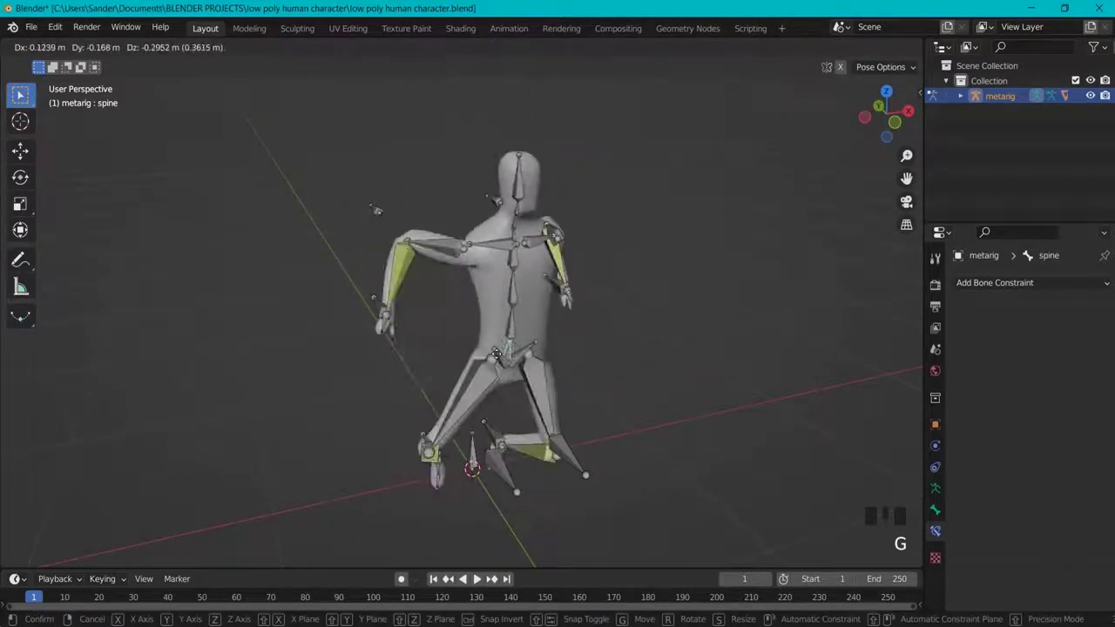
{"action": "key", "text": "g"}
{"action": "left_click_drag", "start_coordinate": [586, 336], "coordinate": [658, 351]}
{"action": "key", "text": "r"}
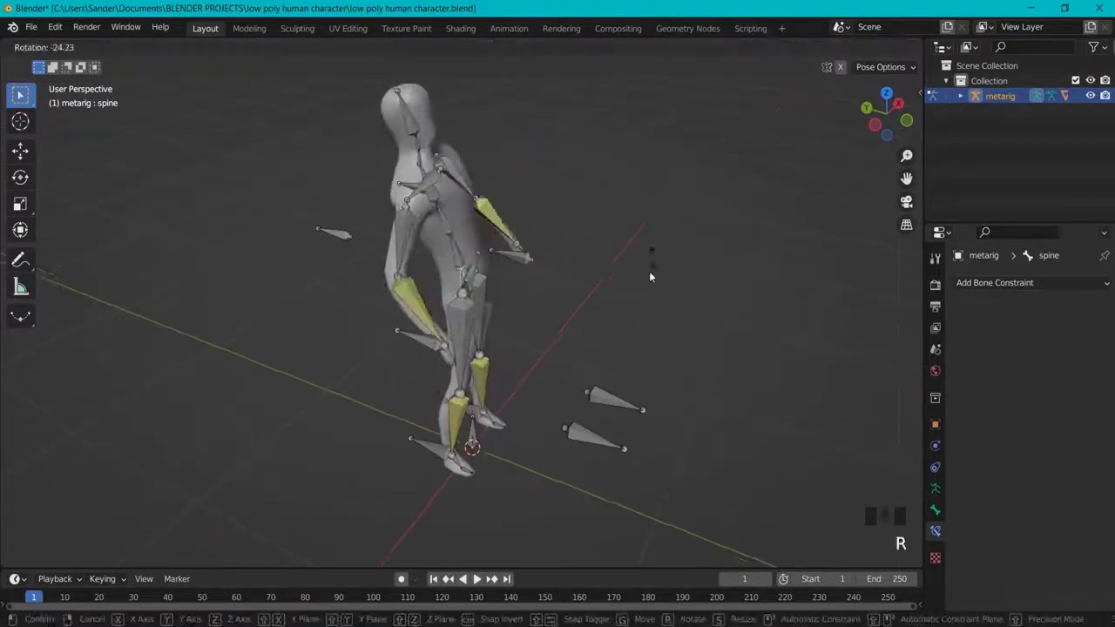
{"action": "left_click_drag", "start_coordinate": [663, 282], "coordinate": [528, 272]}
{"action": "key", "text": "g"}
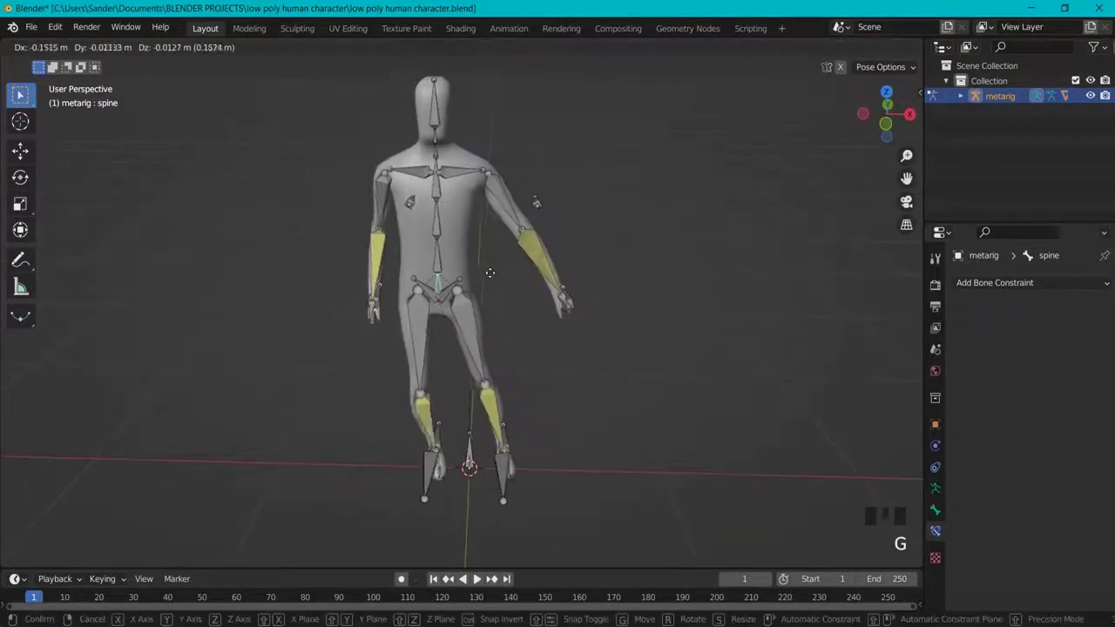
{"action": "left_click_drag", "start_coordinate": [560, 372], "coordinate": [365, 387]}
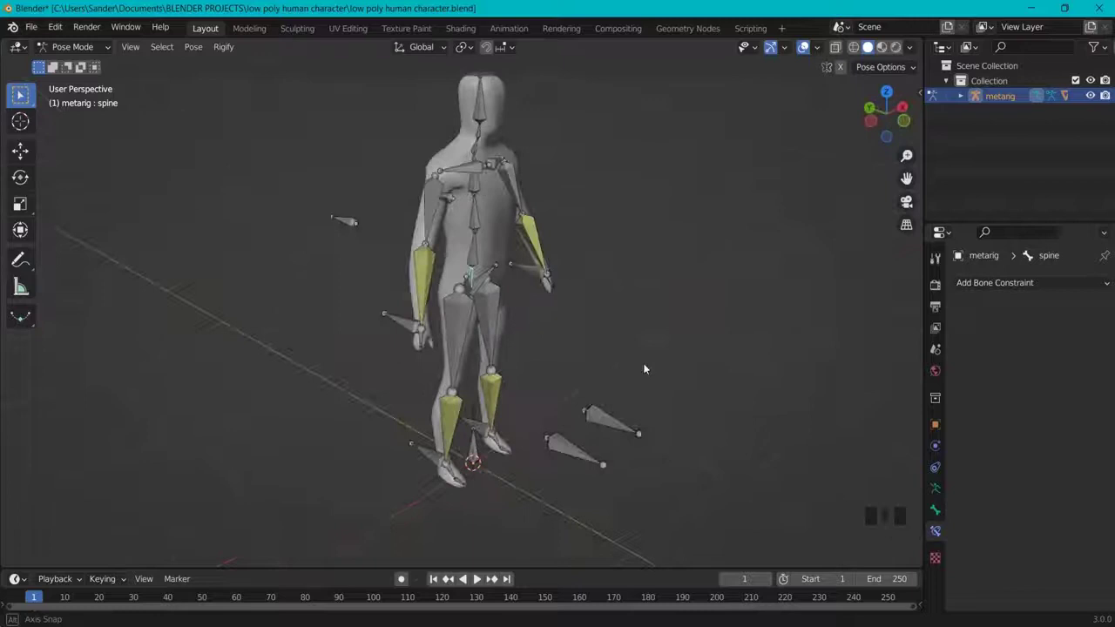
{"action": "left_click", "coordinate": [497, 115]}
{"action": "left_click_drag", "start_coordinate": [86, 54], "coordinate": [615, 259]}
{"action": "left_click_drag", "start_coordinate": [671, 267], "coordinate": [479, 157]}
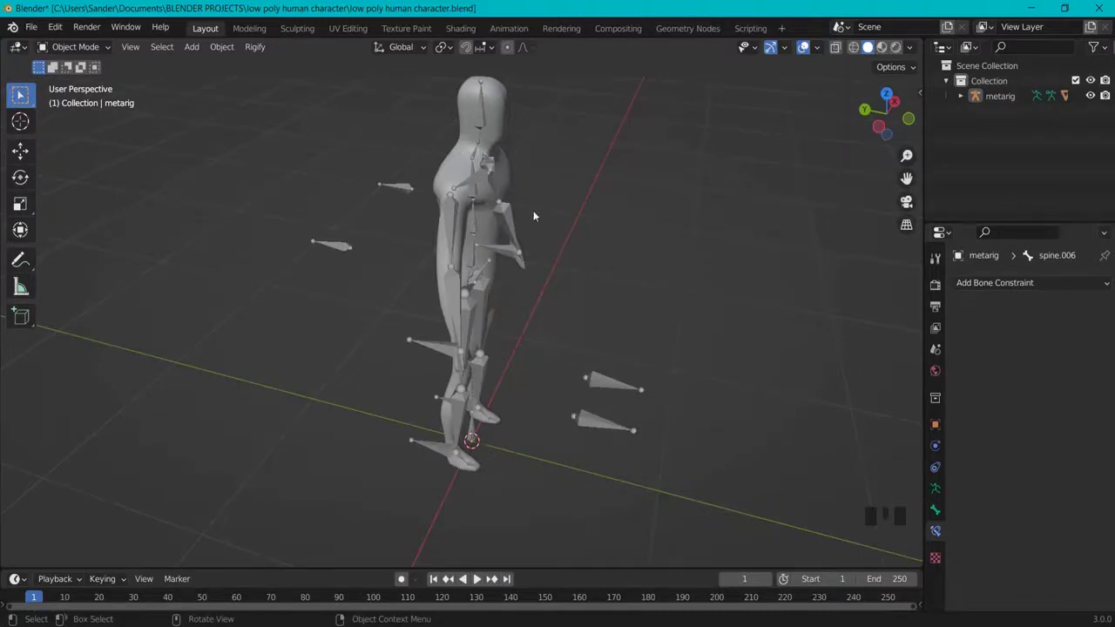
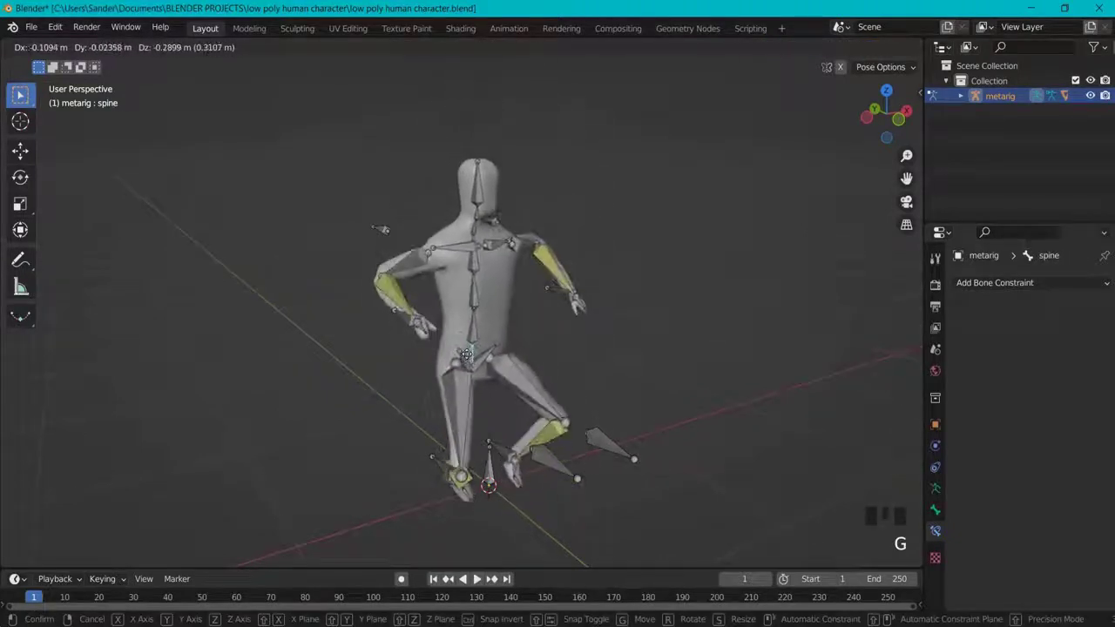
{"action": "left_click_drag", "start_coordinate": [583, 283], "coordinate": [566, 320]}
{"action": "left_click_drag", "start_coordinate": [637, 327], "coordinate": [408, 286]}
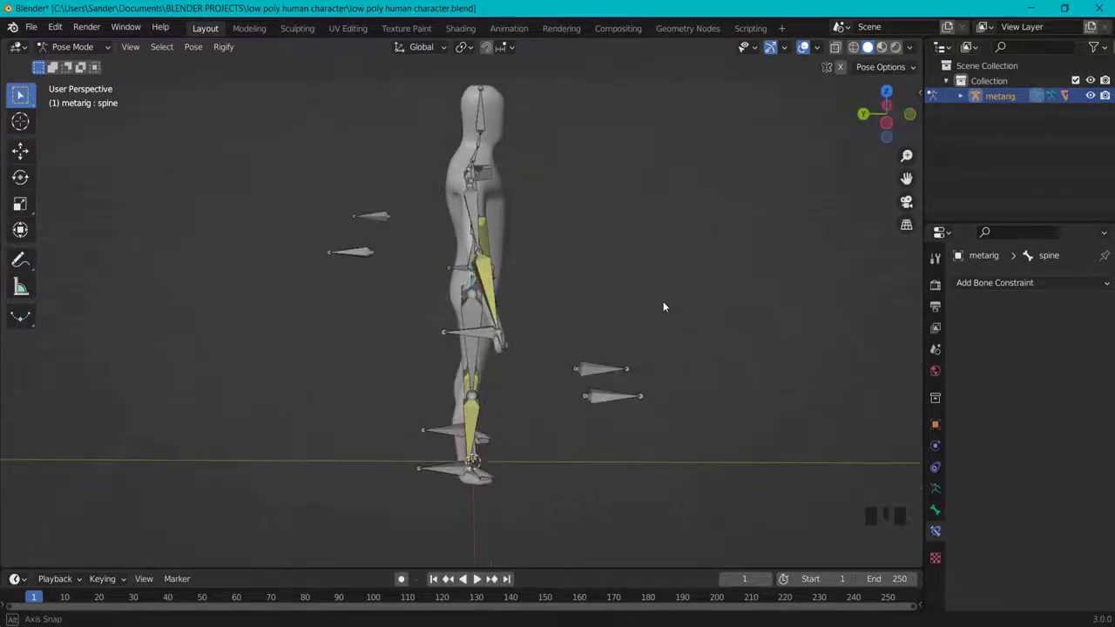